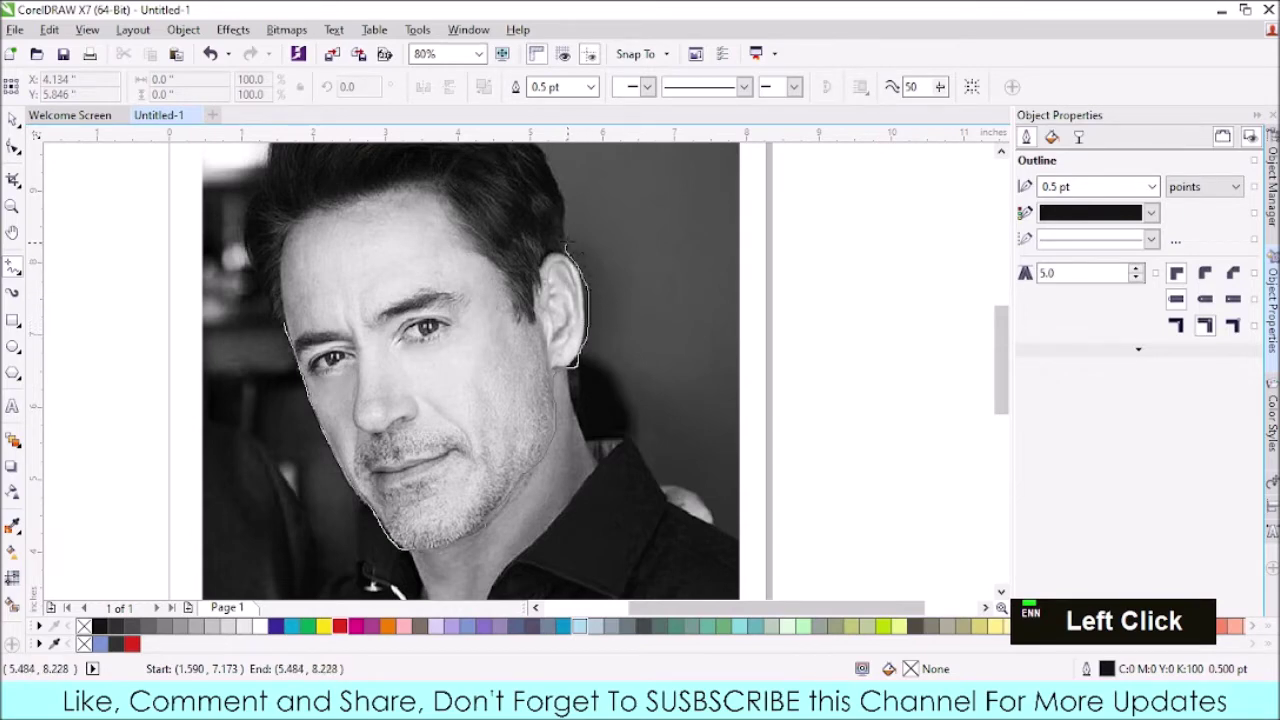
- Zoom in and out to inspect the clipped face on the page
scroll("down", 3)
scroll("up", 3)
scroll("down", 3)
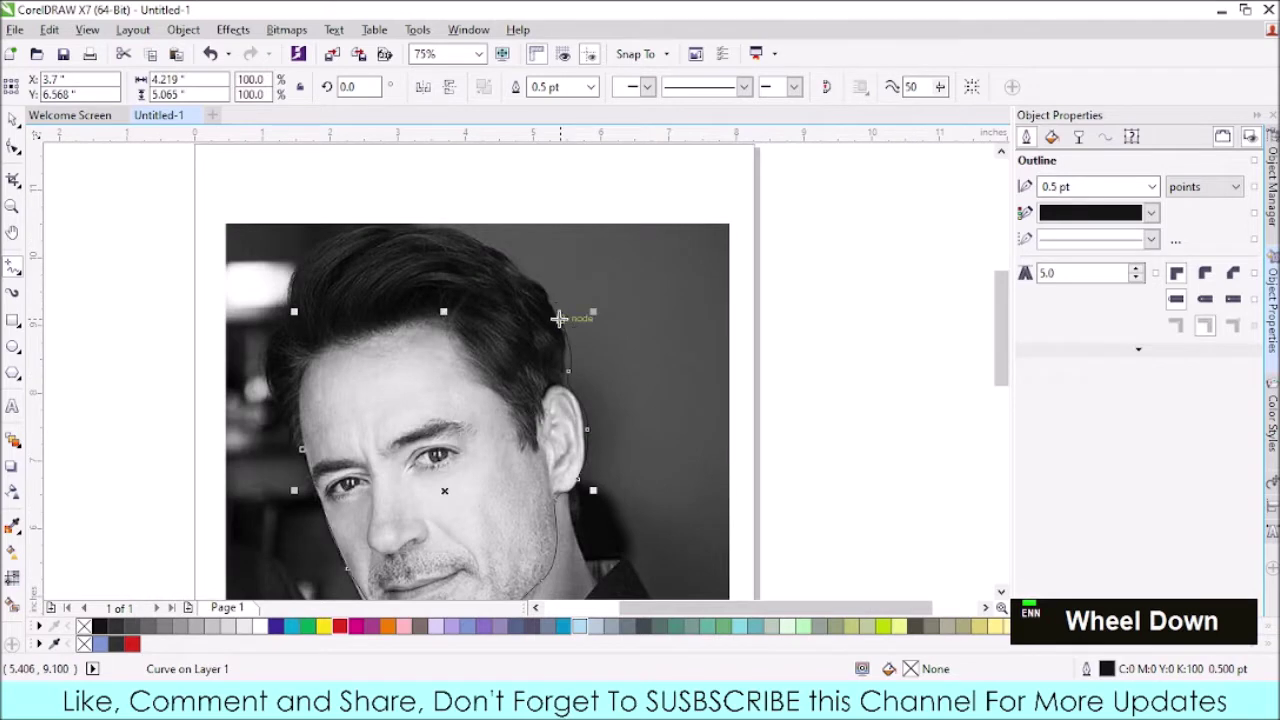
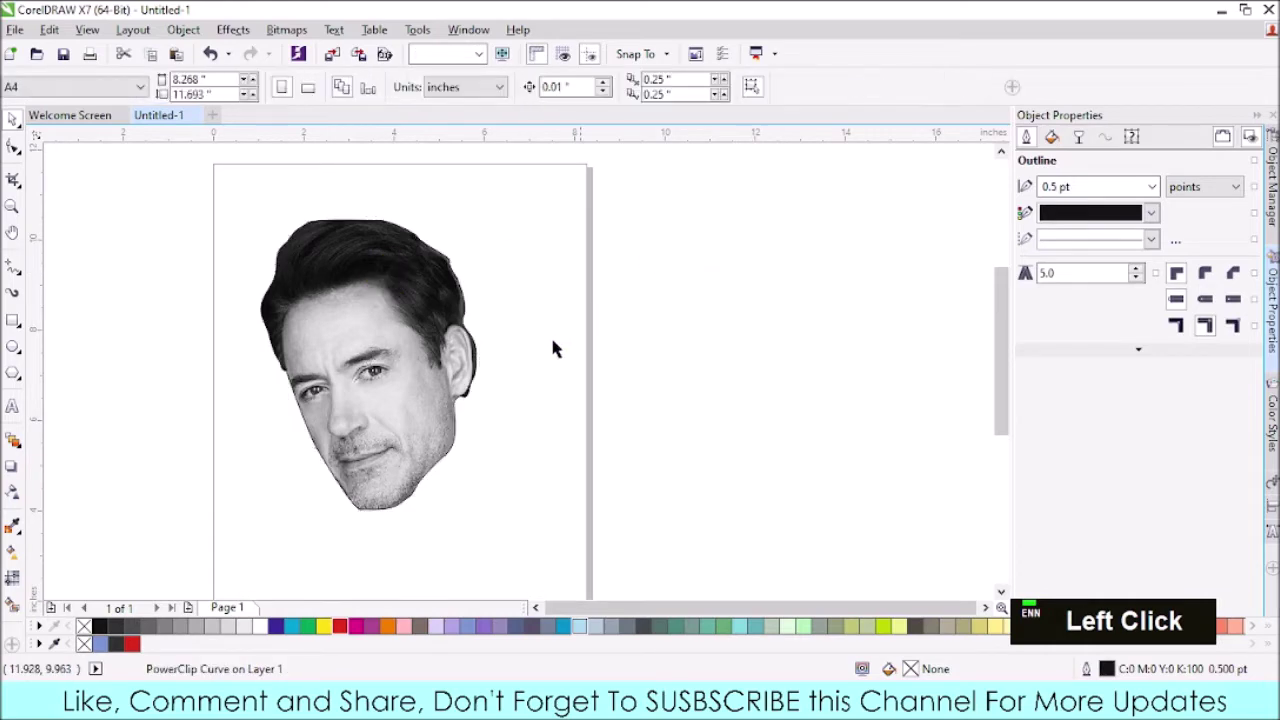
- Enter node editing on the clipped face and pull the outline in along the jaw
scroll("up", 3)
left_click(435, 396)
double_click(435, 396)
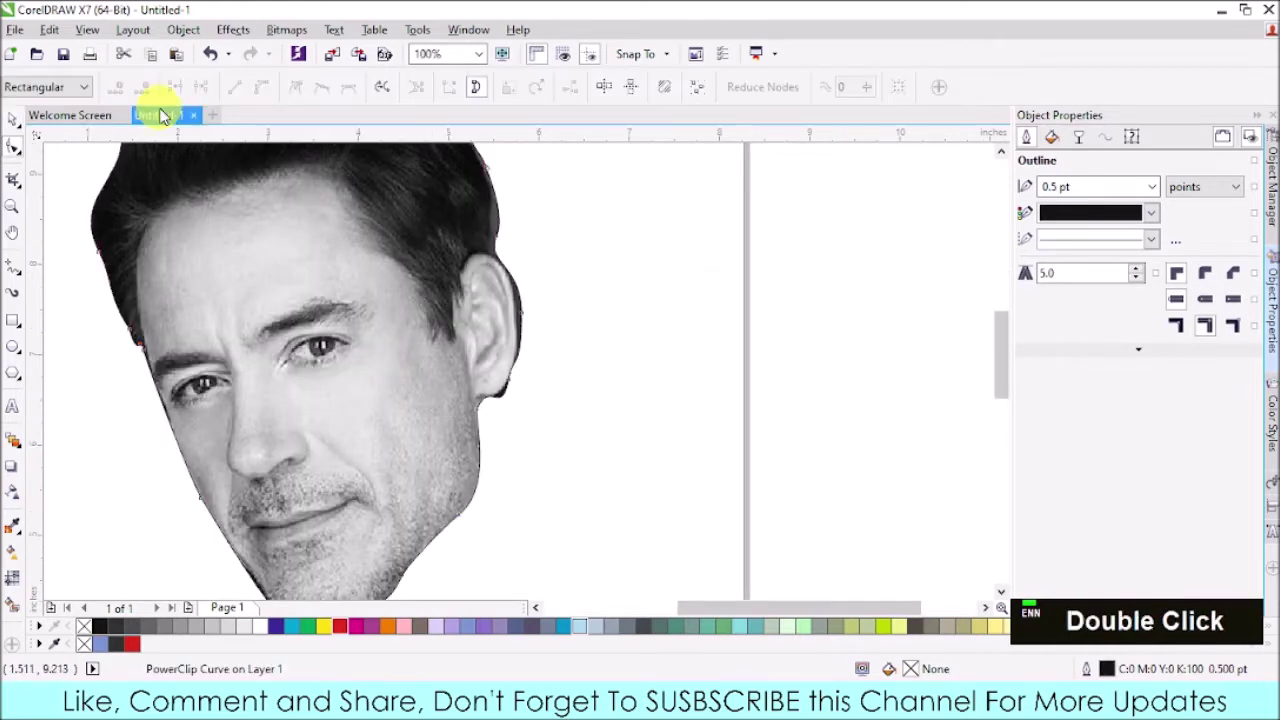
scroll("down", 3)
scroll("down", 3)
scroll("up", 3)
scroll("down", 3)
left_click(381, 459)
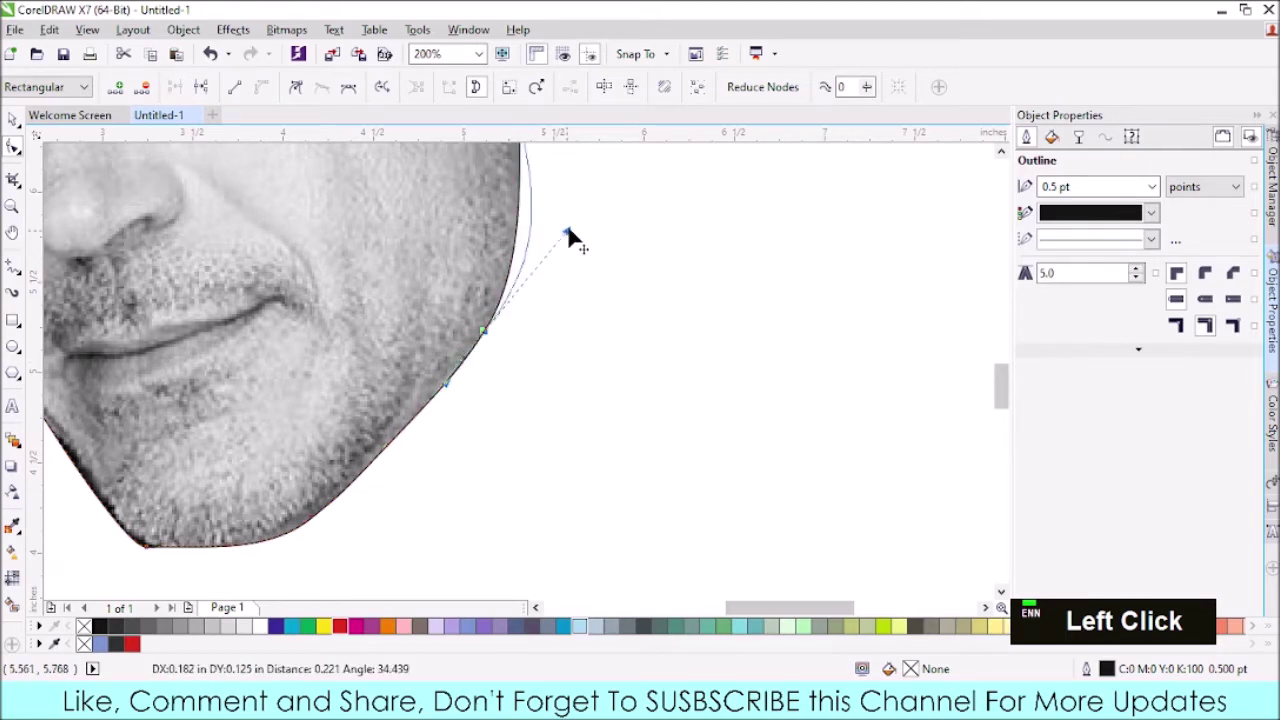
scroll("down", 3)
scroll("up", 3)
- Add a node below the ear and reshape the outline under the ear
left_click(471, 335)
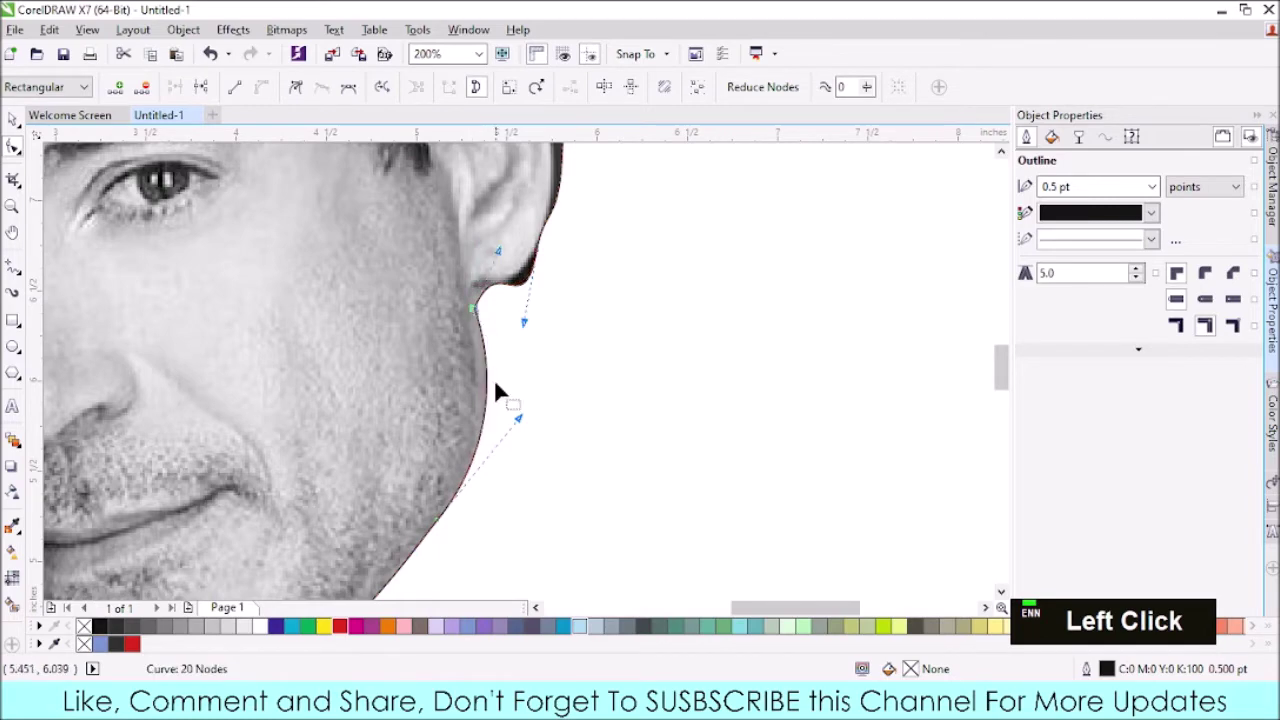
double_click(494, 417)
left_click(499, 371)
scroll("down", 3)
scroll("up", 3)
left_click(497, 380)
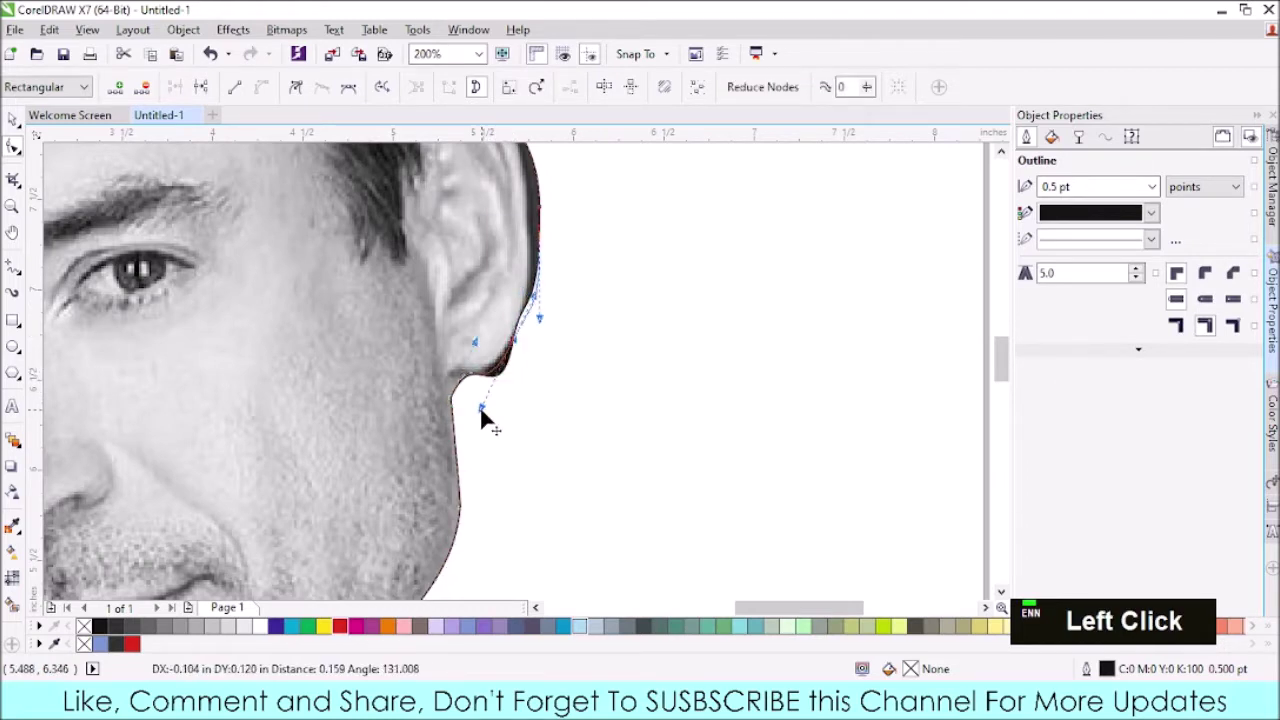
scroll("down", 3)
scroll("up", 3)
- Fit the outline to the ear edge up to the upper ear
left_click(529, 315)
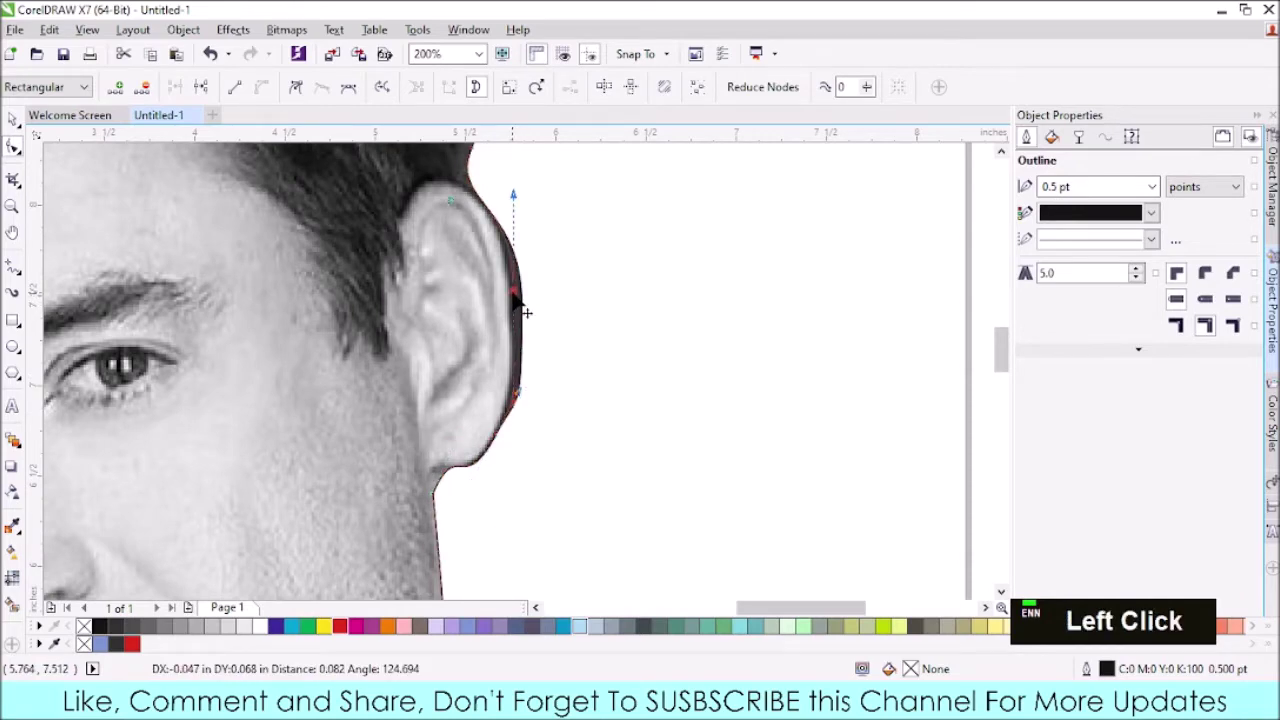
scroll("up", 3)
left_click(513, 486)
scroll("down", 3)
scroll("up", 3)
left_click(537, 232)
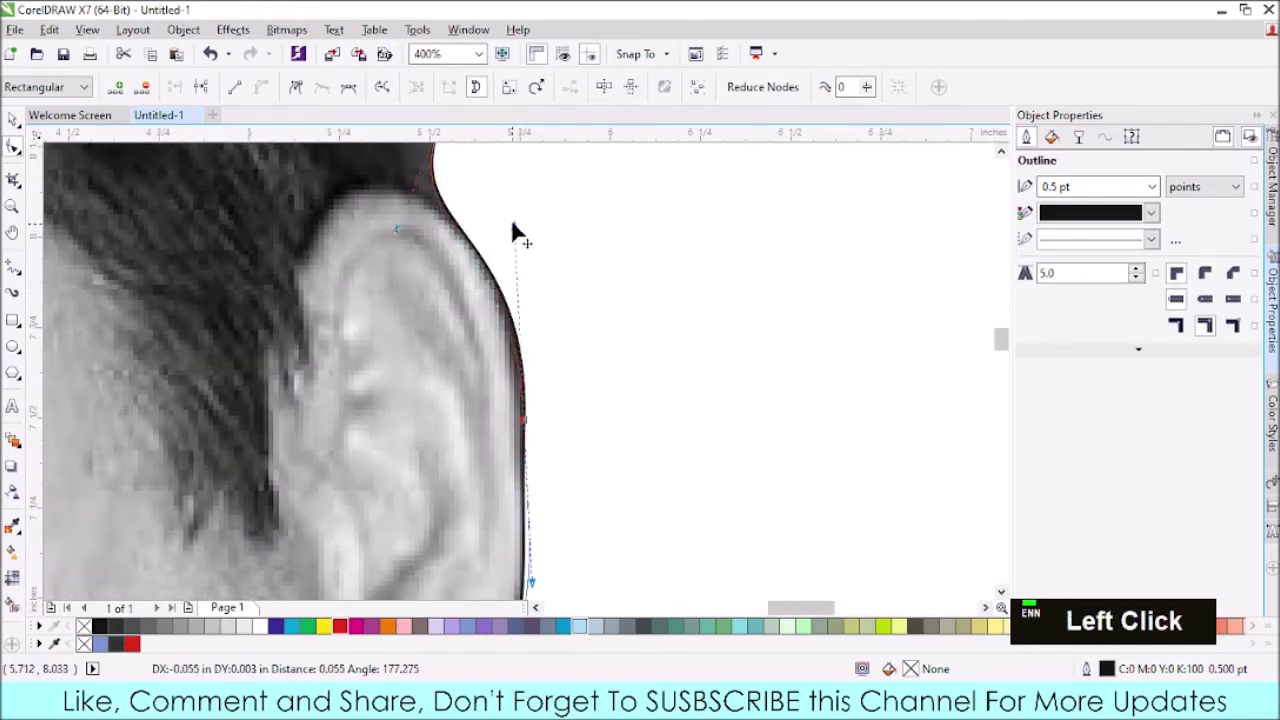
scroll("down", 3)
scroll("up", 3)
- Add a node on the hair outline where the hair meets the ear and adjust it
left_click(490, 356)
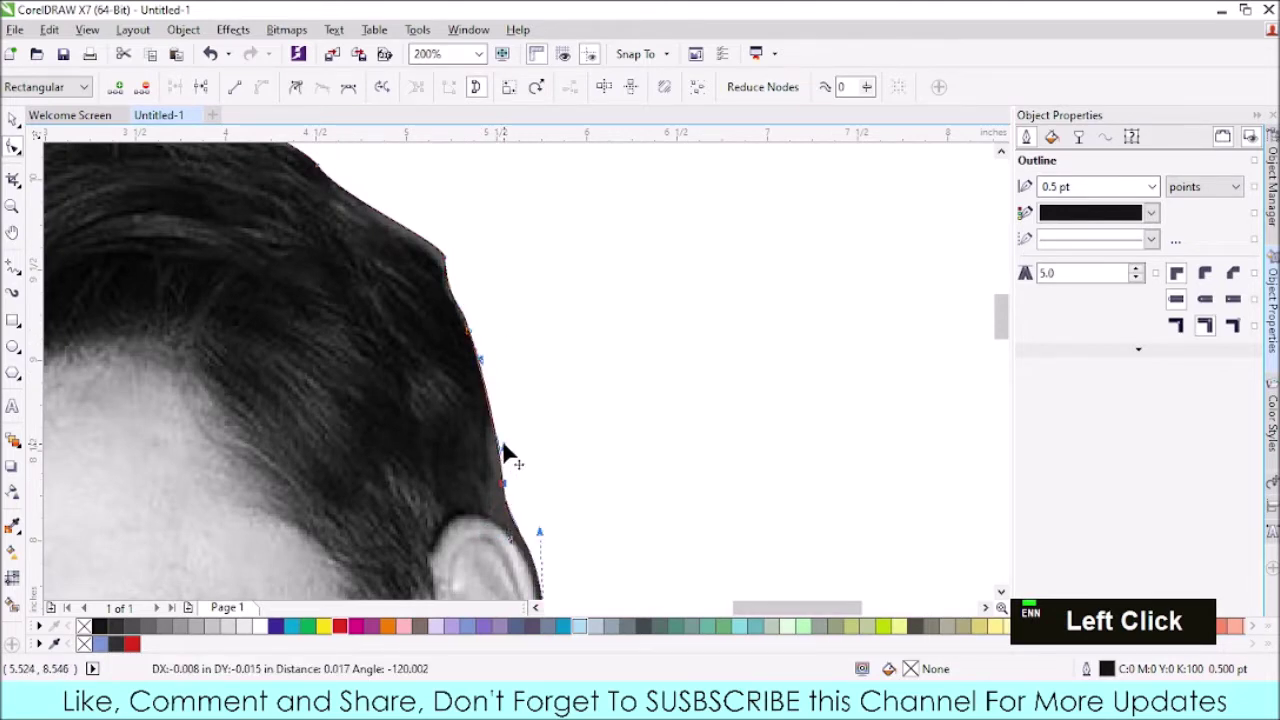
double_click(506, 509)
left_click(489, 547)
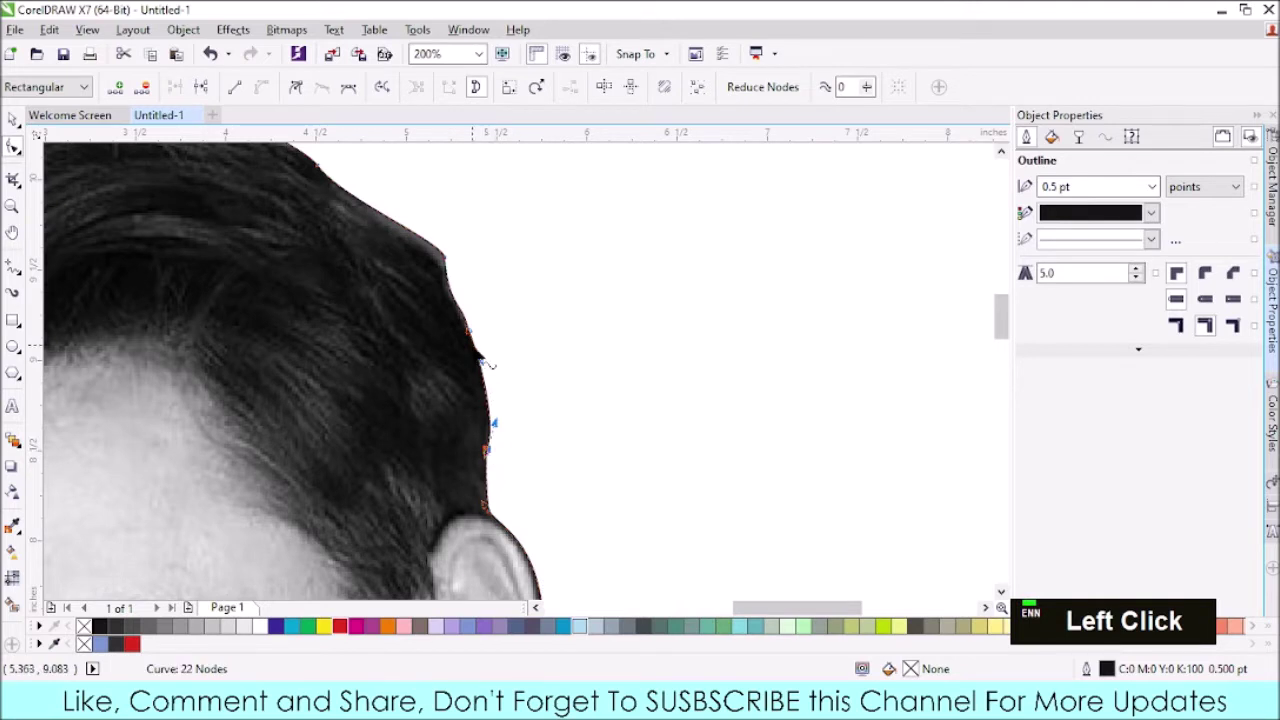
- Reshape the outline around the top of the hair
scroll("down", 3)
scroll("up", 3)
left_click(492, 341)
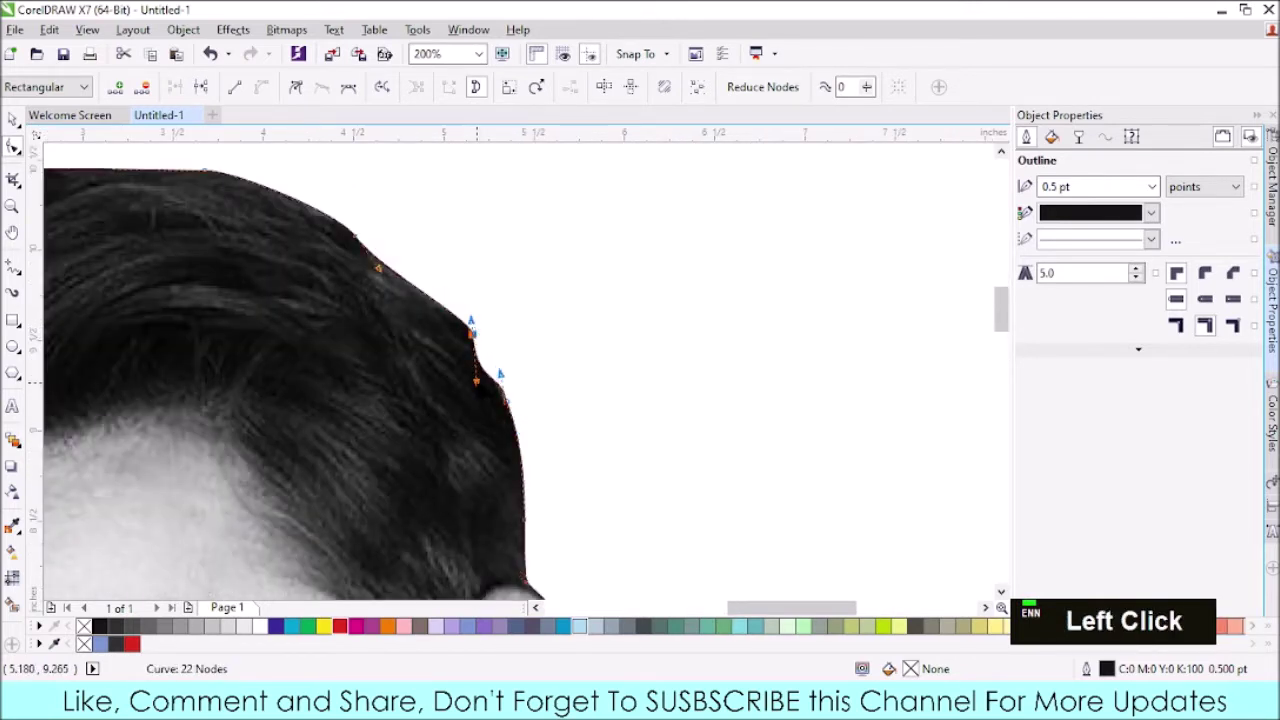
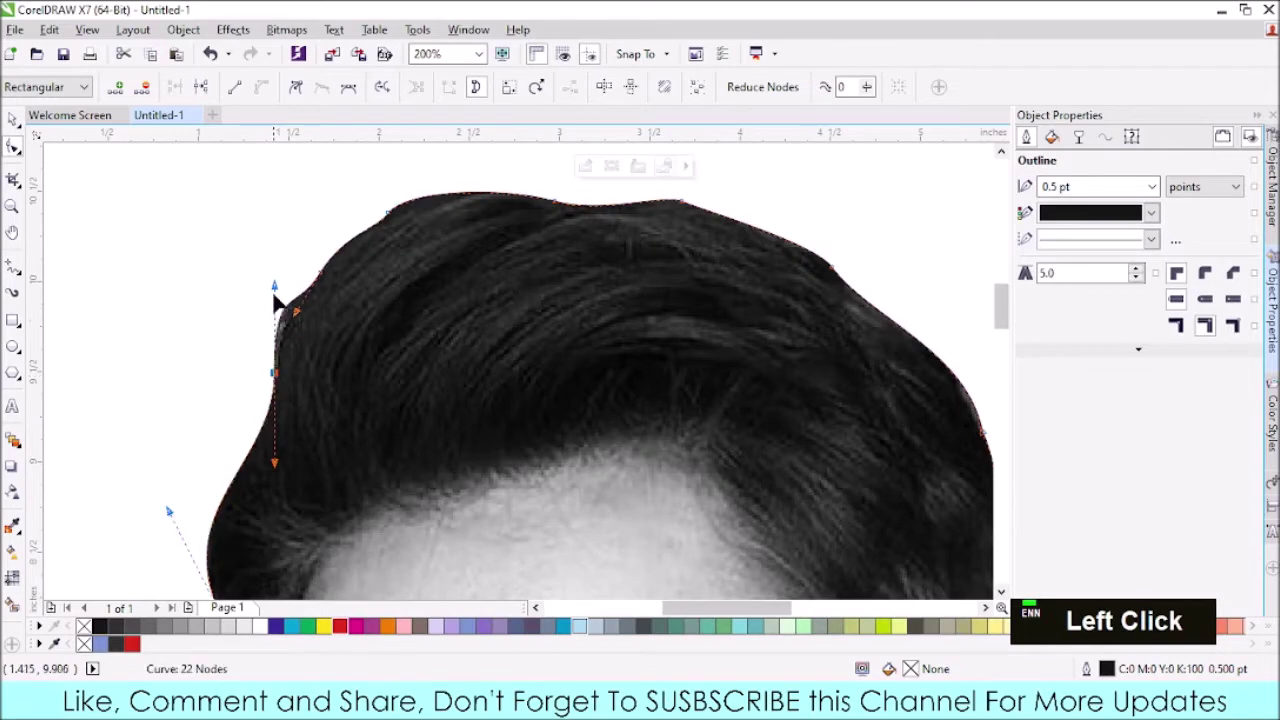
scroll("down", 3)
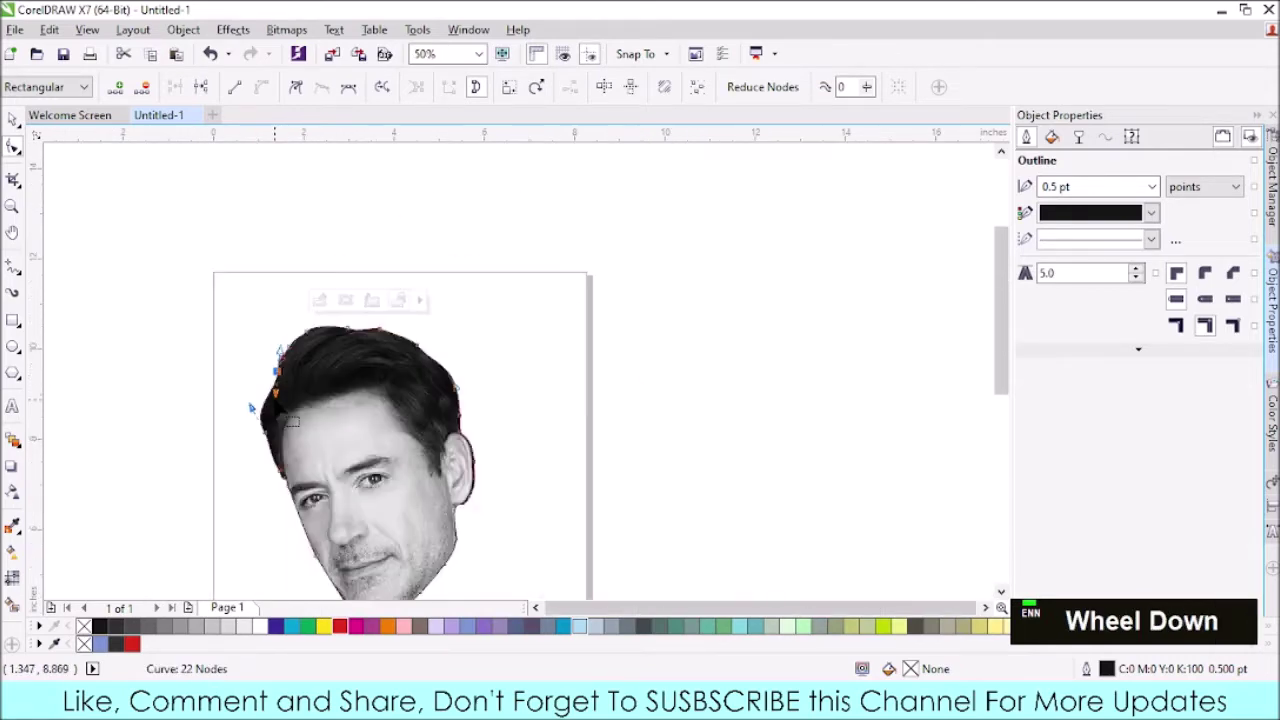
scroll("up", 3)
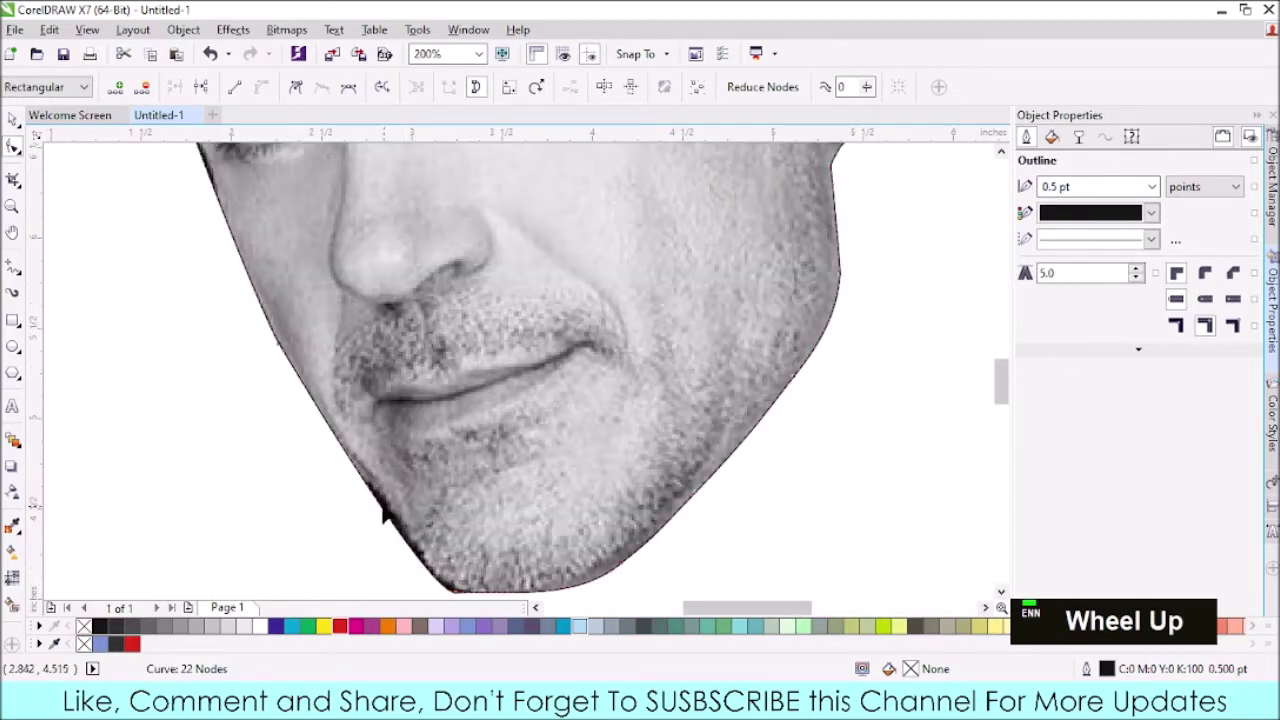
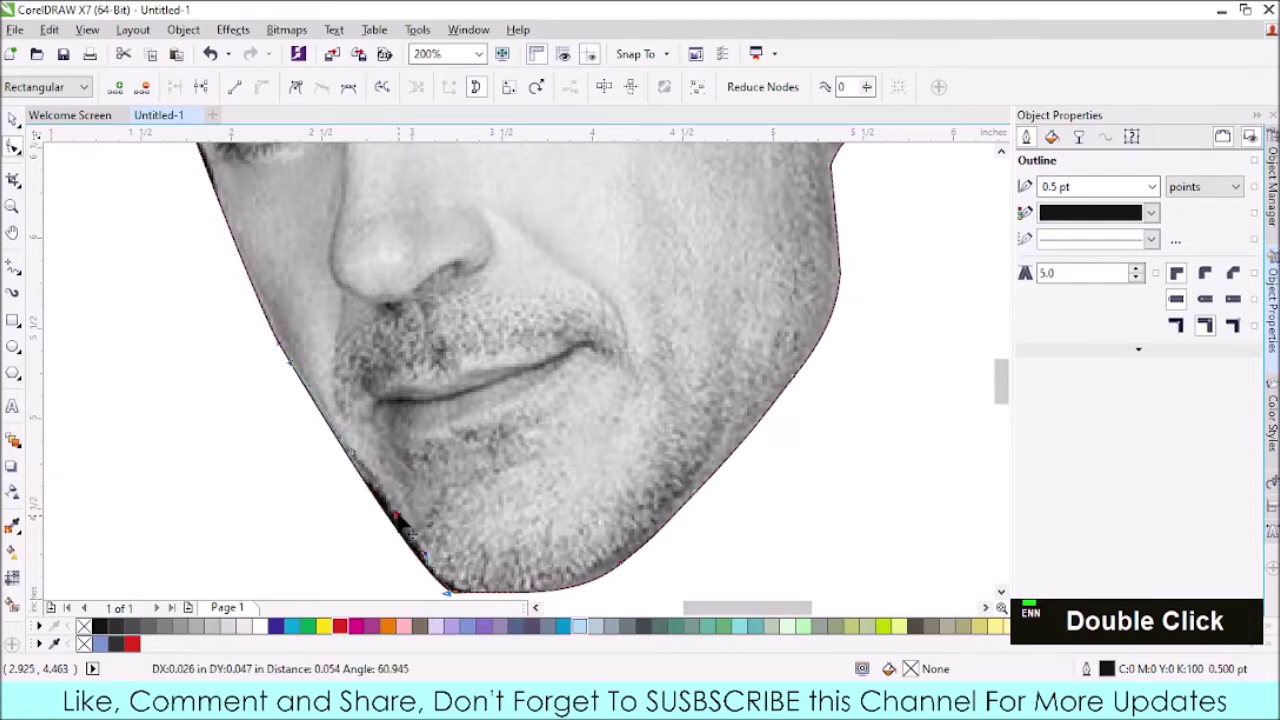
- Add a node on the left jaw and fit the outline to the left cheek
left_click(349, 437)
double_click(349, 437)
scroll("down", 3)
scroll("up", 3)
left_click(368, 449)
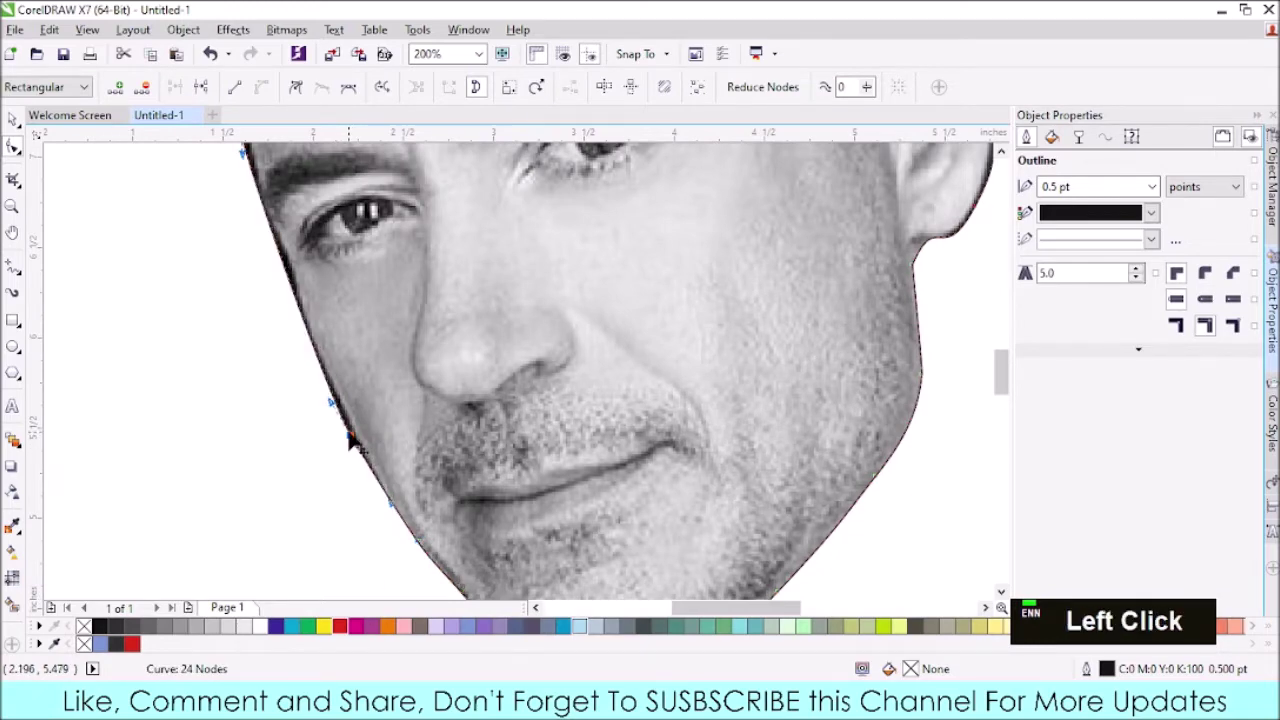
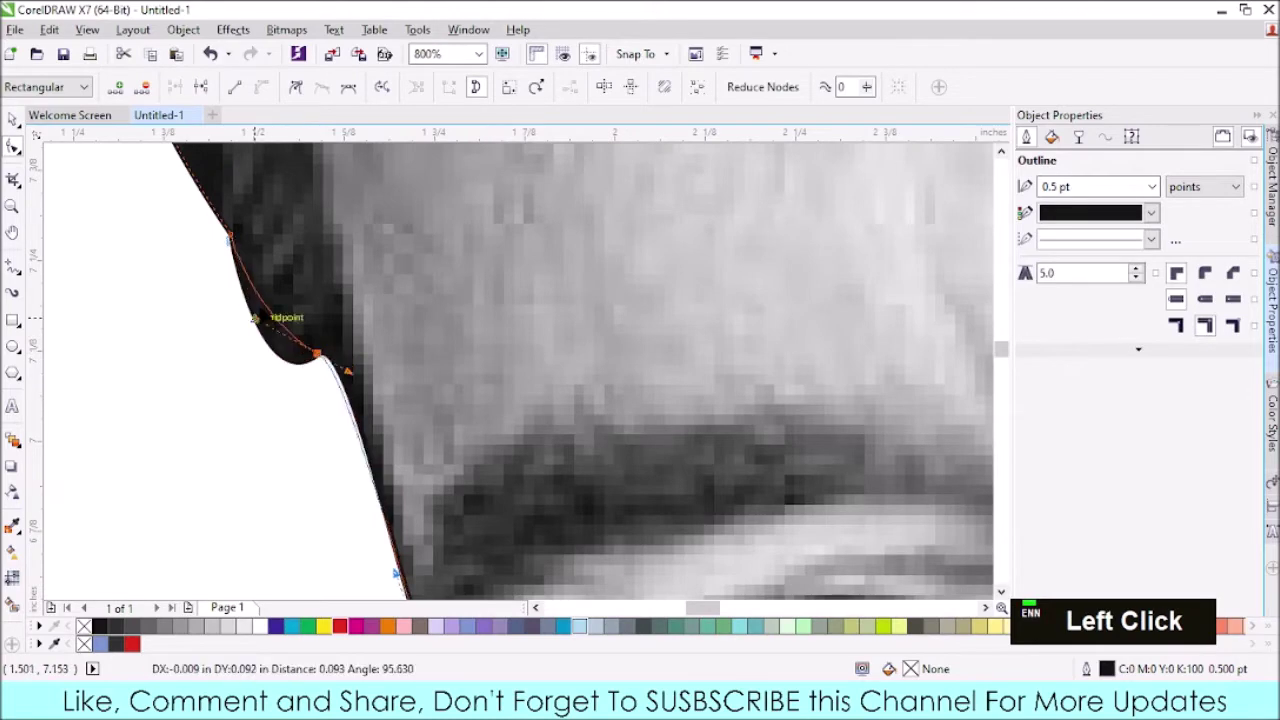
- Select the chin node to begin reshaping the chin curve
scroll("down", 3)
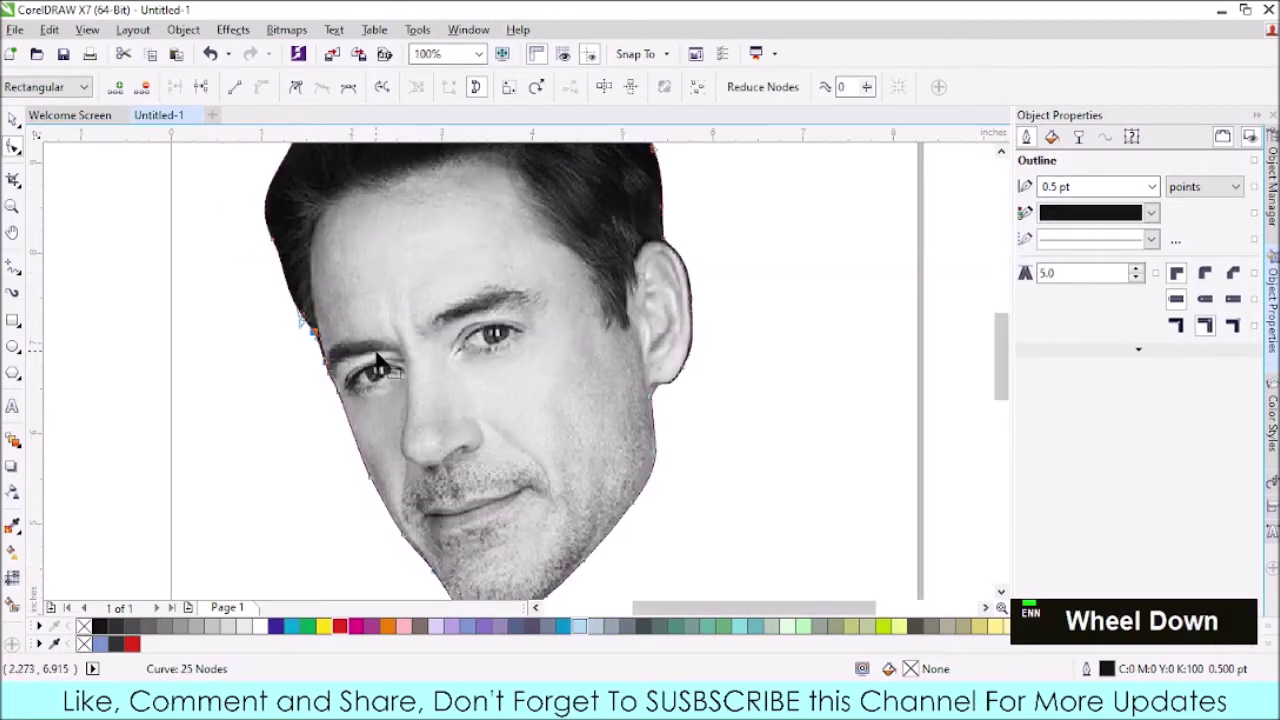
scroll("up", 3)
scroll("down", 3)
scroll("up", 3)
left_click(309, 469)
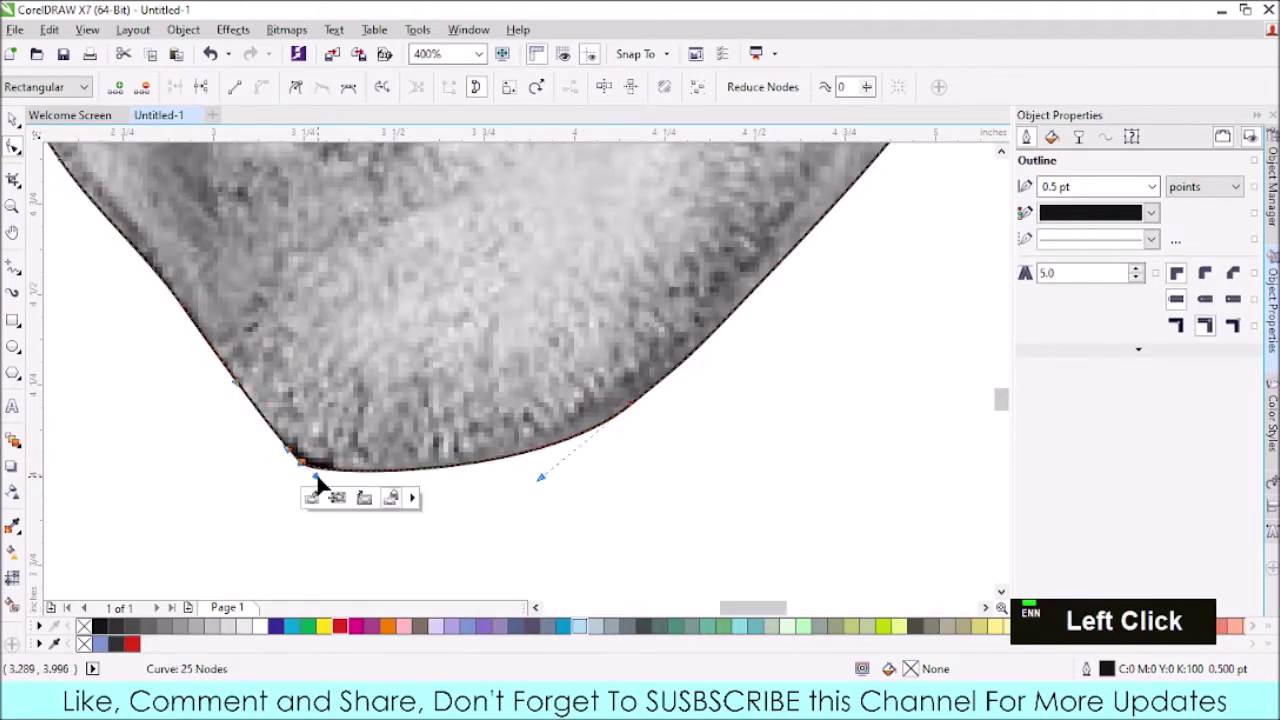
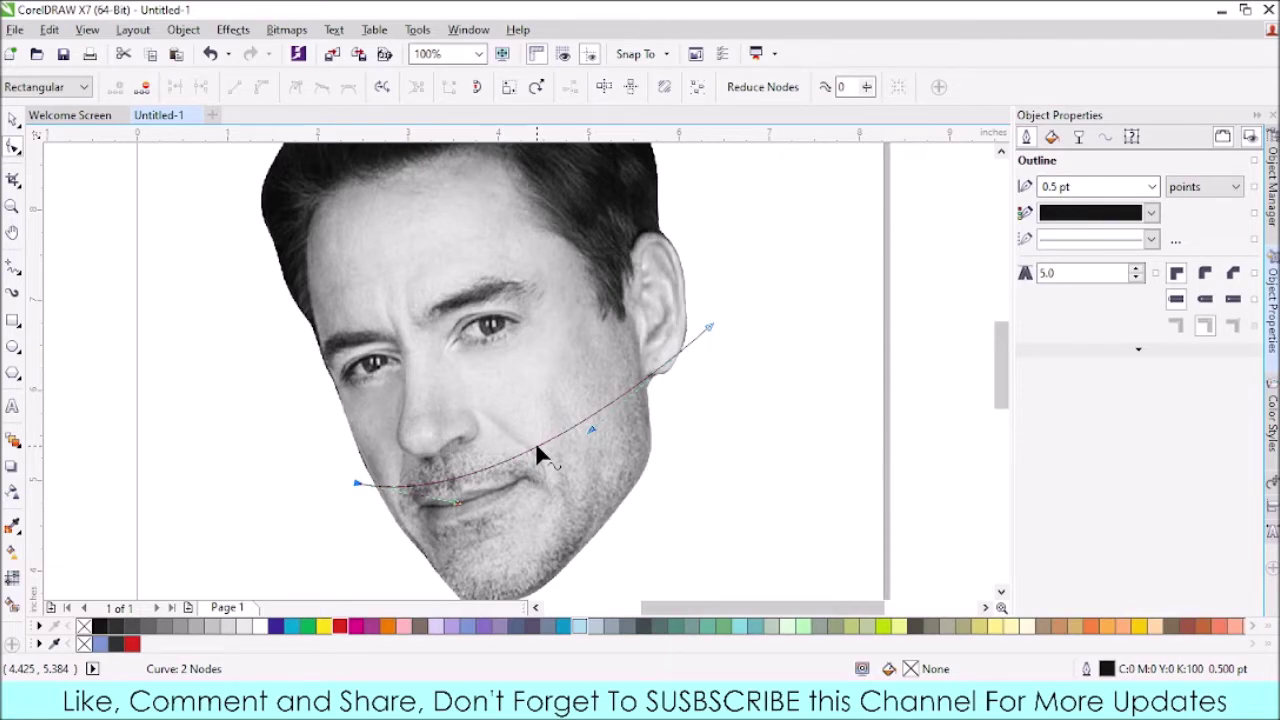
- Add two nodes to the lower face curve and reshape it near the ear
left_click(545, 452)
double_click(545, 452)
left_click(545, 449)
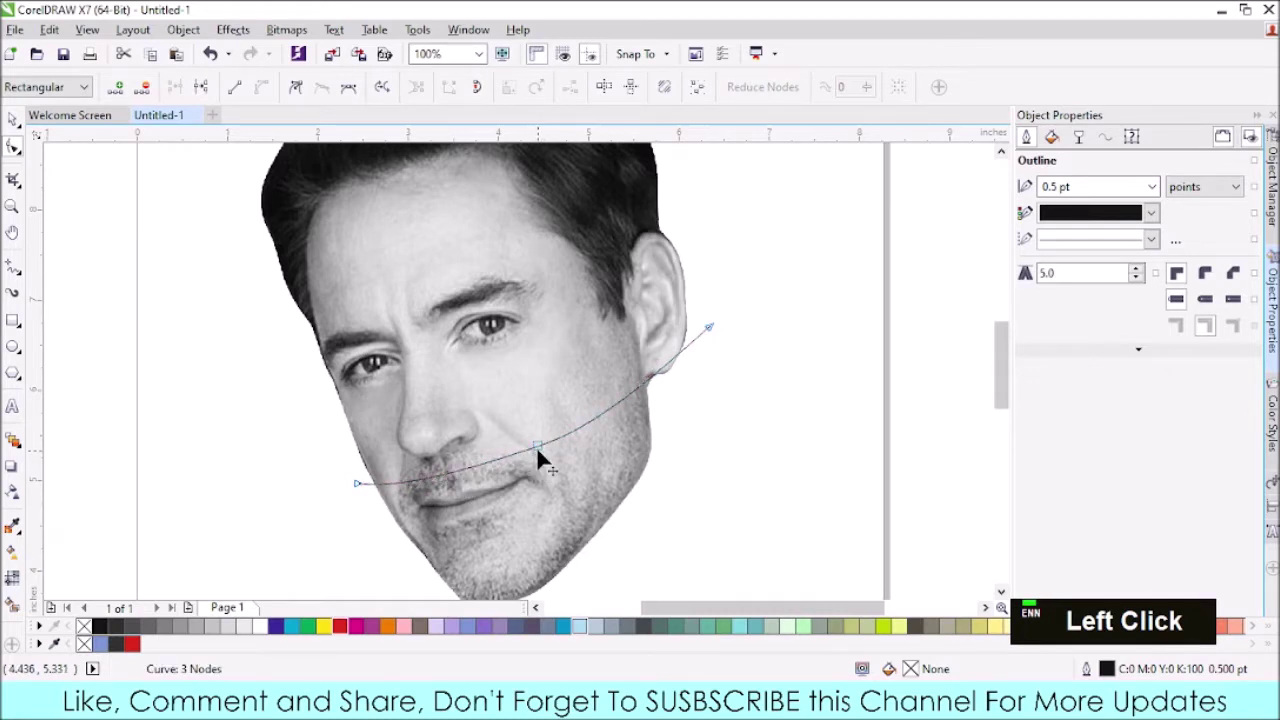
left_click(650, 394)
double_click(650, 394)
left_click(608, 406)
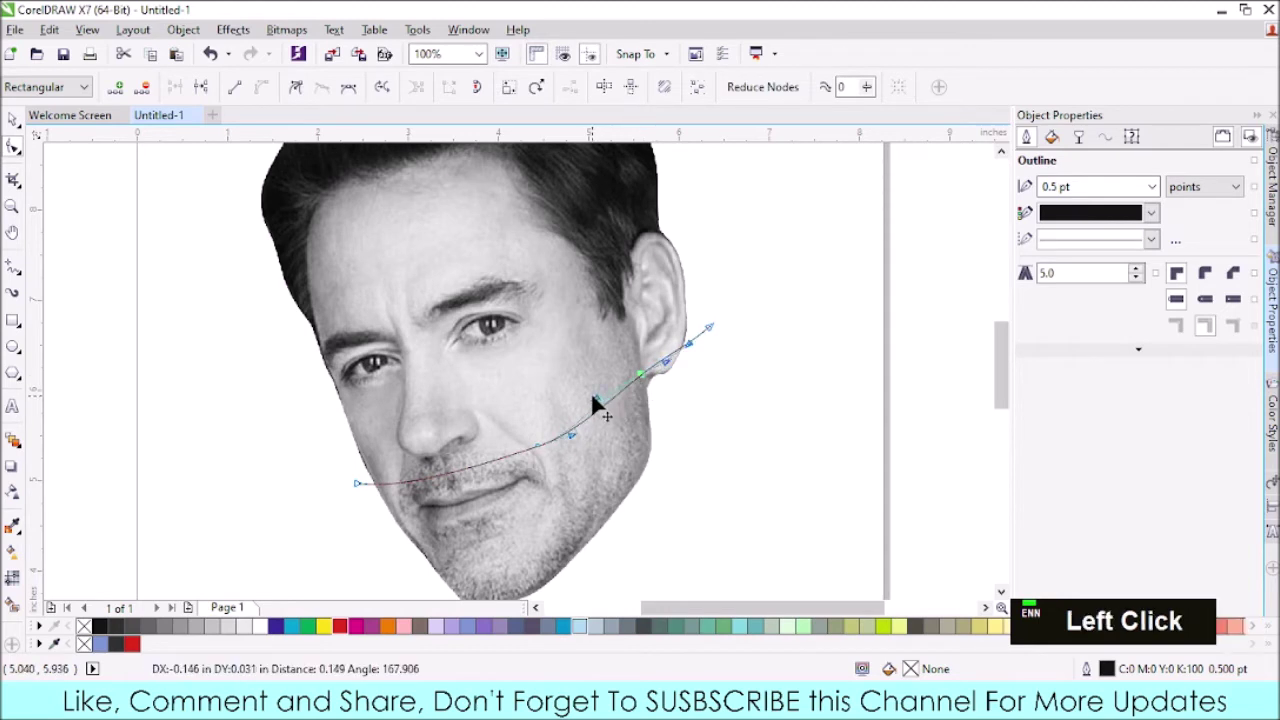
- Bend the curve under the ear and adjust its lower bend across the jaw
scroll("up", 3)
left_click(751, 310)
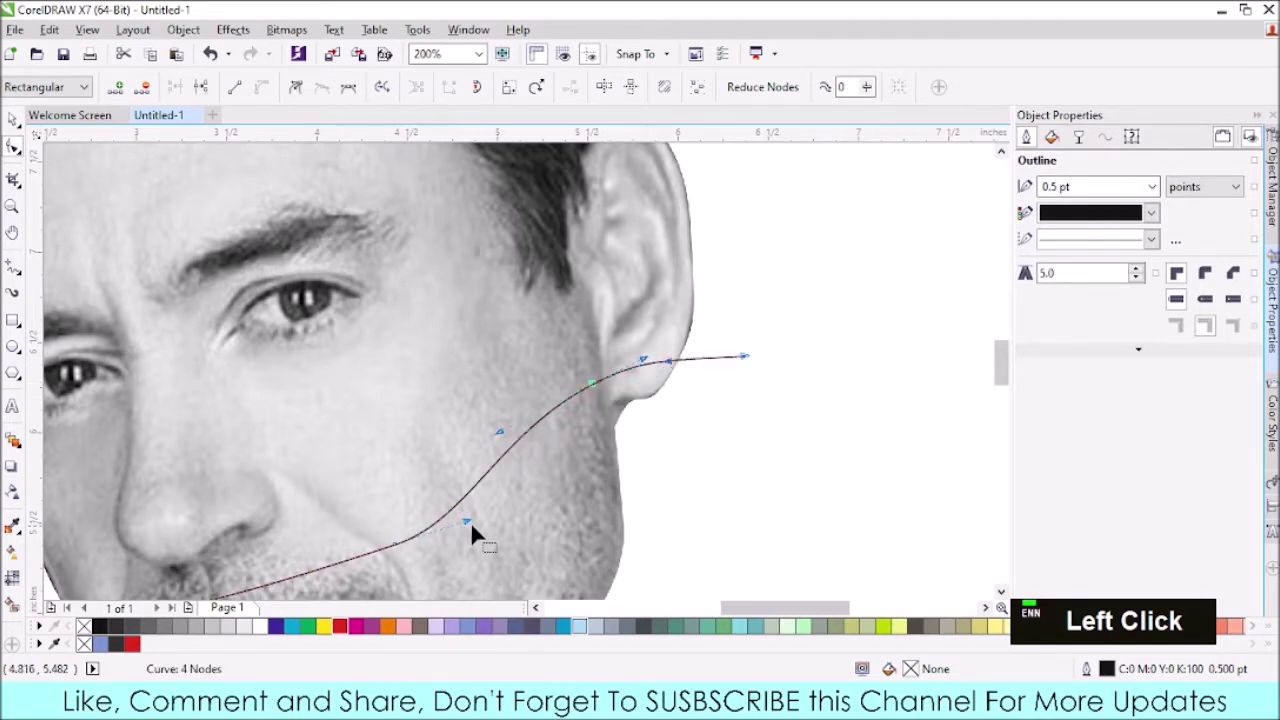
scroll("down", 3)
scroll("down", 3)
left_click(410, 509)
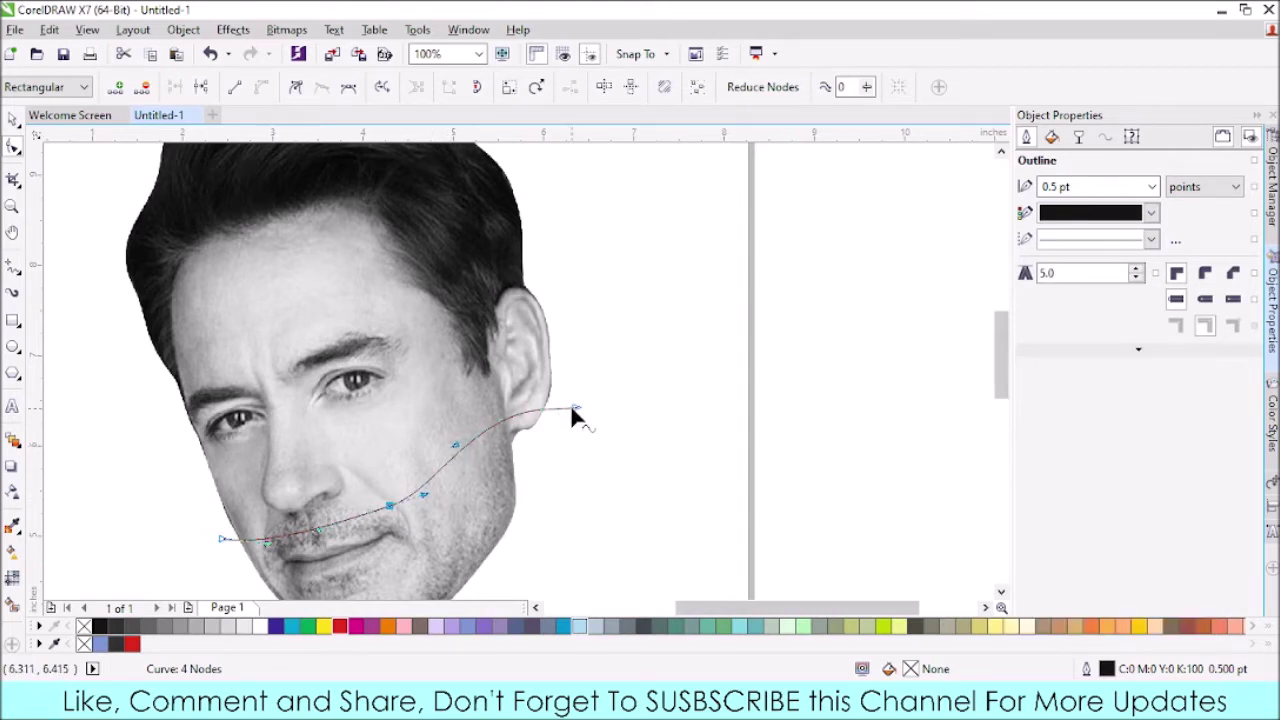
left_click(395, 512)
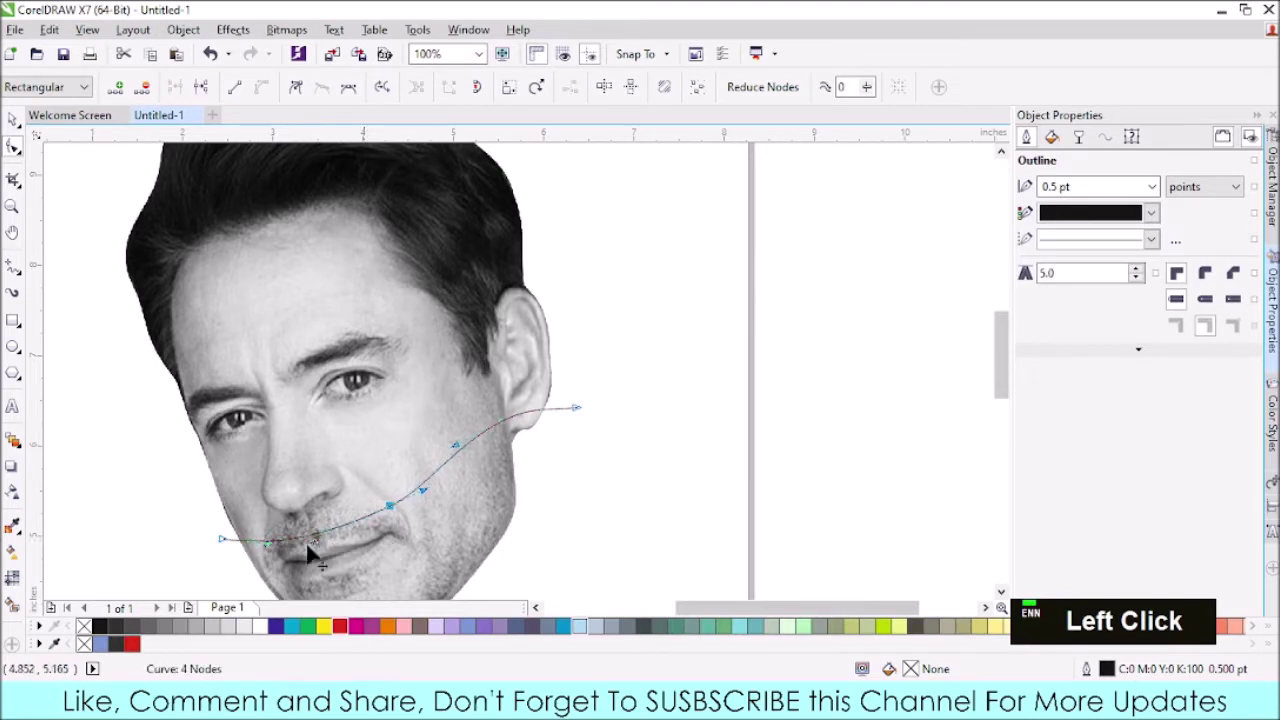
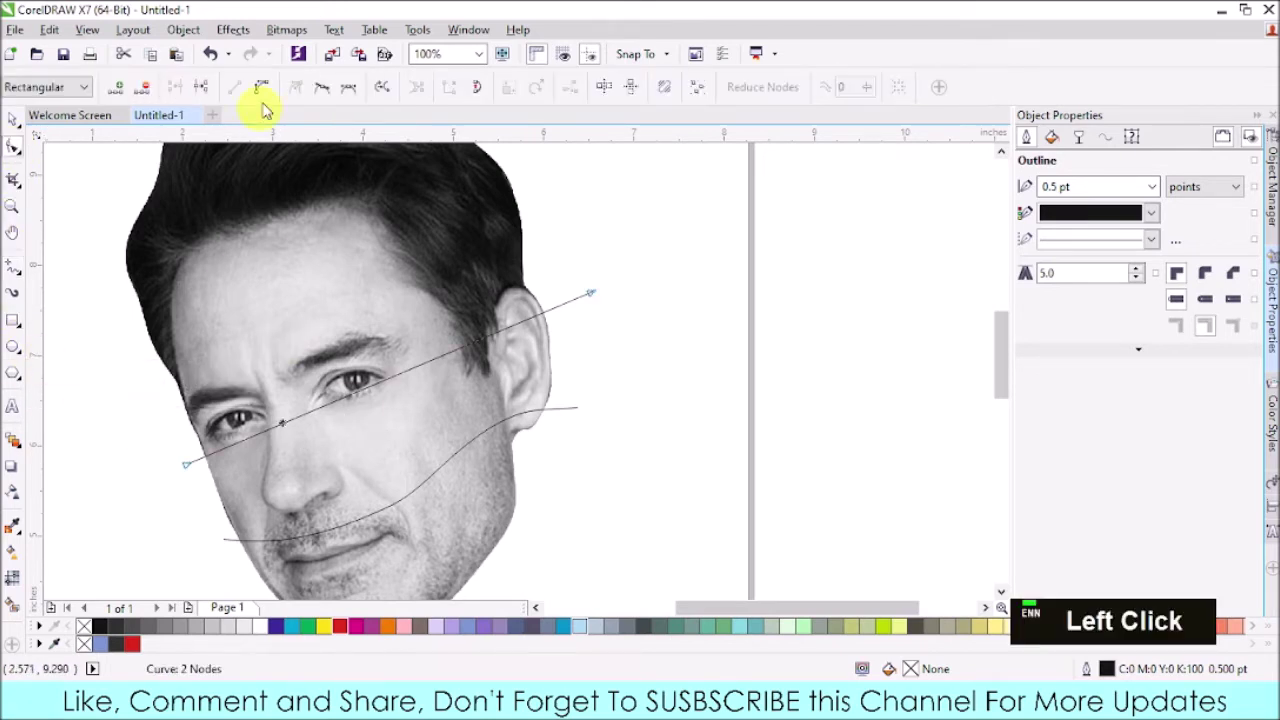
- Add nodes to the straight upper line so it dips under the eye and curves across the cheek
double_click(290, 431)
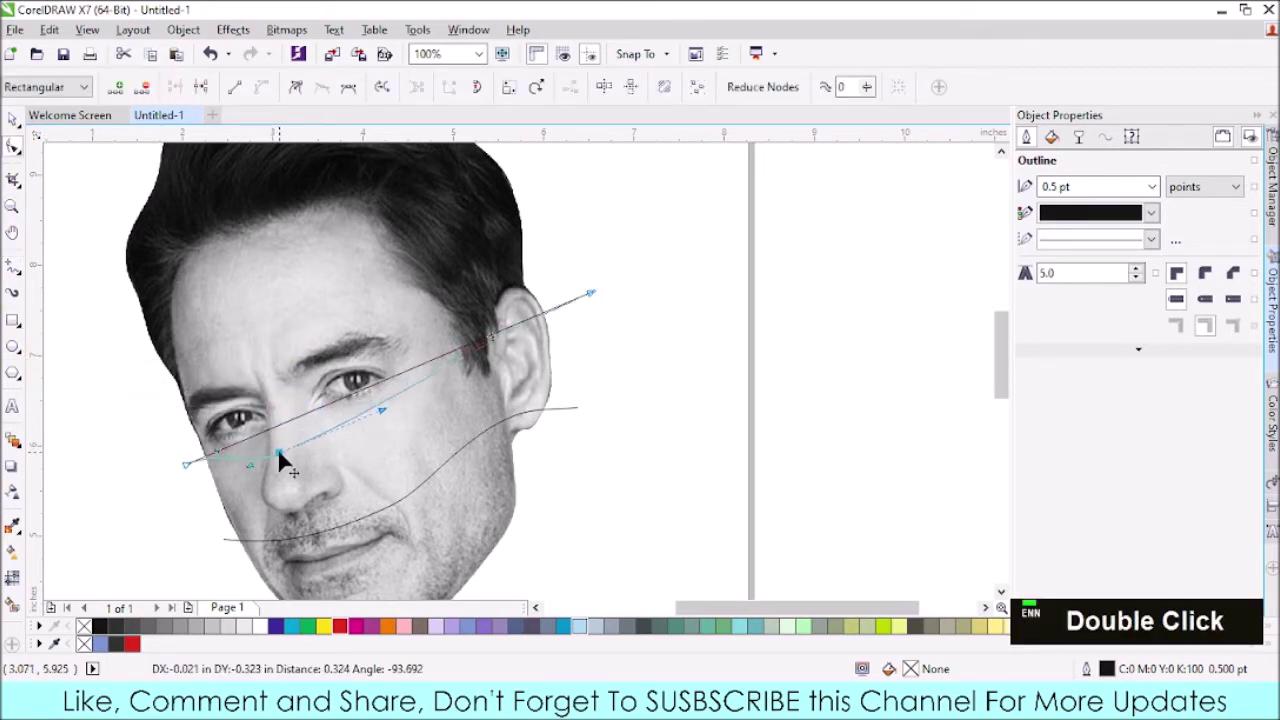
left_click(228, 457)
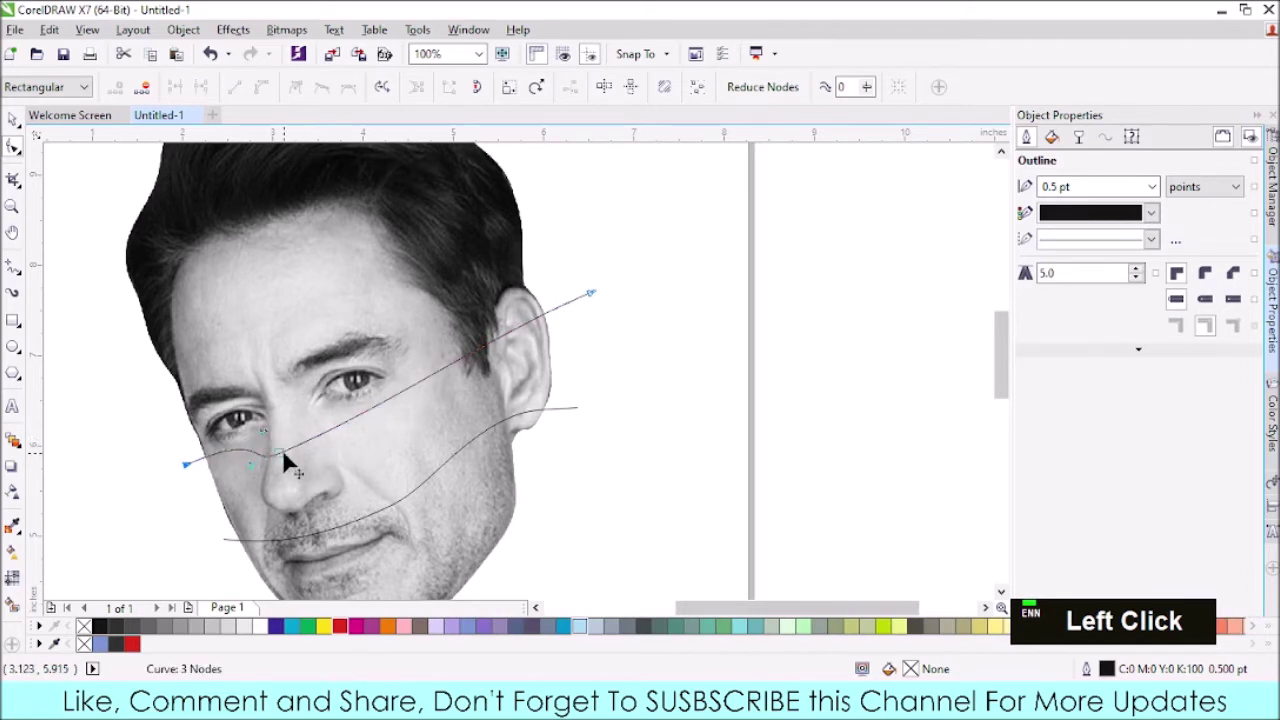
double_click(350, 433)
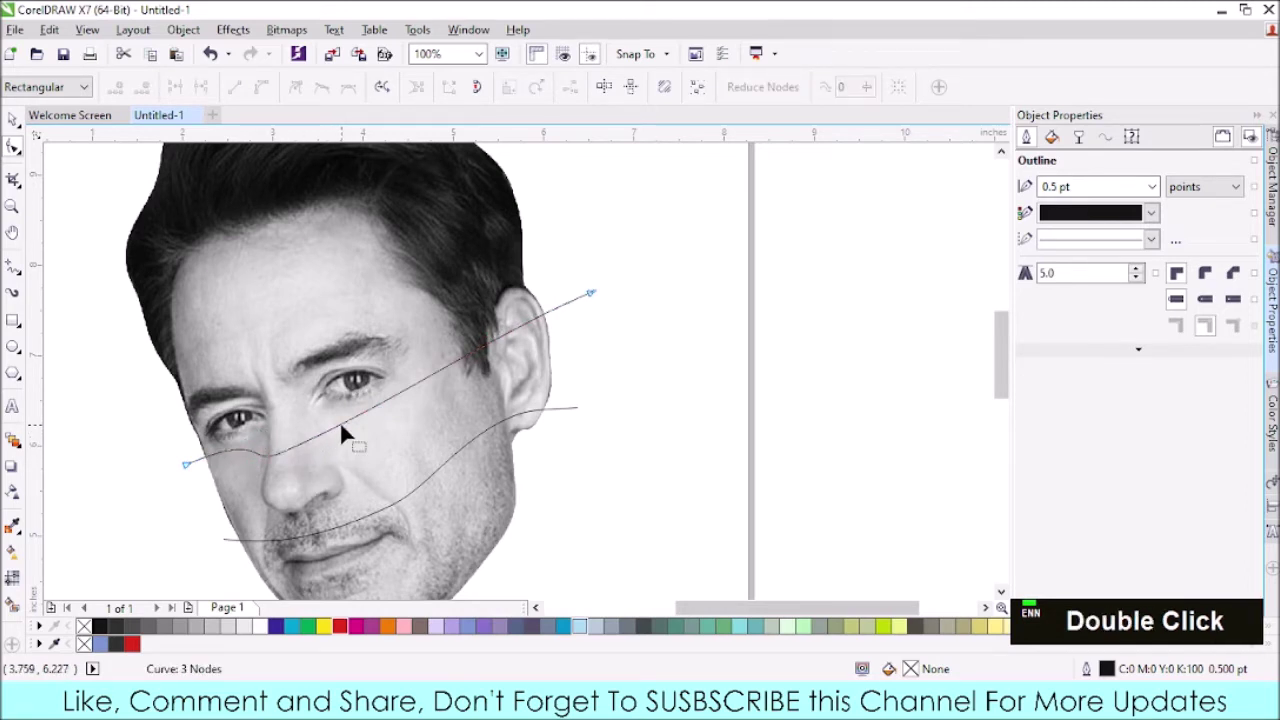
left_click(344, 432)
double_click(344, 432)
left_click(386, 414)
double_click(386, 414)
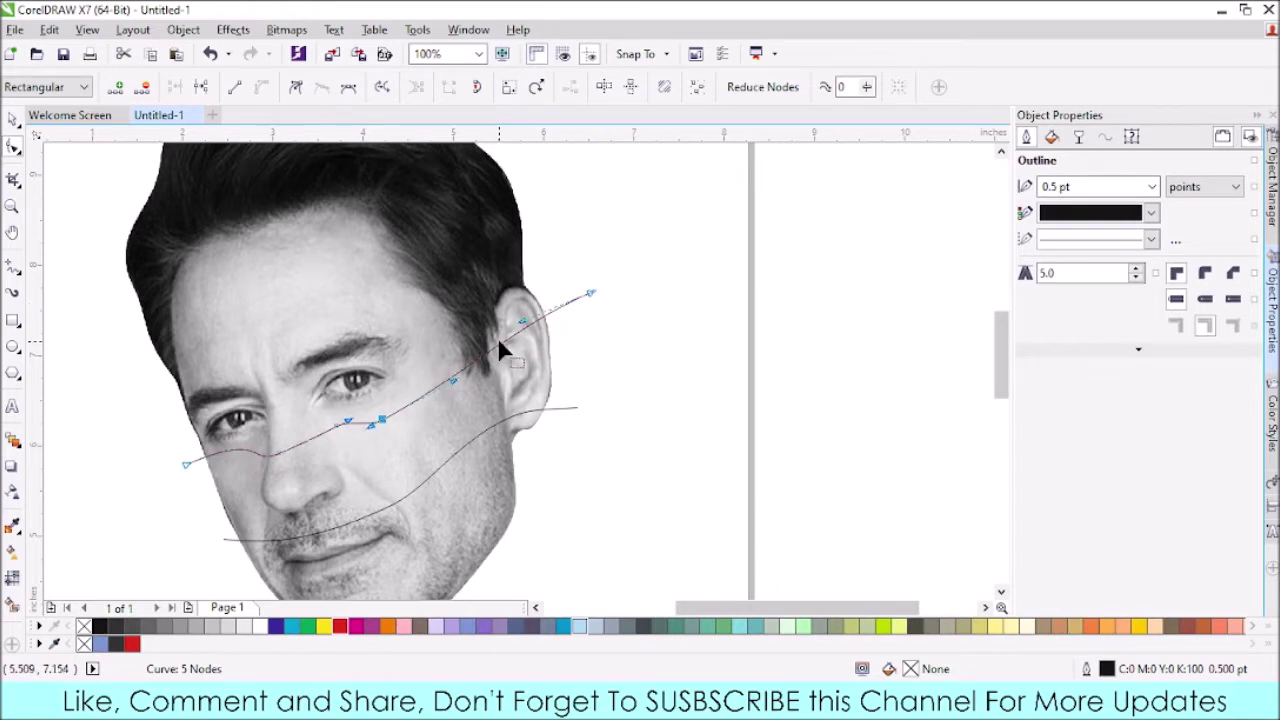
- Add nodes around the ear and bend the line's end into a curl up past the ear
left_click(511, 352)
double_click(511, 352)
left_click(535, 336)
double_click(536, 332)
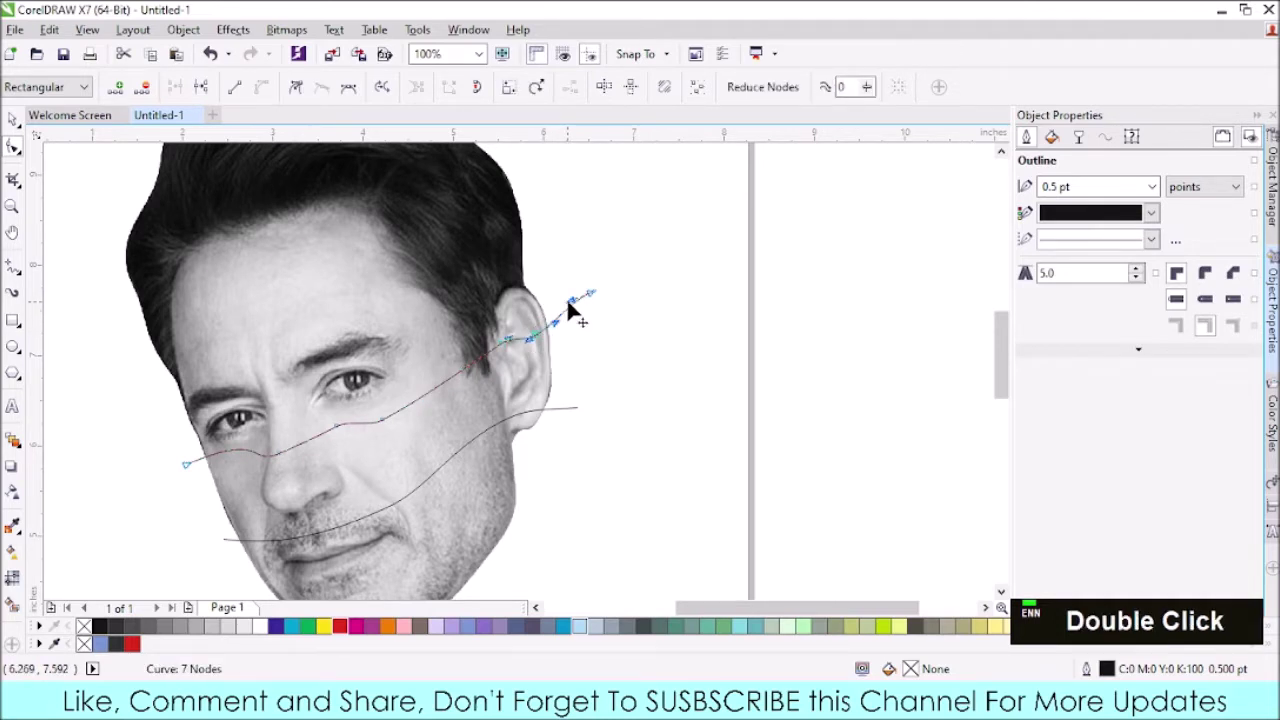
left_click(534, 346)
scroll("up", 3)
left_click(475, 355)
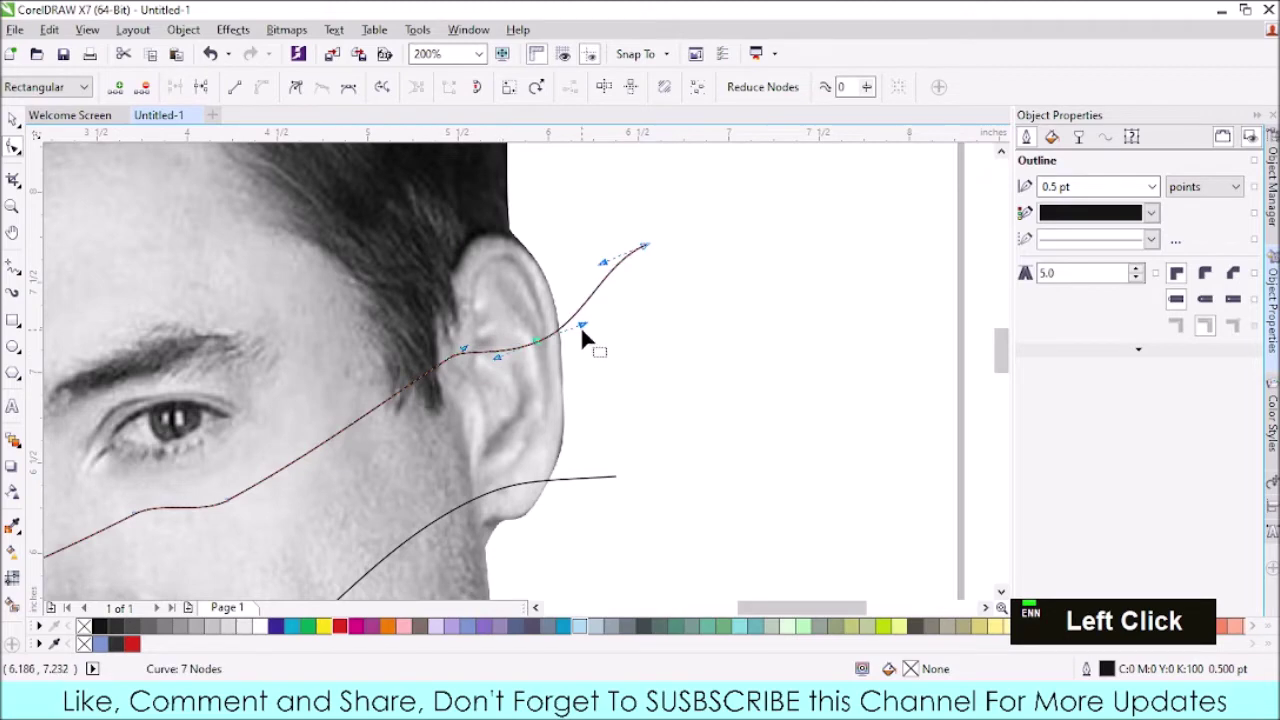
- Add a node under the eye and smooth the dip of the wave there
scroll("down", 3)
scroll("up", 3)
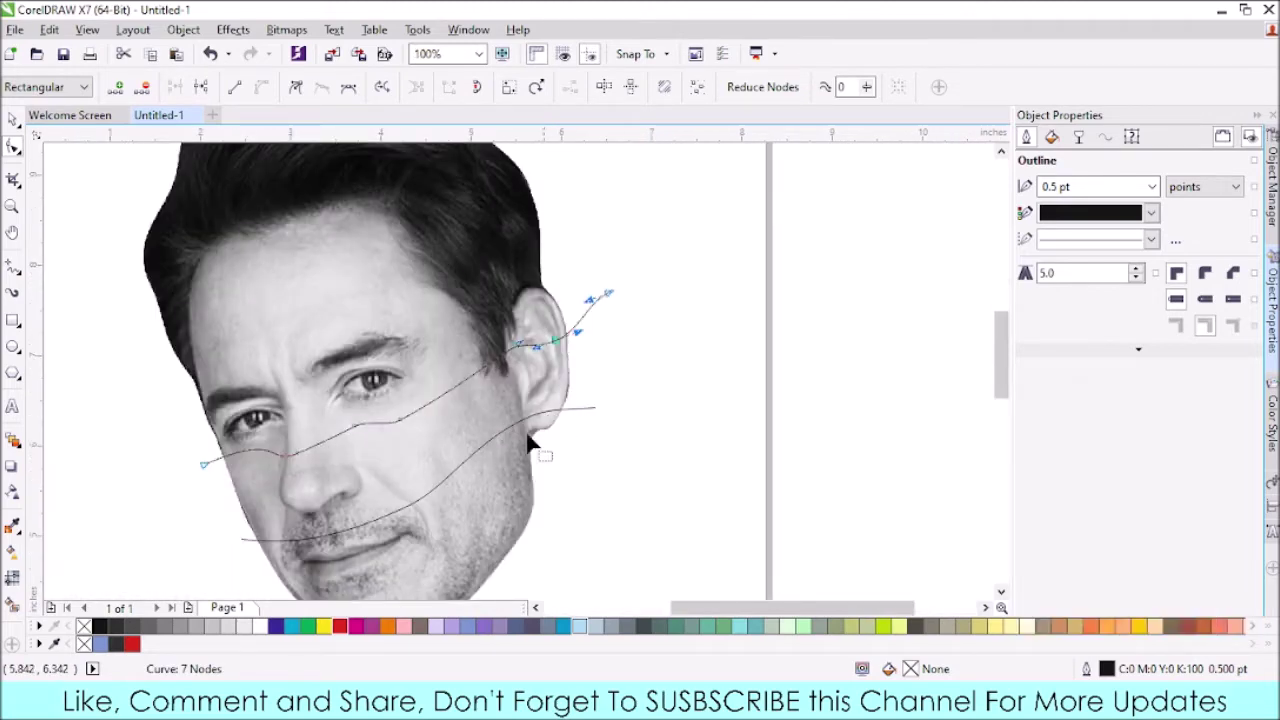
scroll("up", 3)
scroll("down", 3)
left_click(283, 443)
scroll("up", 3)
left_click(283, 464)
scroll("down", 3)
scroll("up", 3)
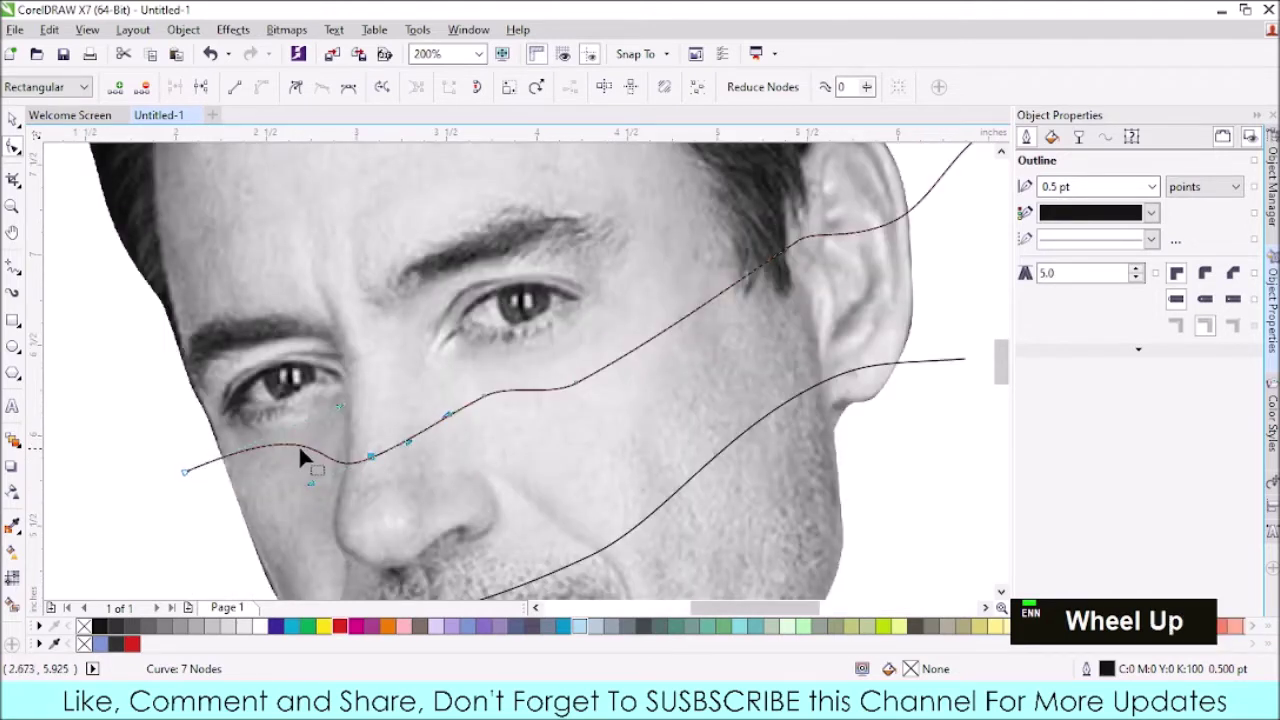
left_click(319, 454)
double_click(320, 454)
left_click(315, 456)
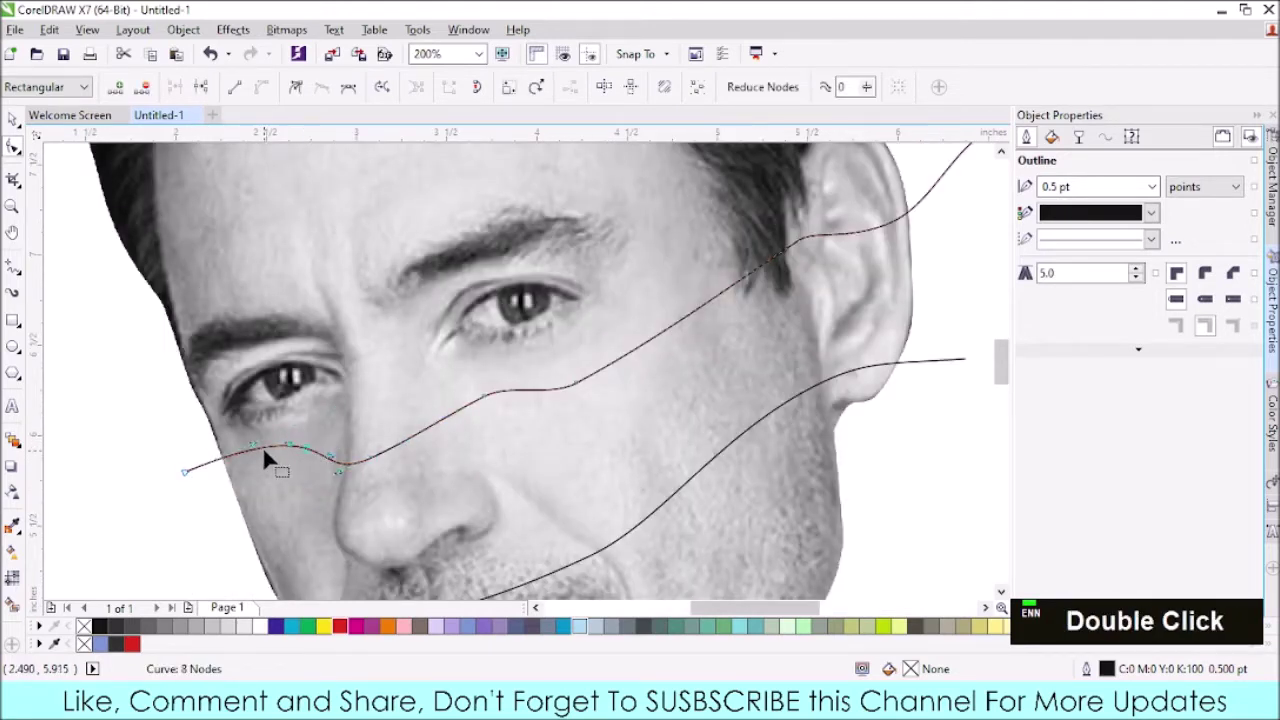
left_click(262, 451)
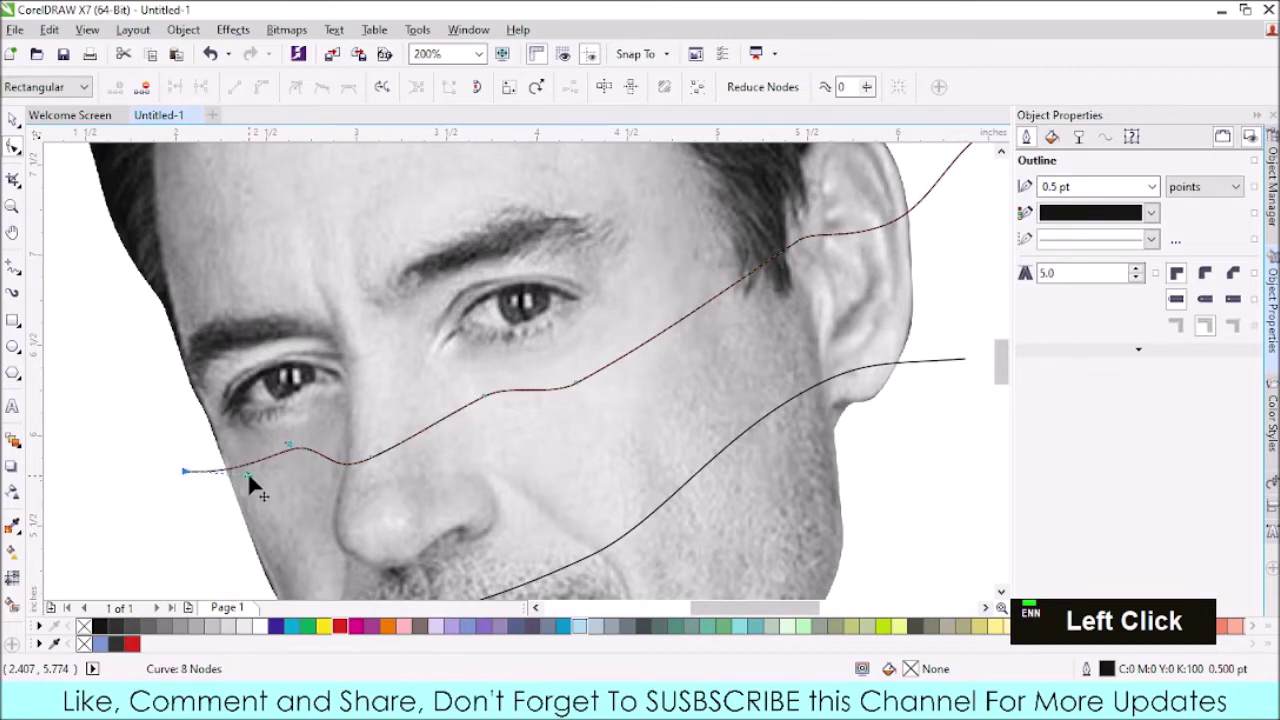
- Adjust the wave beside the nose and across the cheek
scroll("down", 3)
scroll("up", 3)
left_click(265, 434)
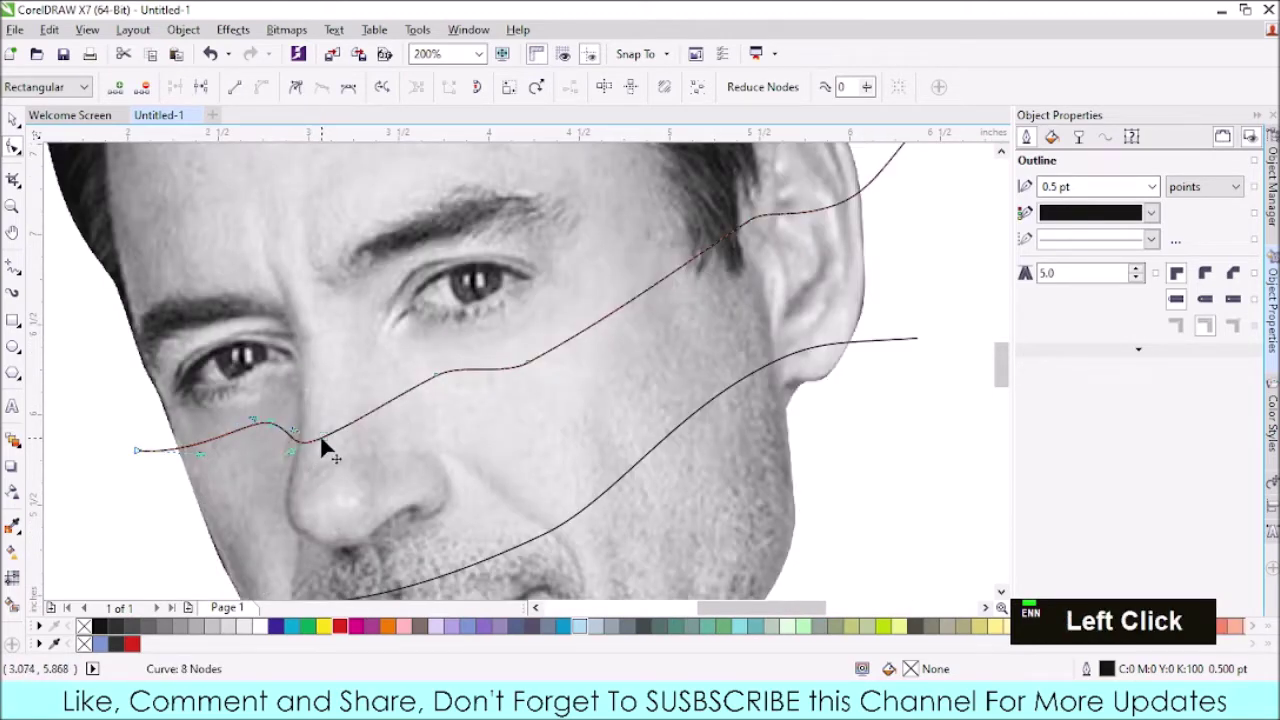
scroll("down", 3)
left_click(386, 416)
scroll("up", 3)
left_click(440, 400)
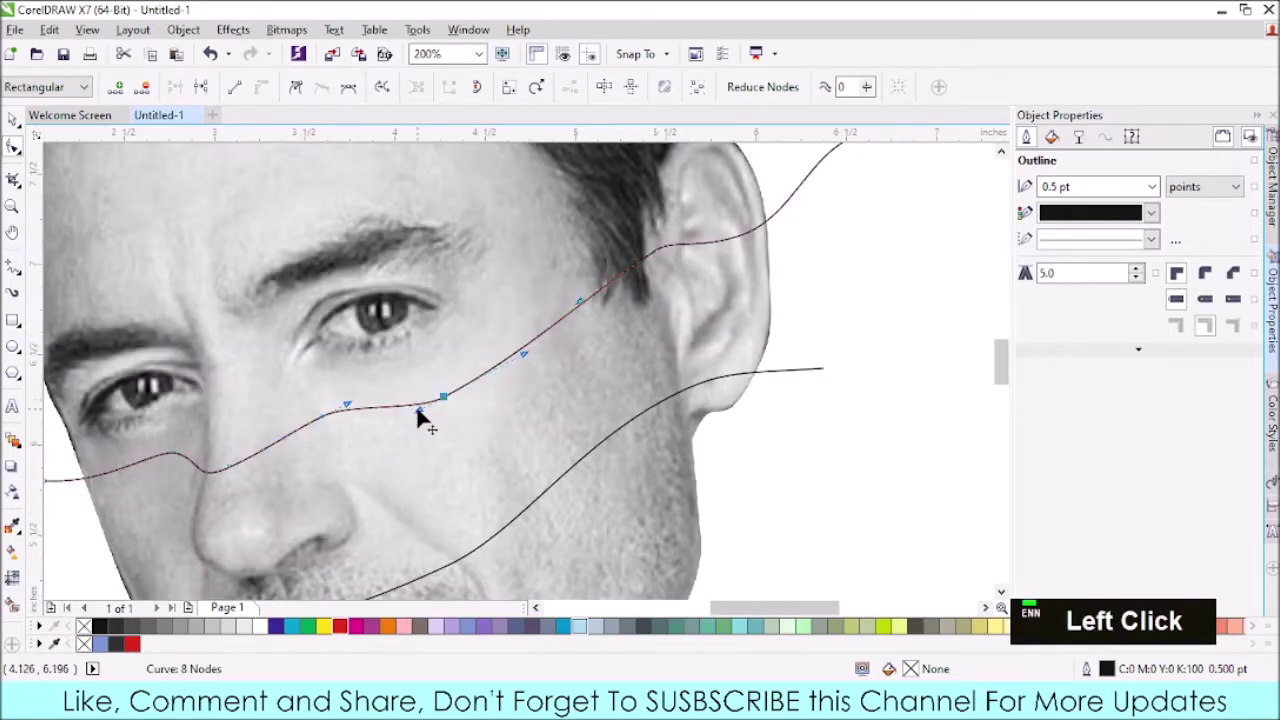
- Refine the cheek curve and the wave's end past the ear
scroll("down", 3)
left_click(518, 340)
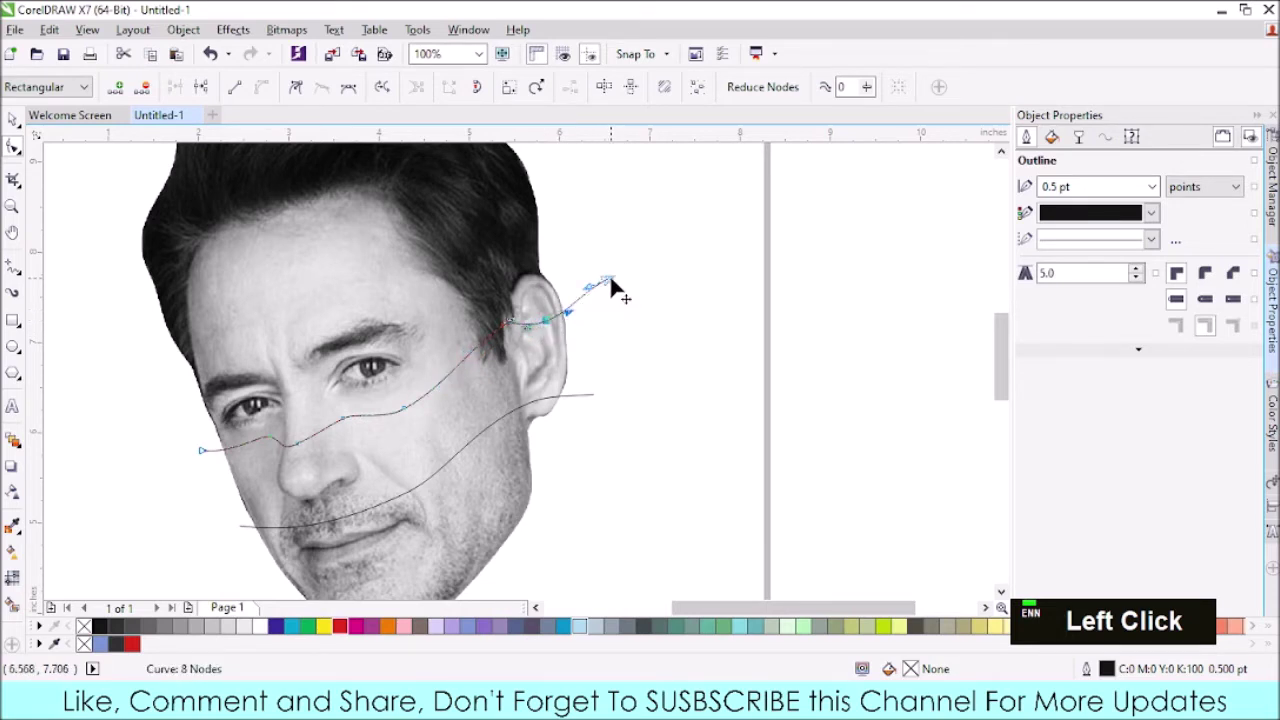
scroll("up", 3)
left_click(652, 274)
scroll("down", 3)
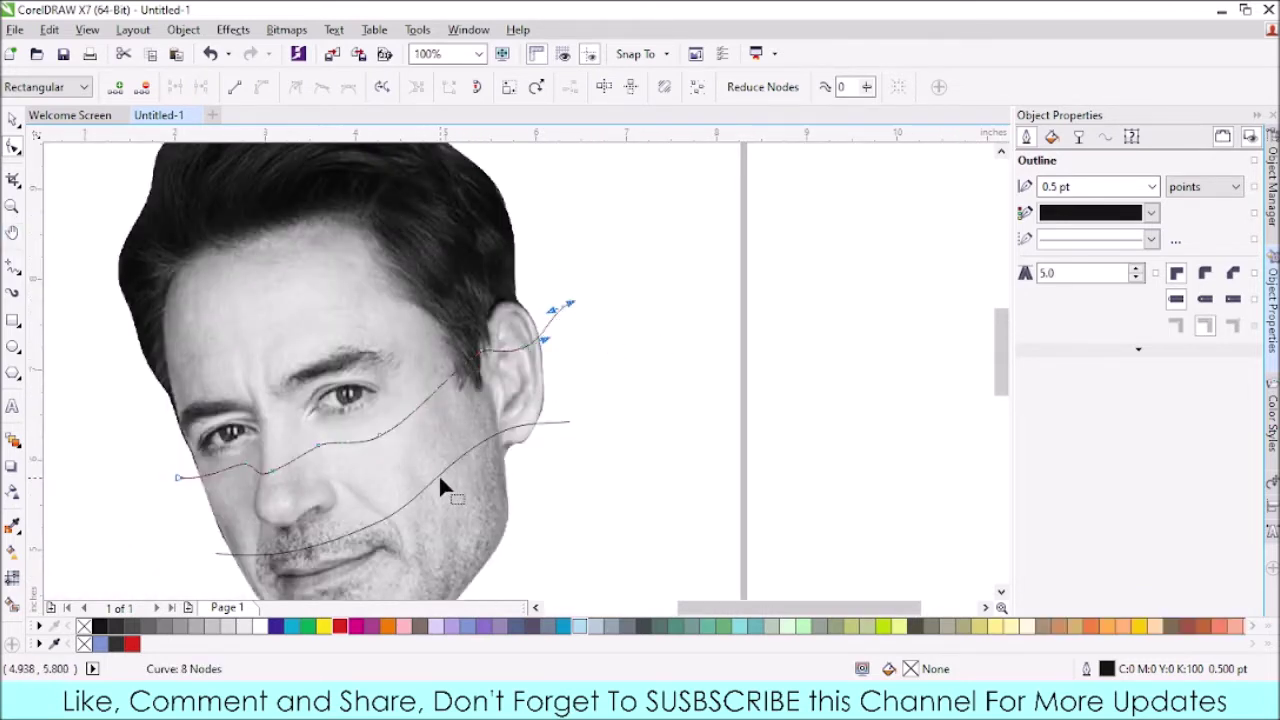
left_click(450, 479)
scroll("down", 3)
- Add nodes to the lower wavy line and pull the outline down below the chin
scroll("up", 3)
left_click(441, 415)
double_click(441, 415)
left_click(376, 470)
double_click(376, 470)
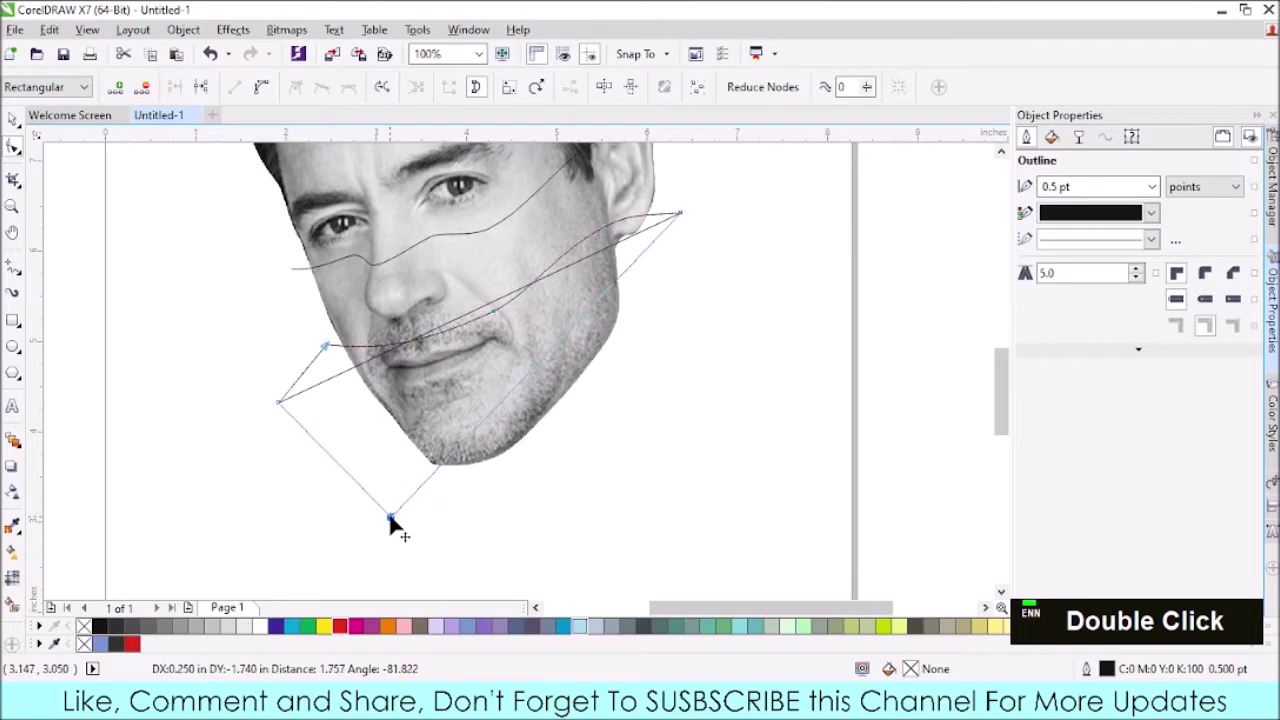
left_click(512, 403)
double_click(512, 403)
left_click(638, 393)
double_click(638, 393)
scroll("down", 3)
scroll("up", 3)
- Add nodes along the left side and lower wave and extend the outline out past the ear
left_click(558, 316)
double_click(382, 373)
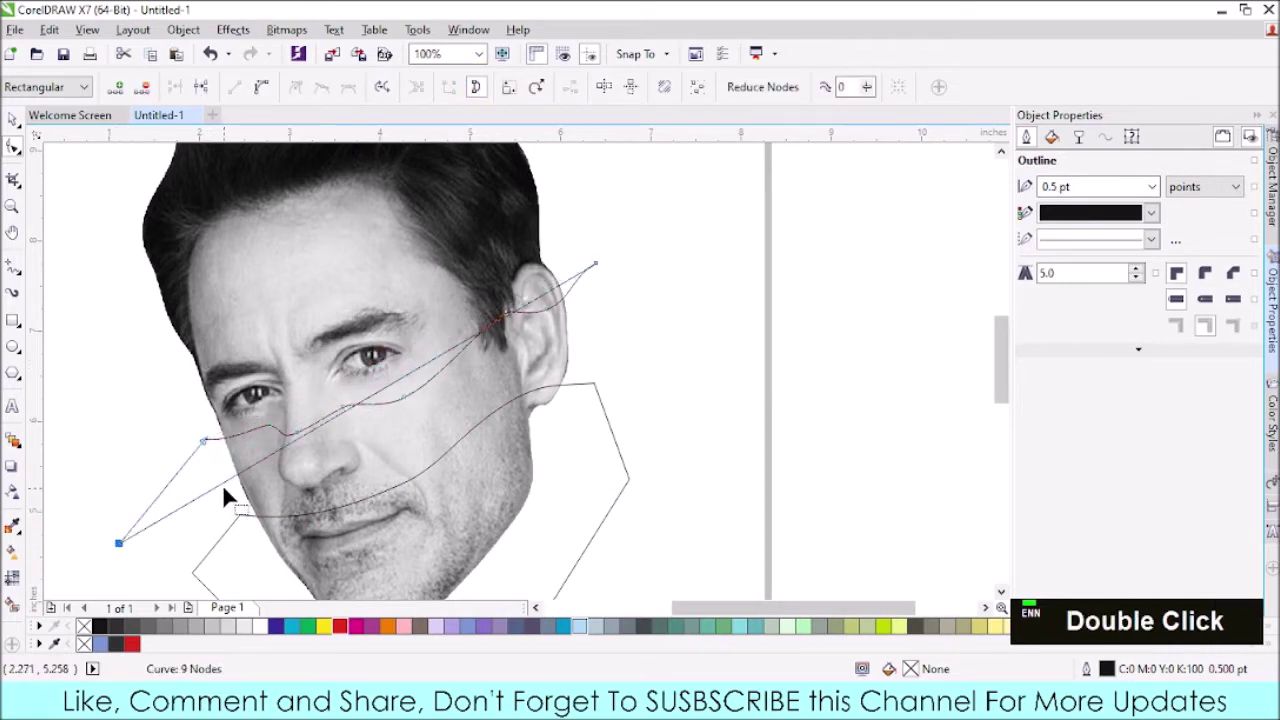
left_click(237, 488)
double_click(237, 488)
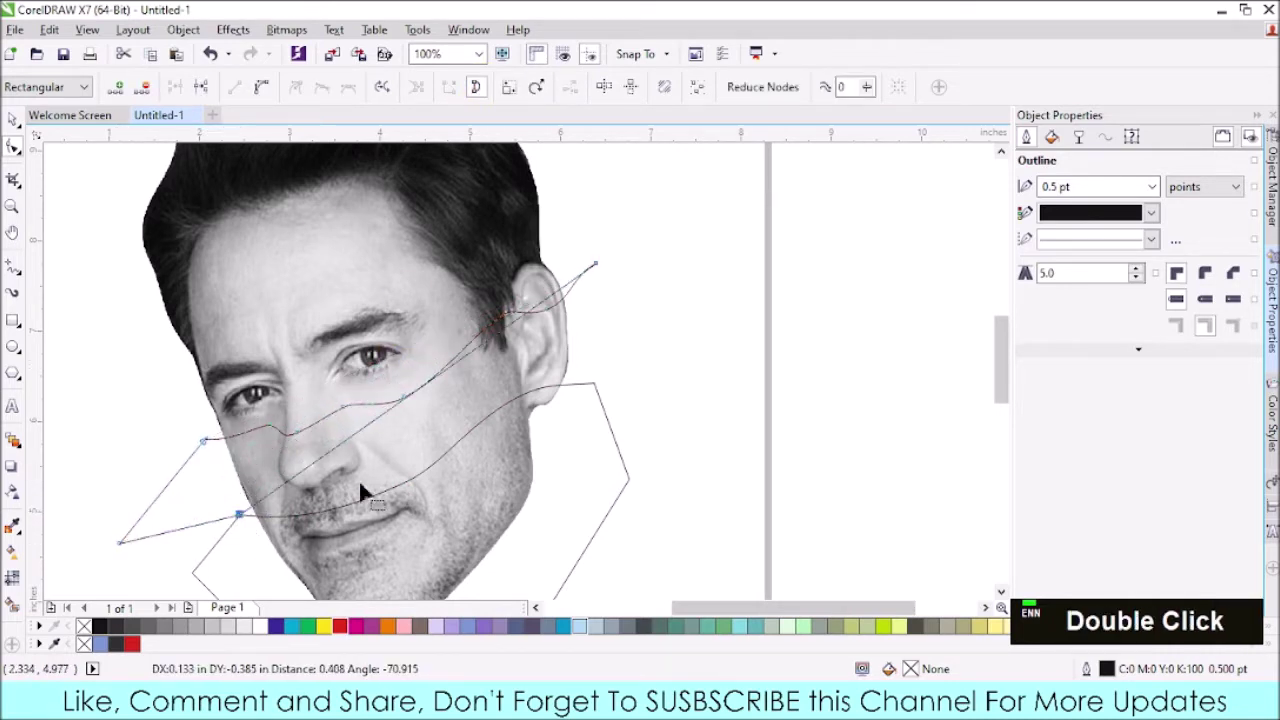
left_click(497, 346)
double_click(497, 346)
left_click(605, 344)
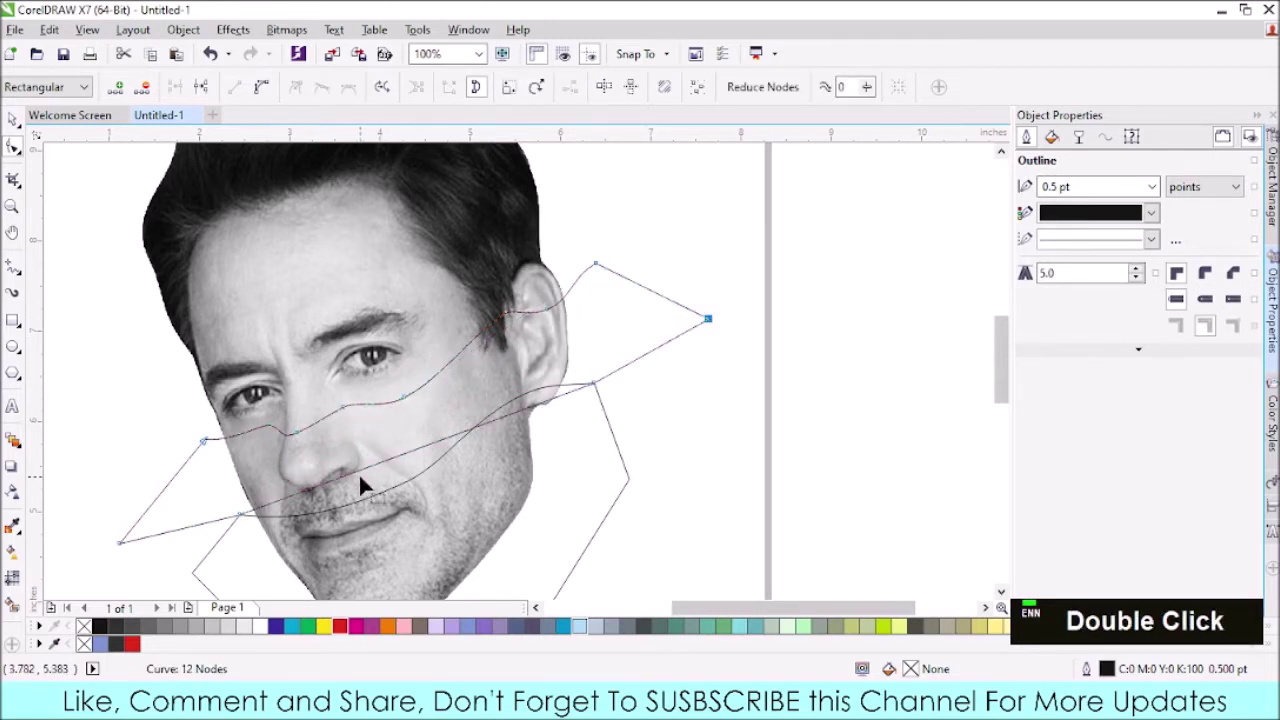
left_click(377, 472)
scroll("up", 3)
- Reshape the curve below the mouth and square off the outline's corner near the ear
left_click(382, 425)
double_click(382, 425)
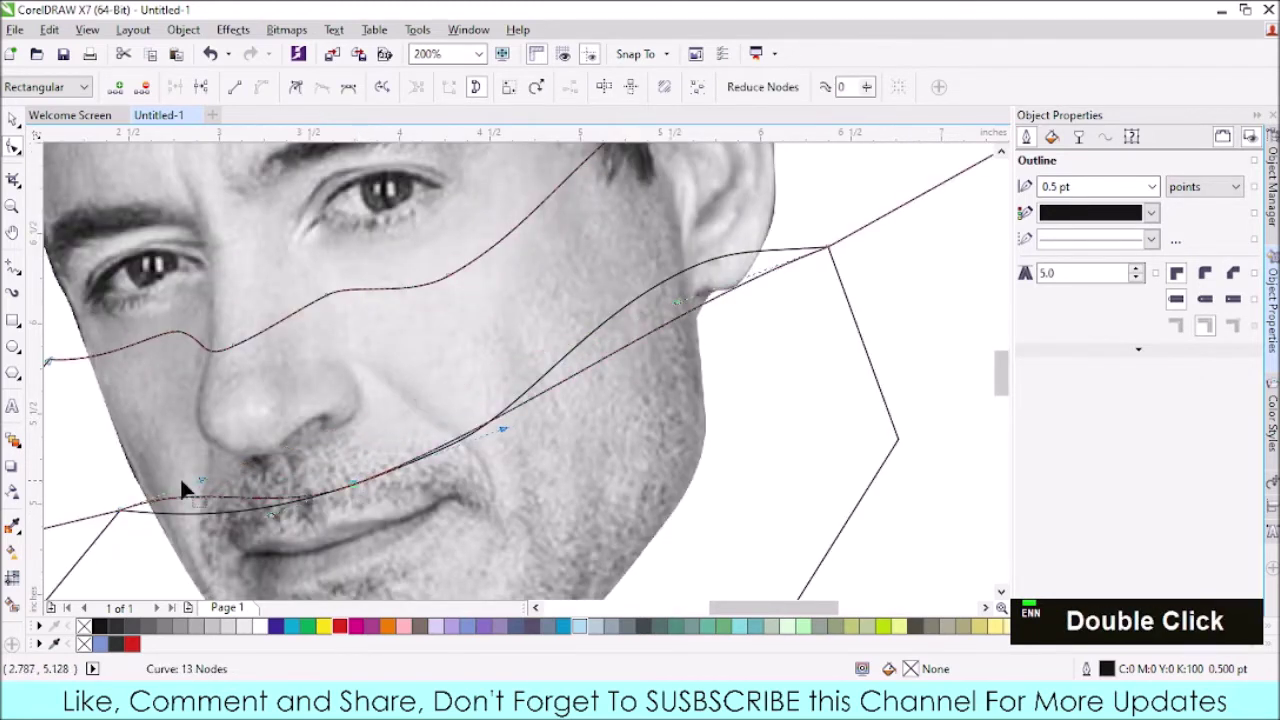
left_click(209, 486)
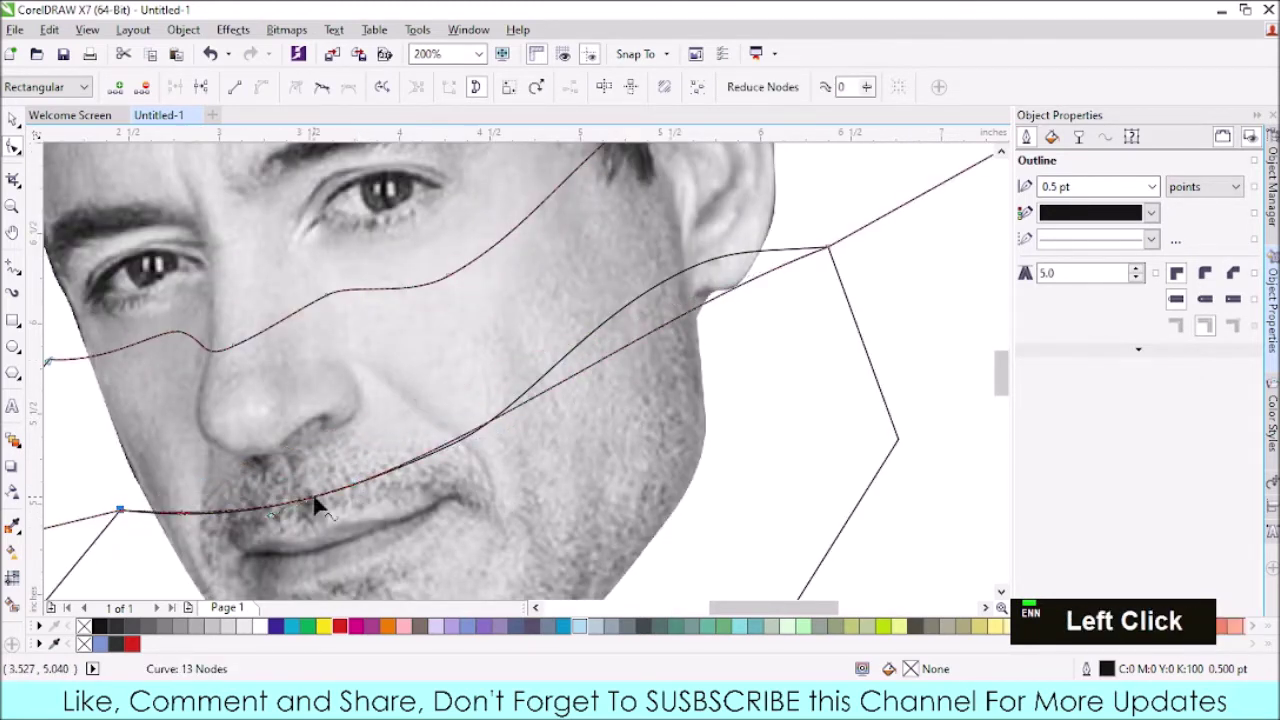
left_click(835, 251)
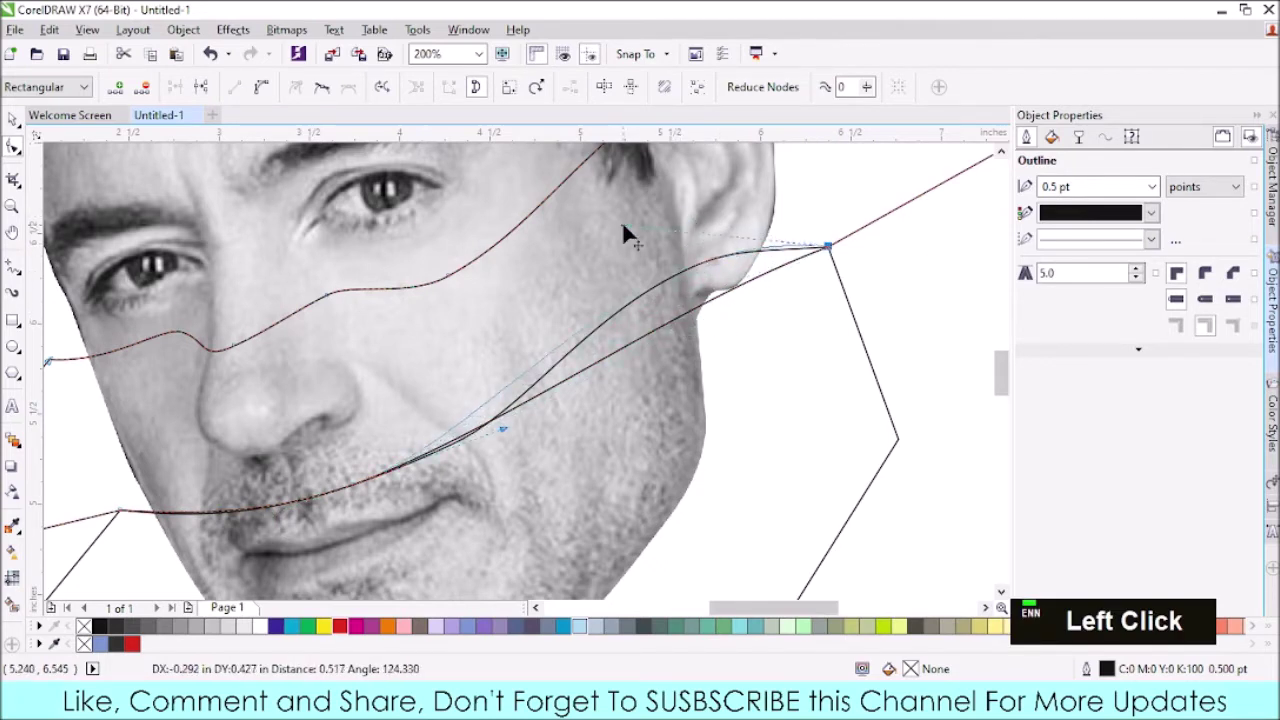
double_click(493, 410)
left_click(685, 247)
scroll("down", 3)
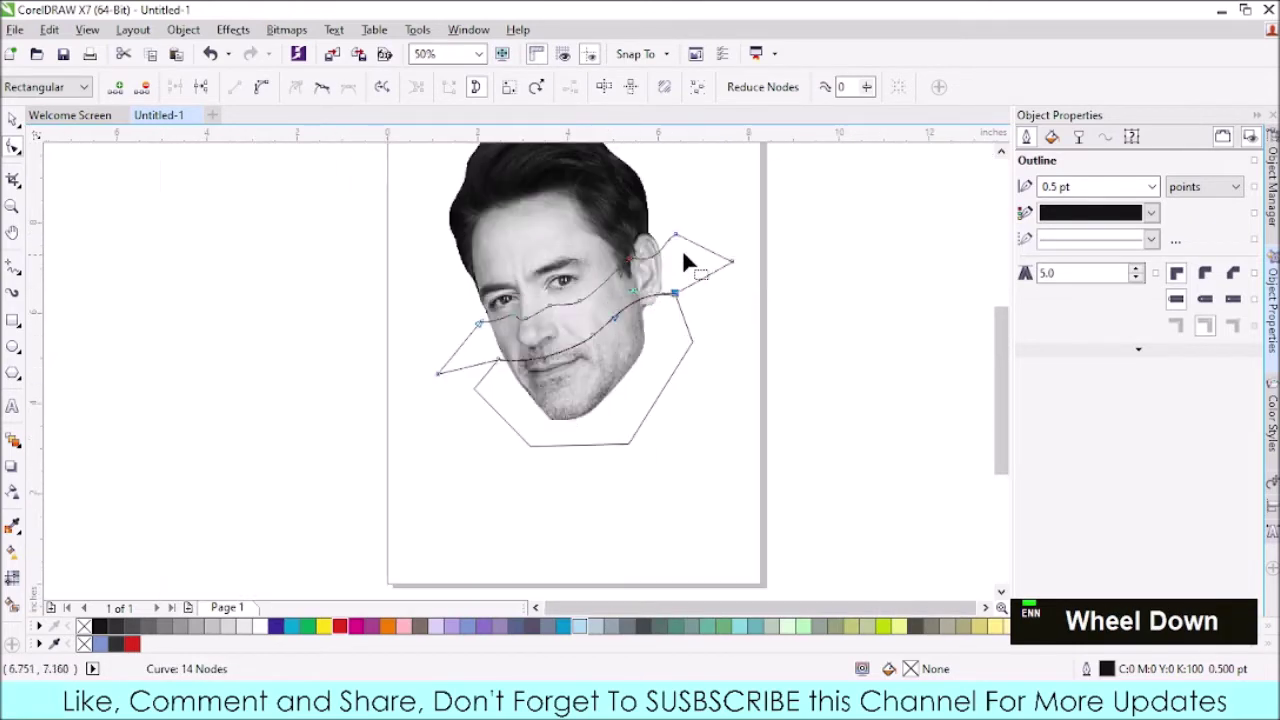
scroll("up", 3)
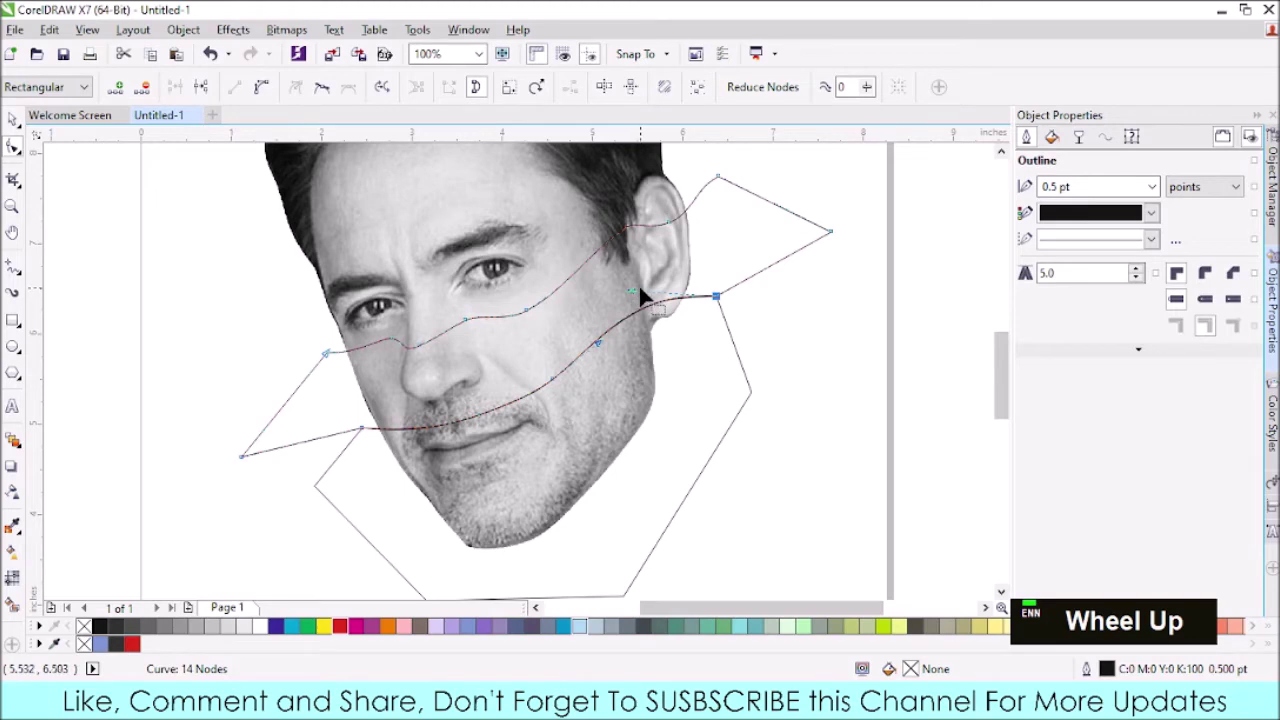
- Add nodes along the lower wavy curve at the jaw and below the ear and start bending it upward
left_click(653, 333)
double_click(653, 333)
left_click(738, 398)
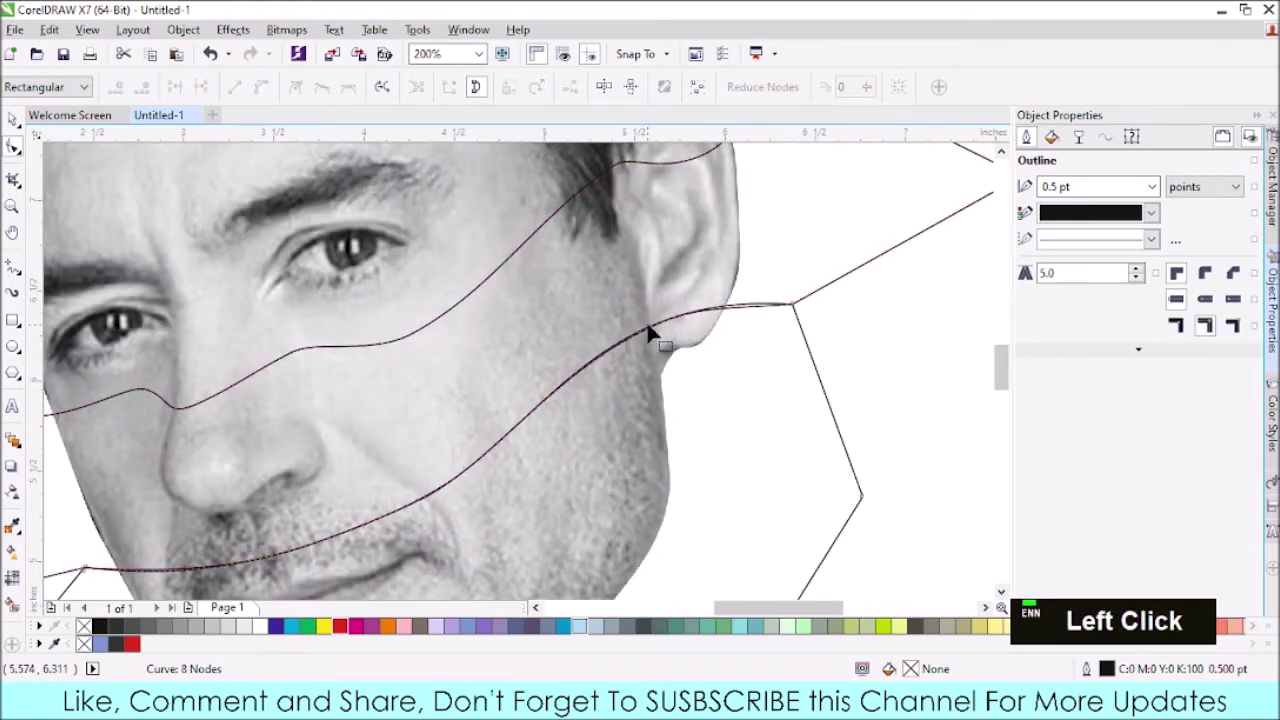
double_click(656, 334)
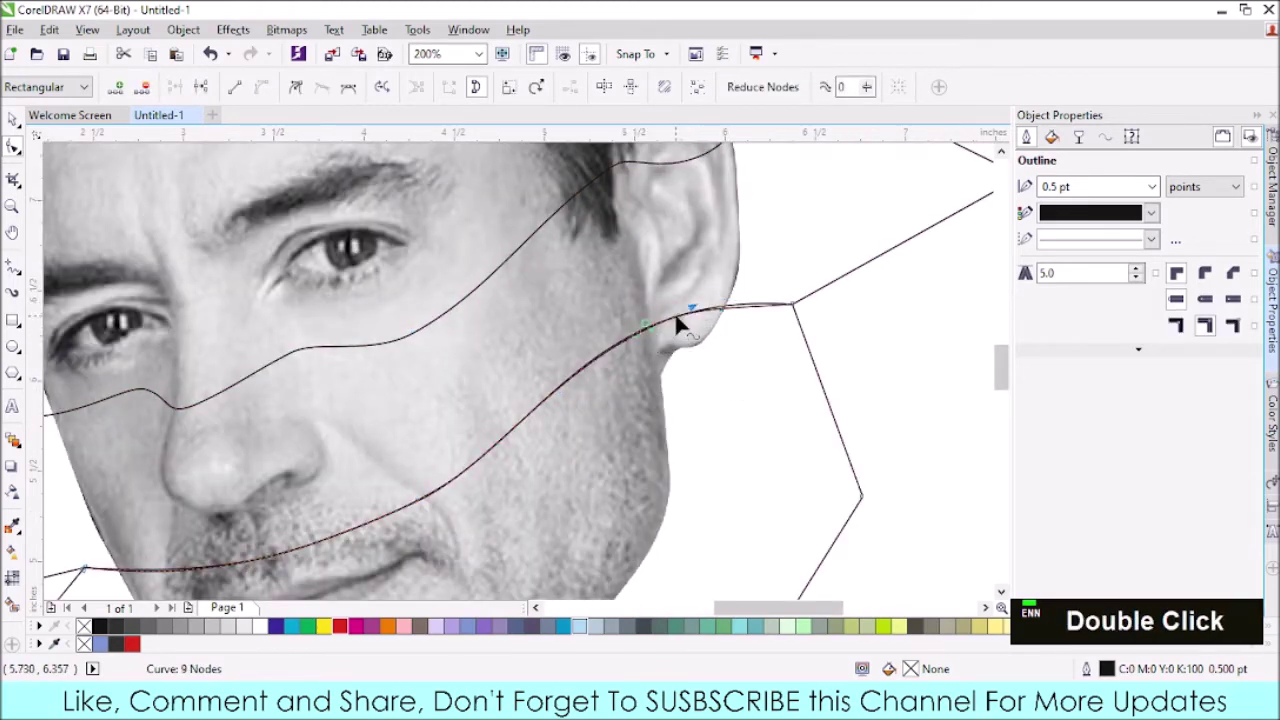
scroll("up", 3)
left_click(686, 318)
double_click(686, 318)
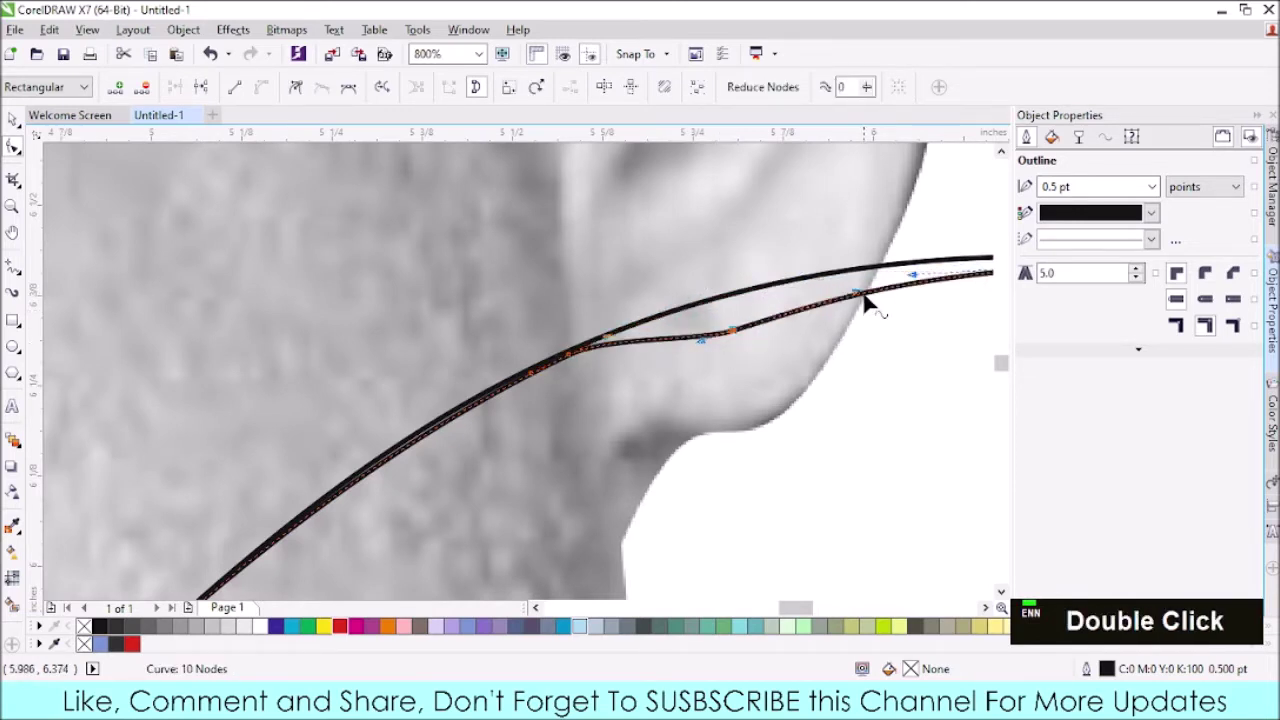
scroll("down", 3)
scroll("up", 3)
- Add and drag nodes further along the jaw curve so it bends toward the neighbouring curve
left_click(878, 295)
double_click(878, 295)
left_click(718, 337)
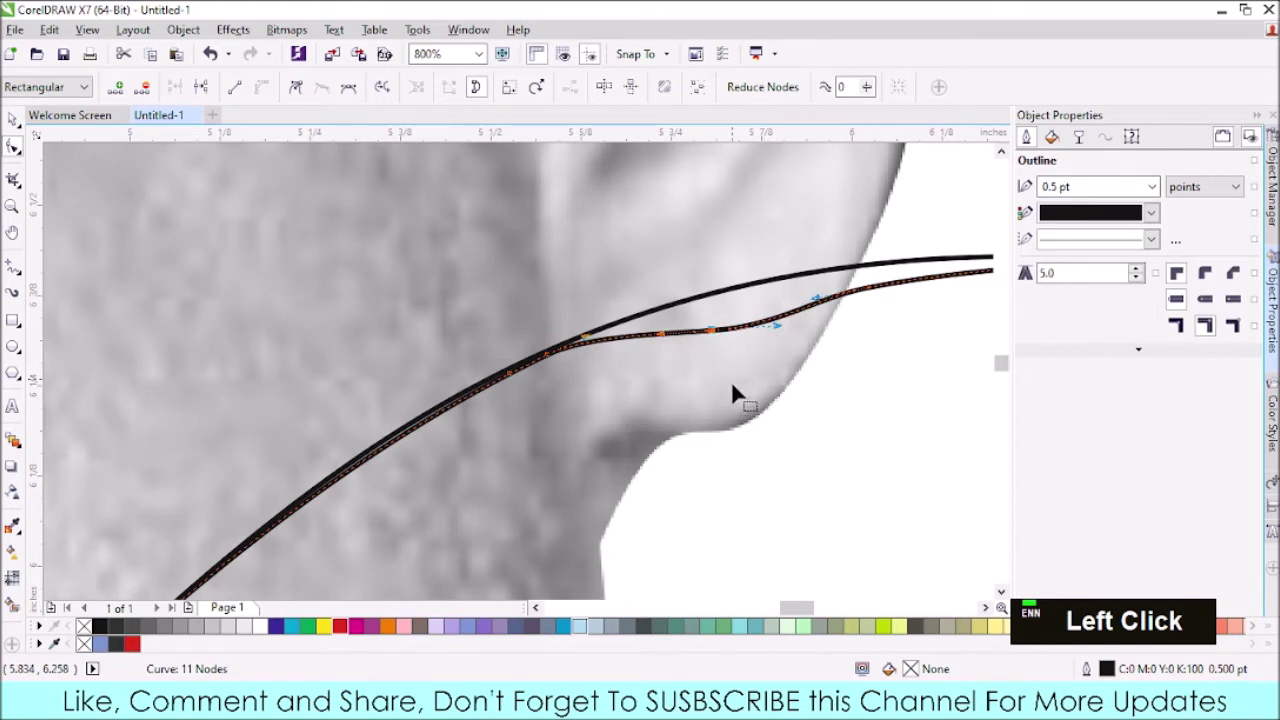
left_click(876, 296)
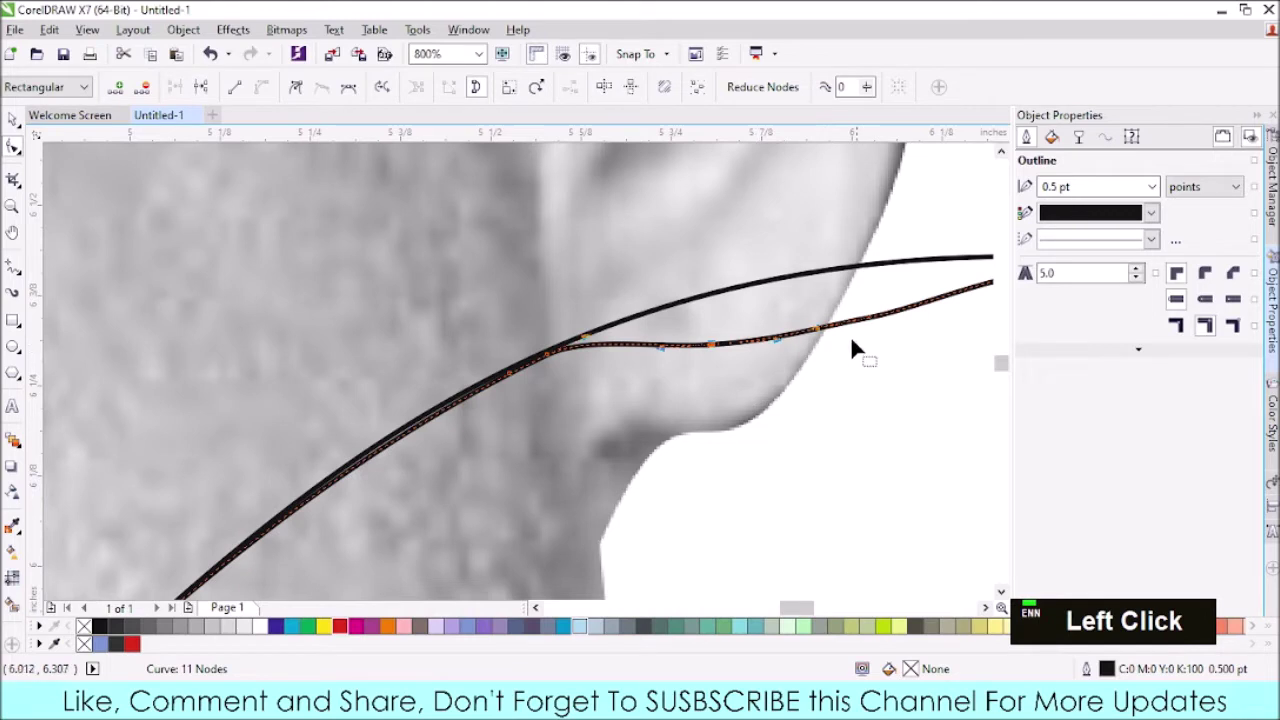
left_click(847, 277)
double_click(847, 277)
left_click(848, 276)
- Add nodes where the curves meet and align the lower curve with the upper wavy line beneath the ear
double_click(679, 370)
left_click(743, 337)
double_click(743, 337)
left_click(564, 357)
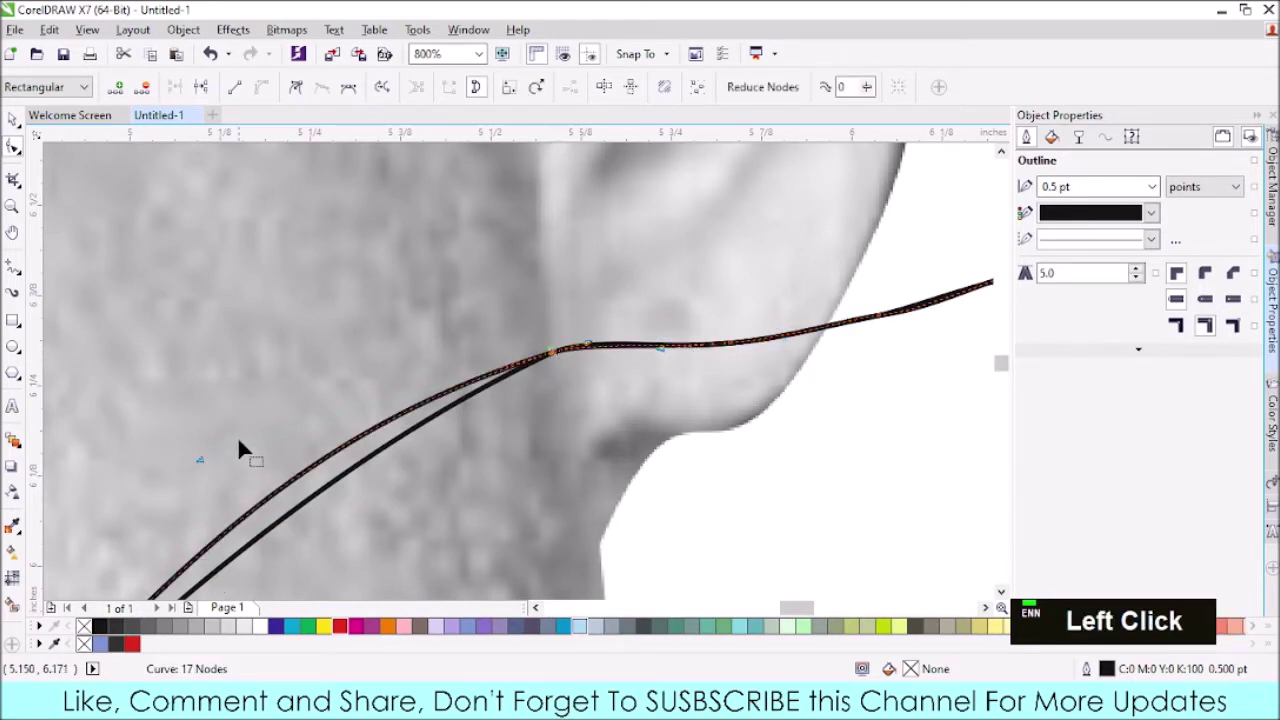
scroll("down", 3)
scroll("down", 3)
scroll("up", 3)
scroll("down", 3)
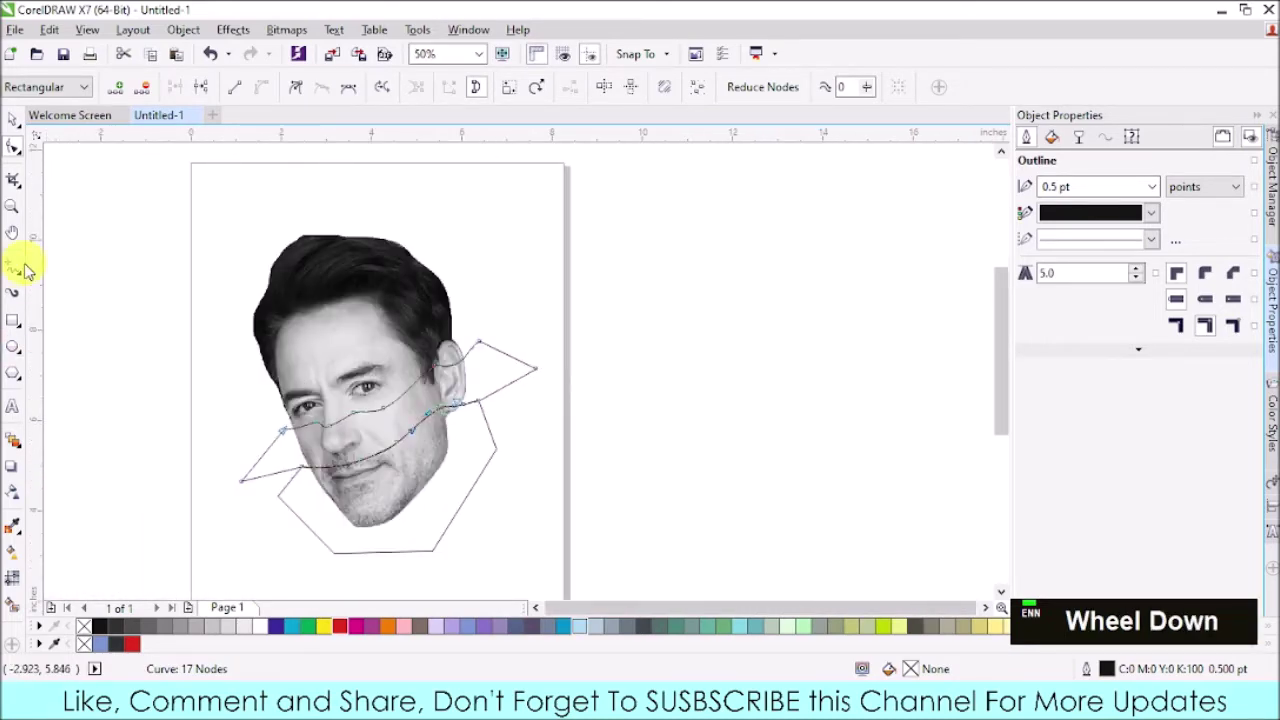
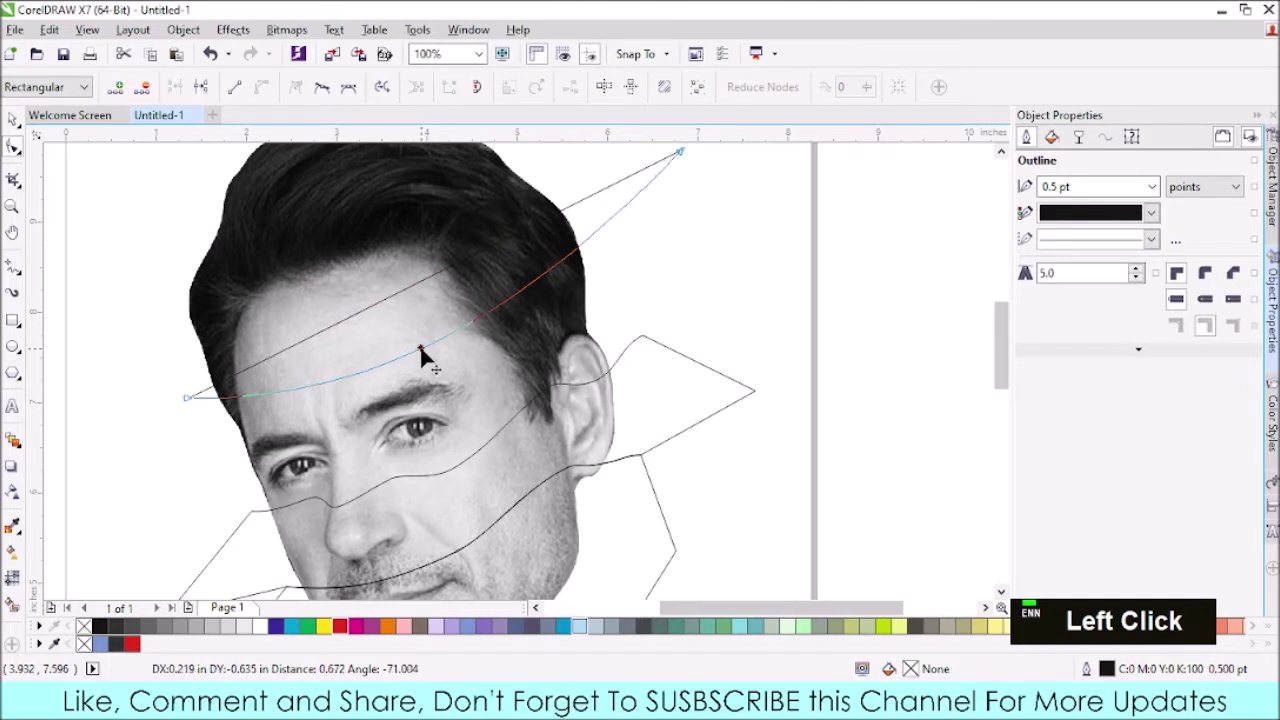
- Add and adjust nodes on the new forehead curve so it arcs across the brow
double_click(430, 356)
left_click(358, 387)
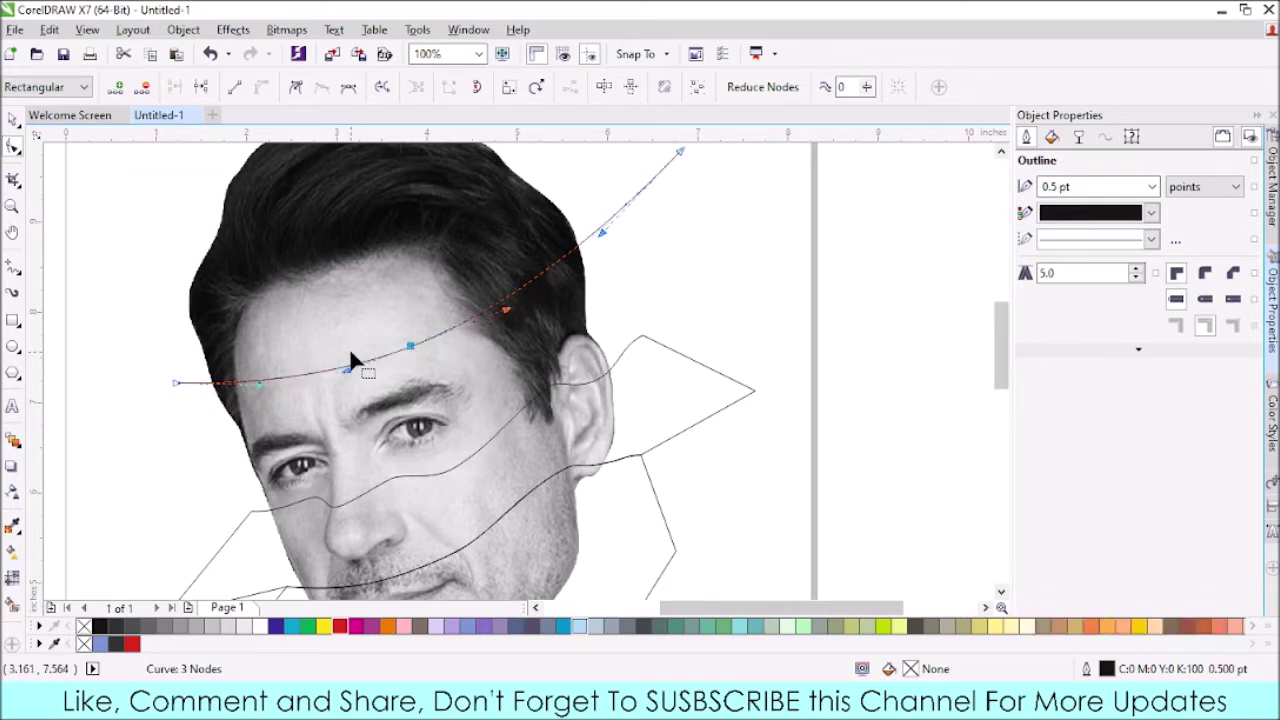
scroll("down", 3)
scroll("up", 3)
left_click(160, 383)
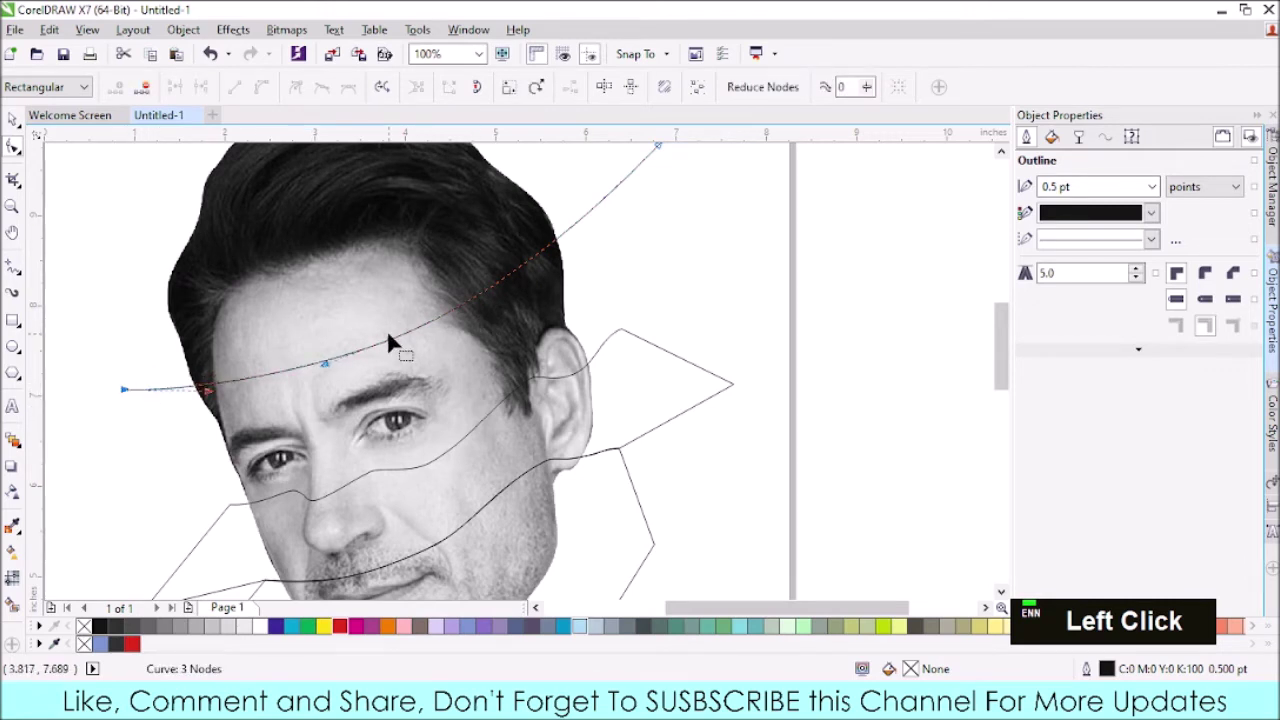
scroll("down", 3)
scroll("up", 3)
left_click(632, 263)
scroll("down", 3)
- Edit the side shape beside the ear, adding a node so its edge climbs along the ear following the upper wavy line
left_click(539, 398)
double_click(539, 403)
scroll("up", 3)
left_click(543, 401)
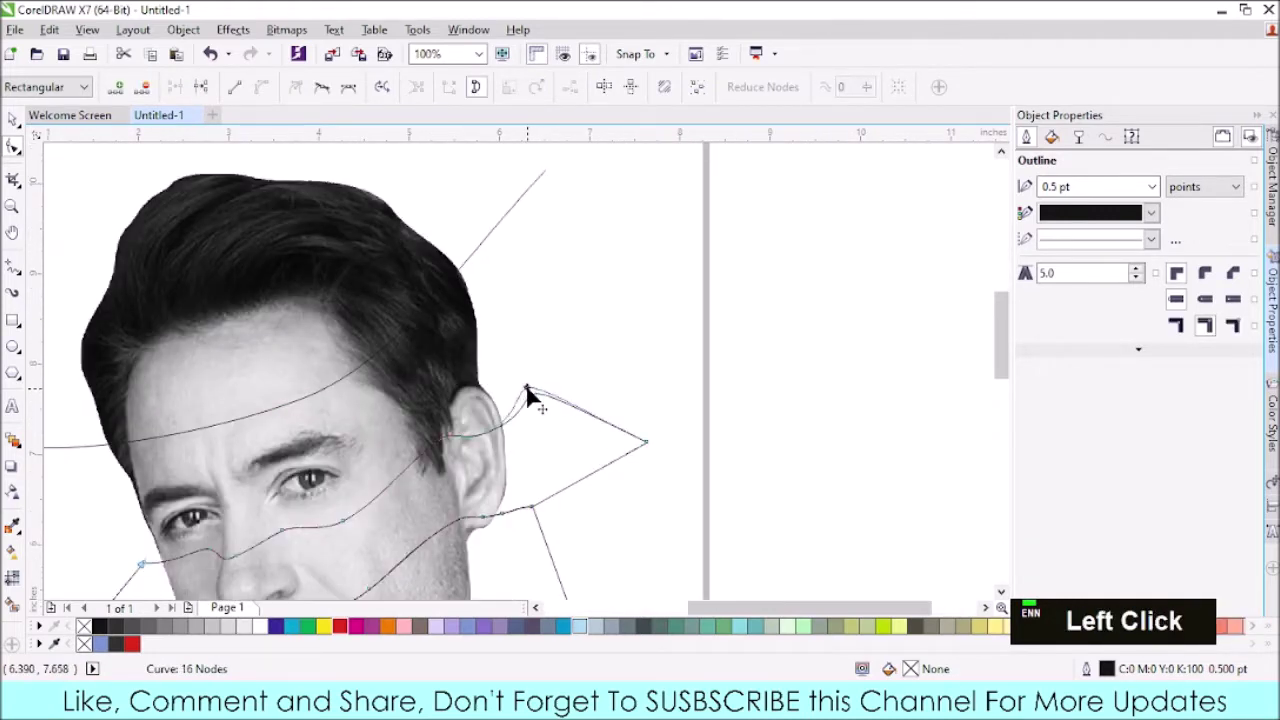
scroll("up", 3)
left_click(509, 429)
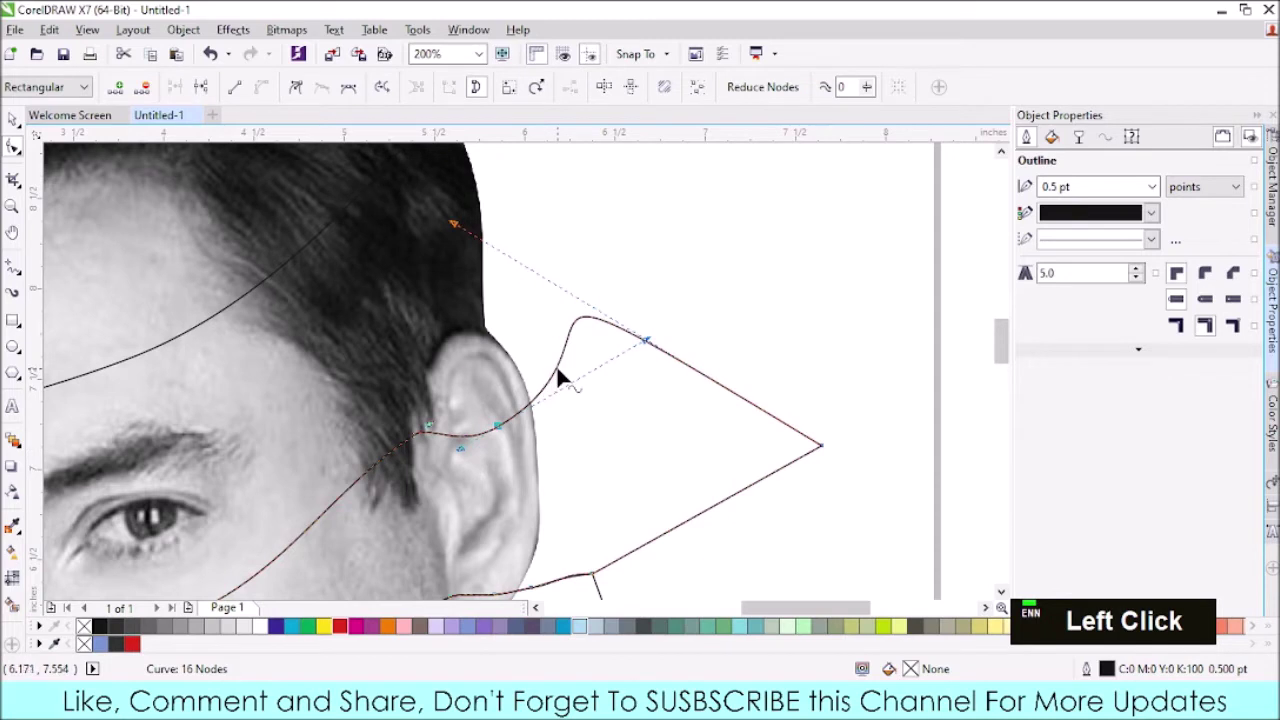
double_click(564, 375)
left_click(565, 372)
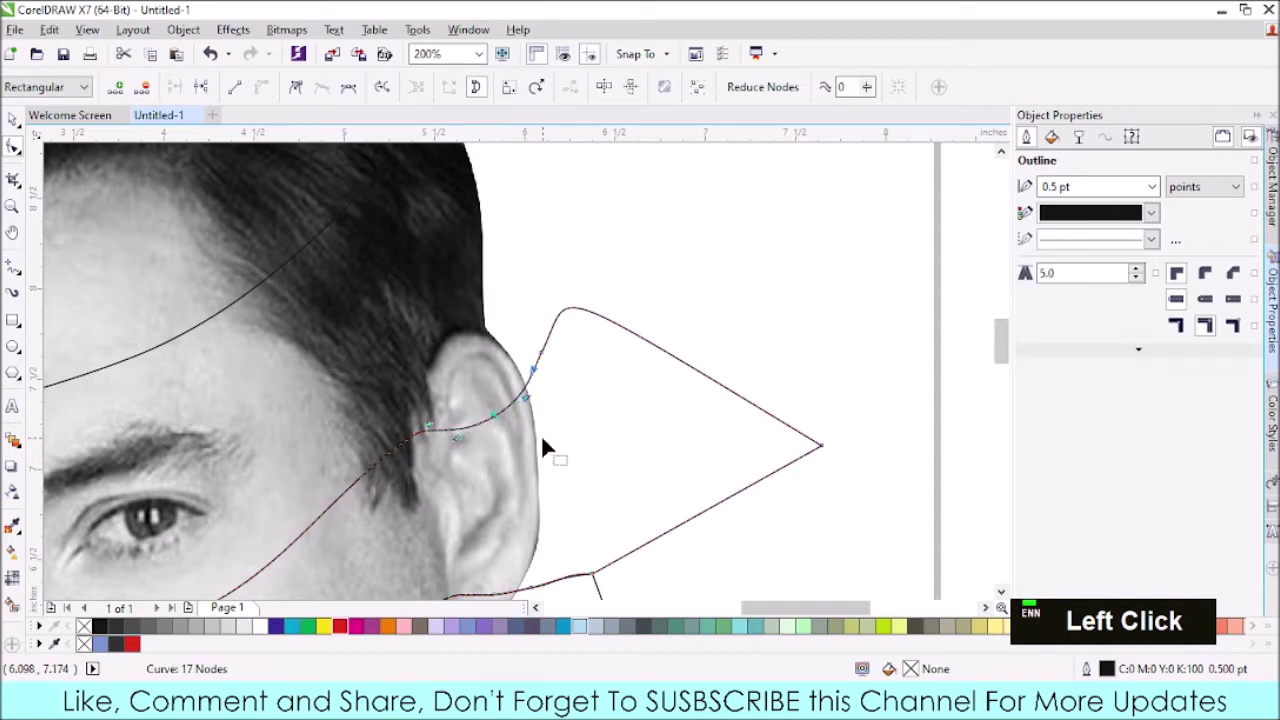
key("Down")
scroll("down", 3)
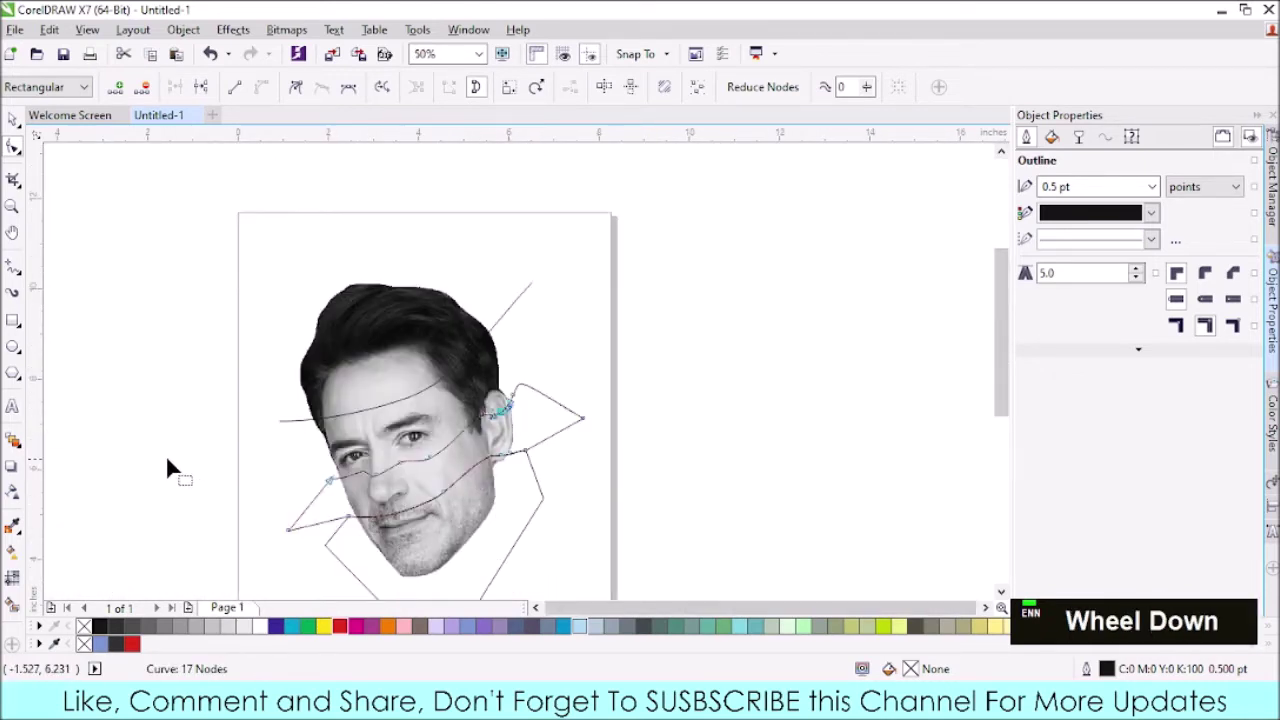
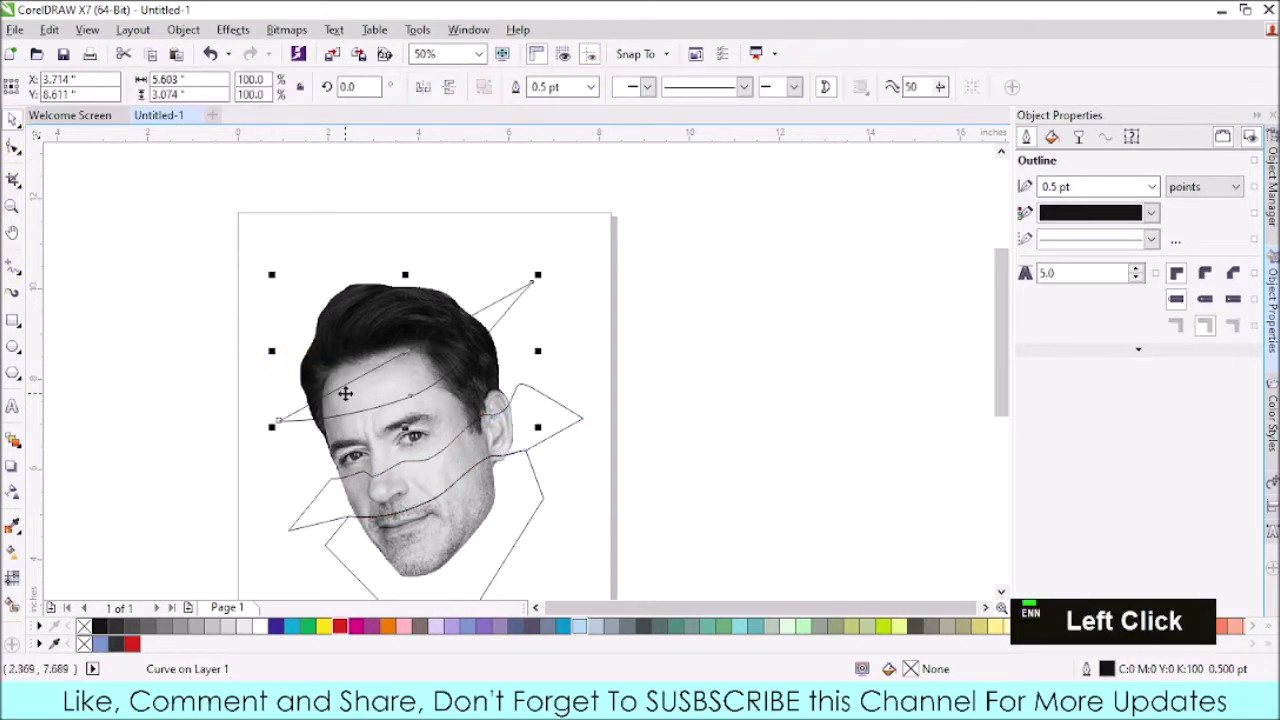
- Extend the forehead curve downward with added nodes, bringing it under the eye
double_click(373, 386)
left_click(369, 385)
double_click(369, 385)
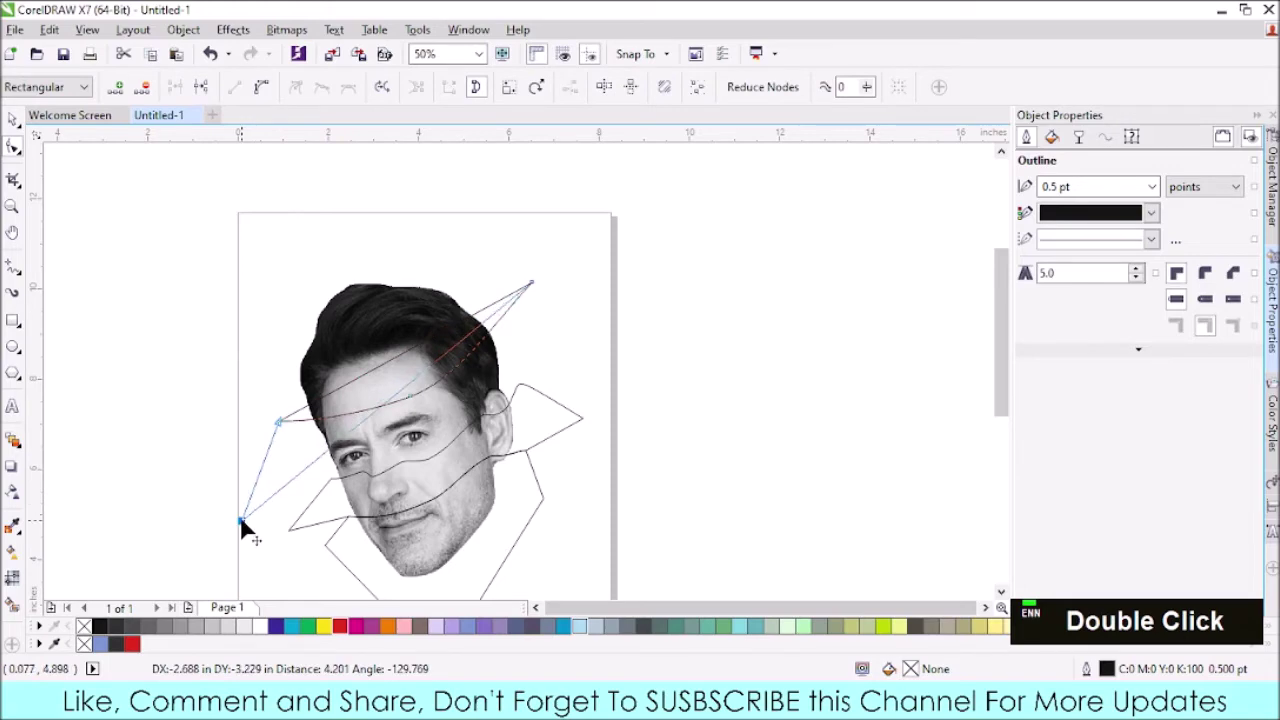
left_click(334, 459)
double_click(334, 459)
scroll("up", 3)
left_click(352, 359)
double_click(384, 324)
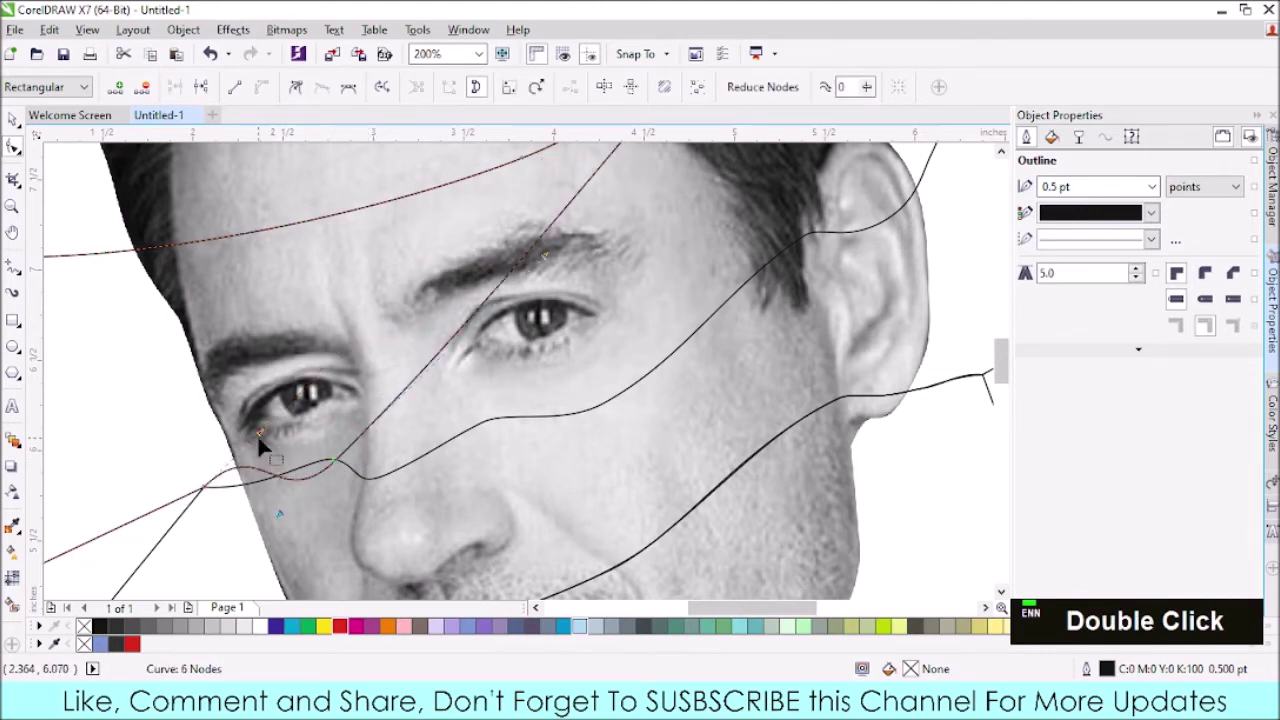
left_click(267, 439)
scroll("up", 3)
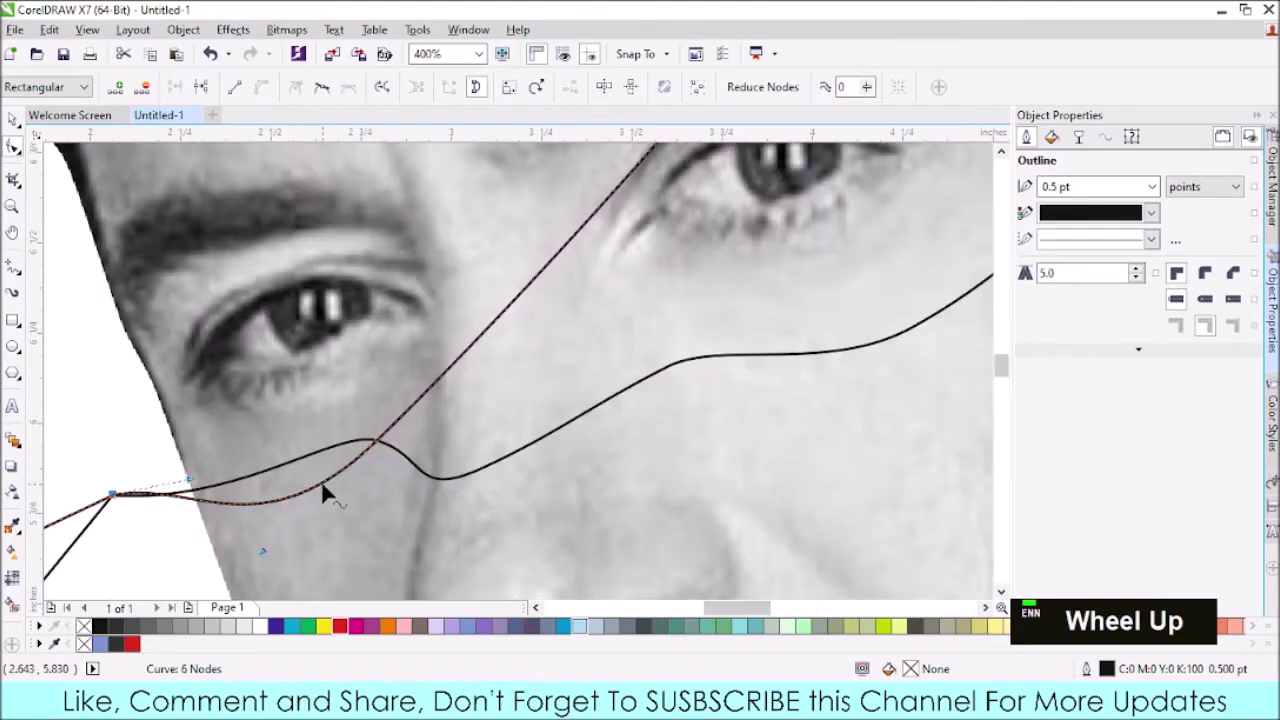
- Add a node near the nose and drag it so the curve starts beside the nose
left_click(386, 448)
double_click(330, 491)
left_click(386, 451)
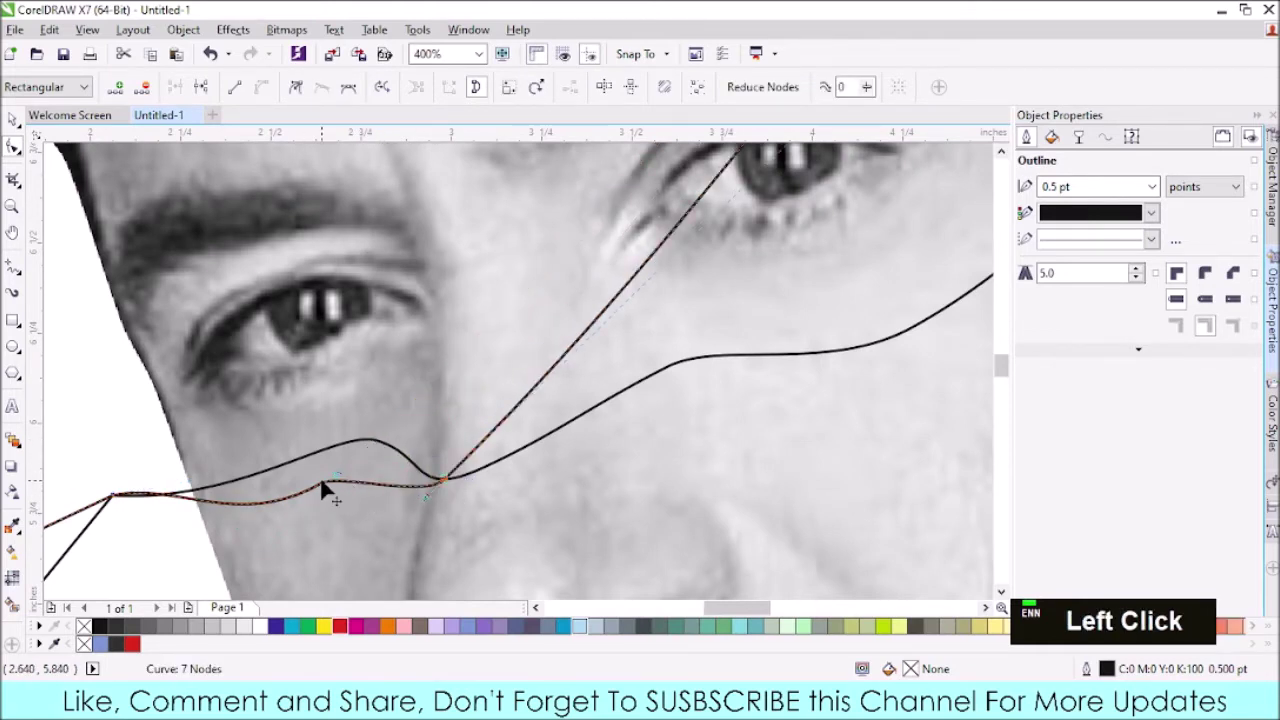
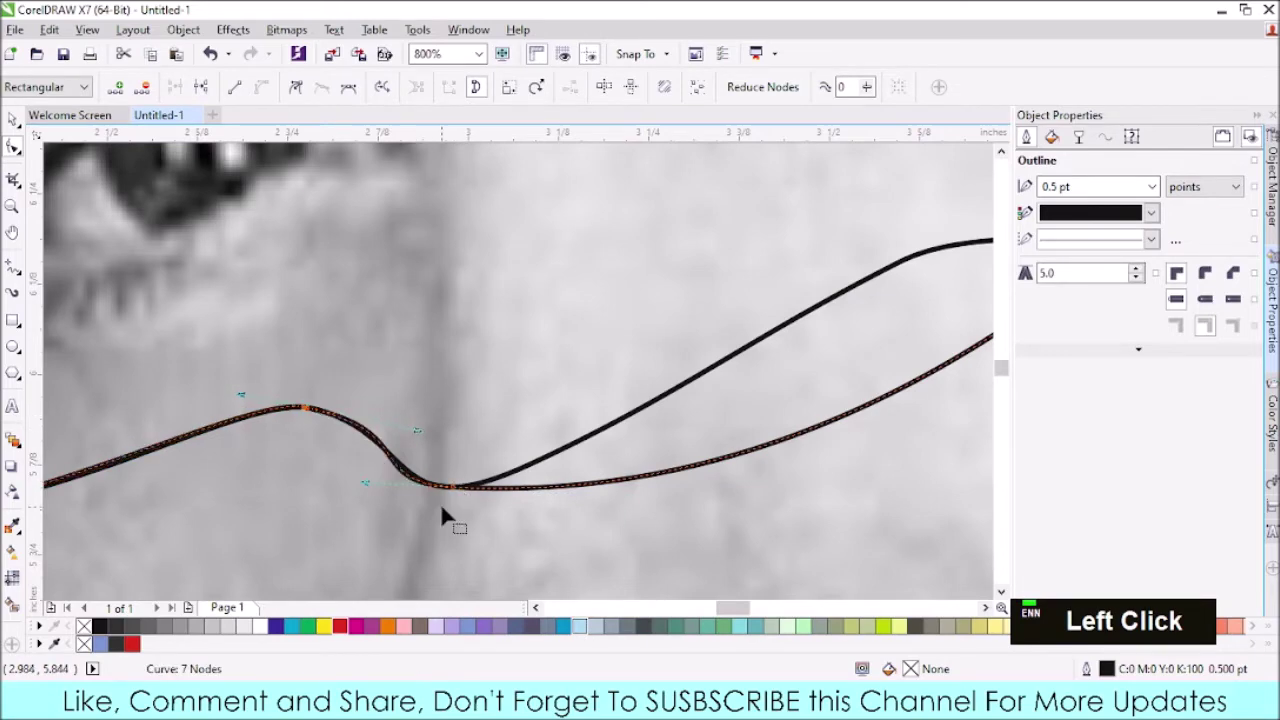
scroll("down", 3)
scroll("up", 3)
- Add nodes under the eye and across the cheek so the curve runs tight alongside the middle wavy line
left_click(581, 444)
double_click(581, 444)
left_click(422, 515)
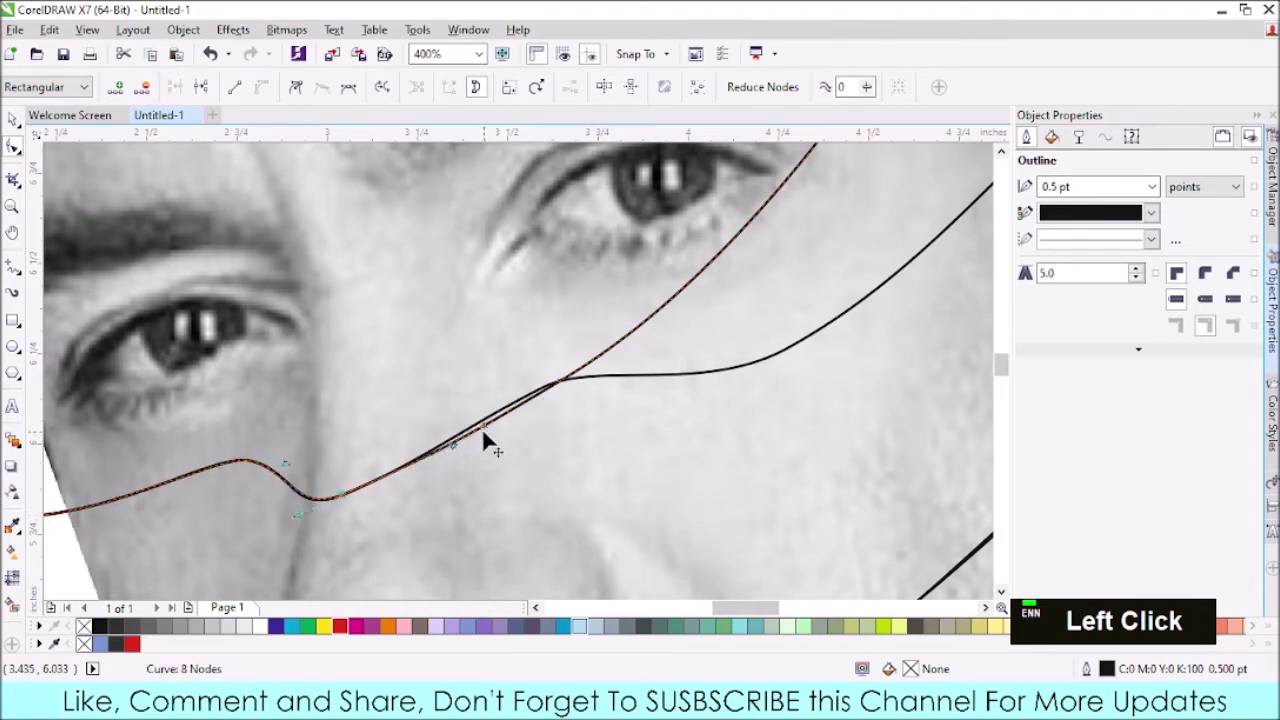
left_click(492, 433)
scroll("down", 3)
left_click(568, 363)
double_click(568, 363)
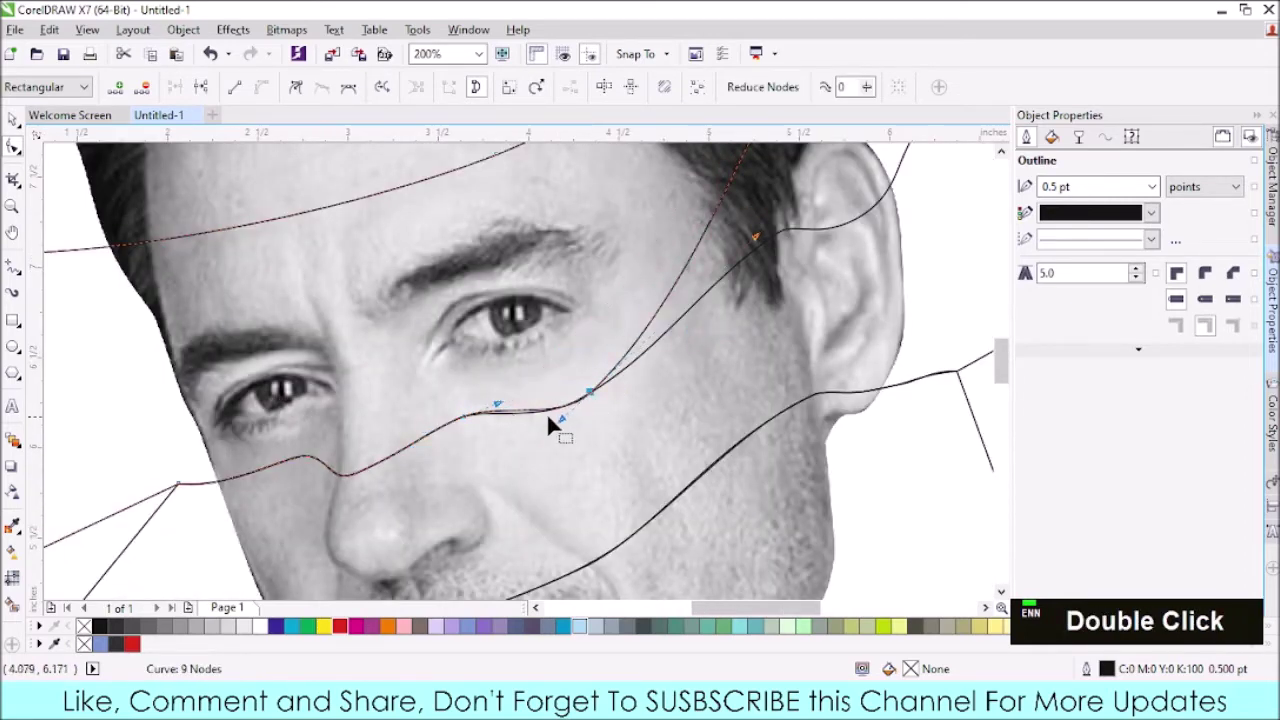
- Undo a stray move, then add nodes at the ear so the curve hugs the upper wavy line up toward its outer corner
left_click(552, 431)
scroll("down", 3)
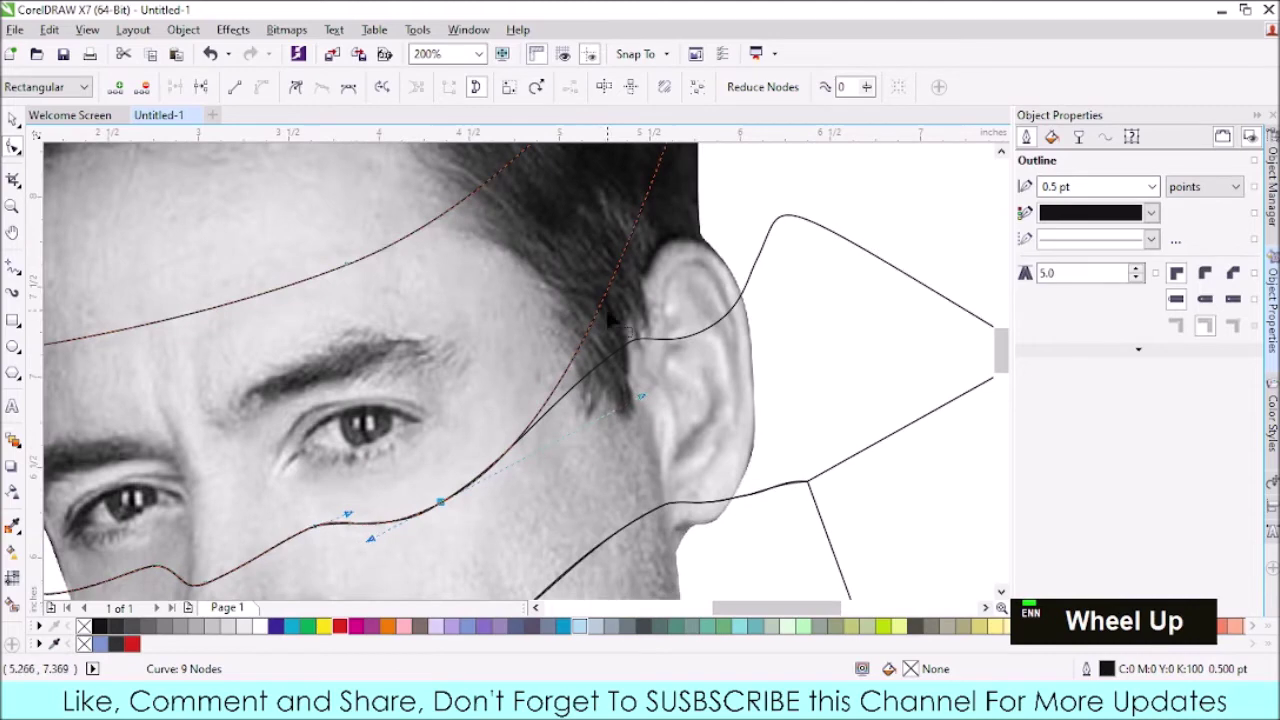
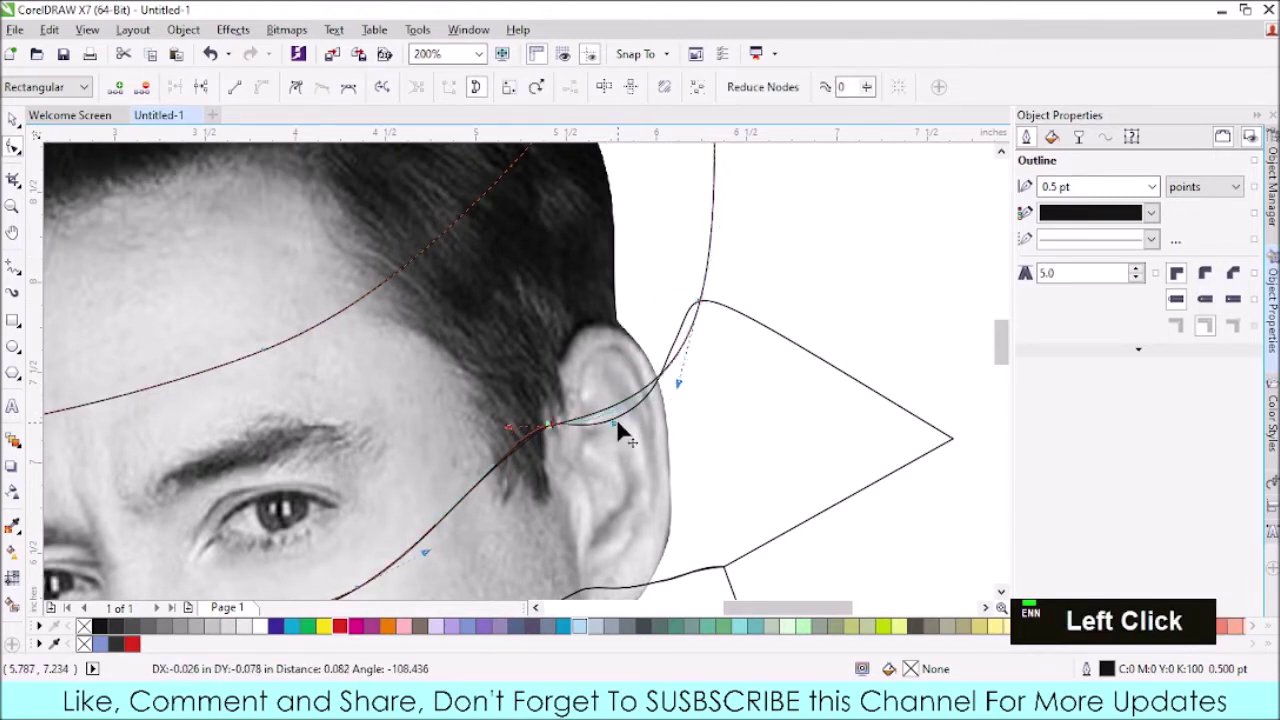
key("ctrl+z")
left_click(628, 412)
double_click(628, 412)
left_click(628, 408)
double_click(628, 408)
left_click(694, 364)
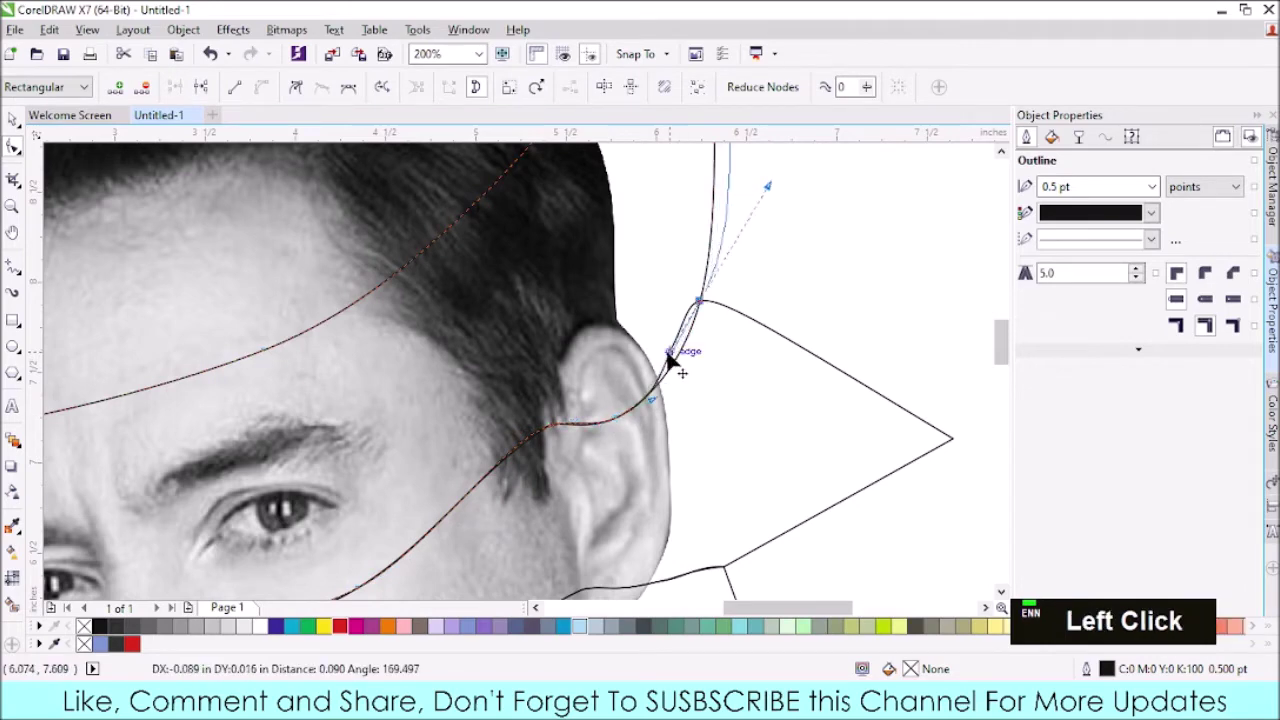
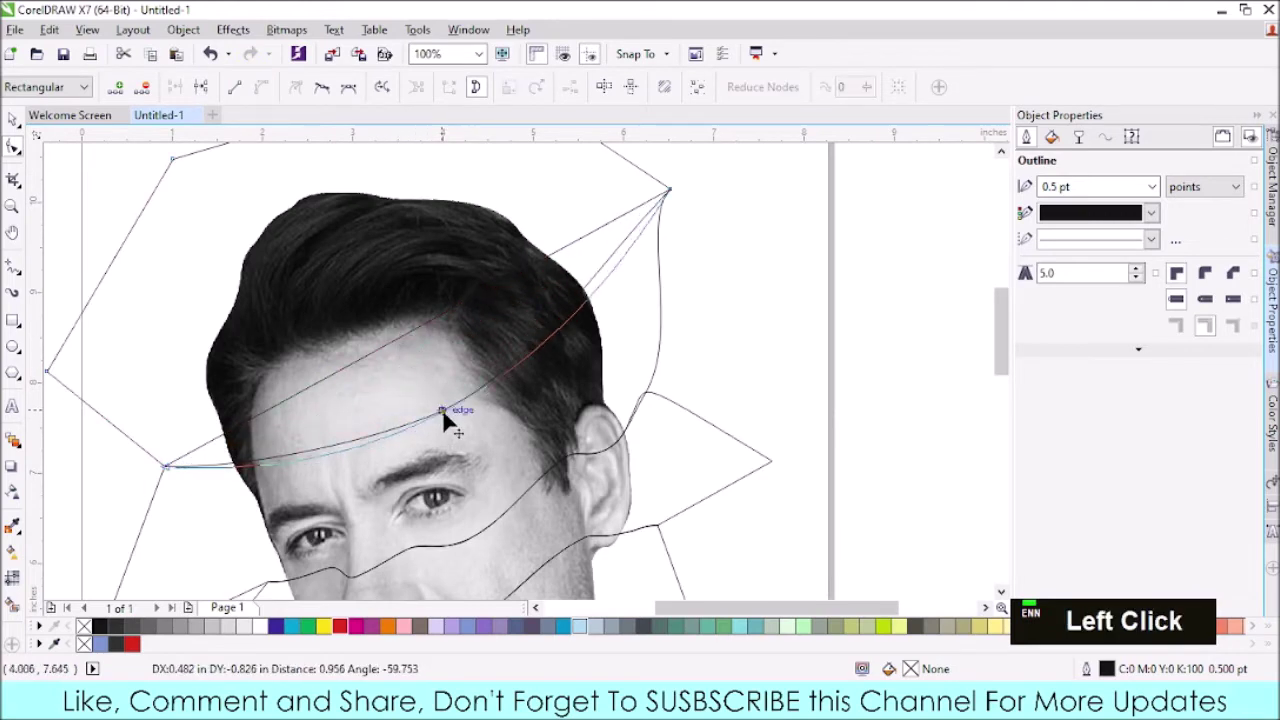
- Add nodes on the forehead curve and drag them so the slice edge curves smoothly across the forehead
double_click(467, 408)
left_click(654, 239)
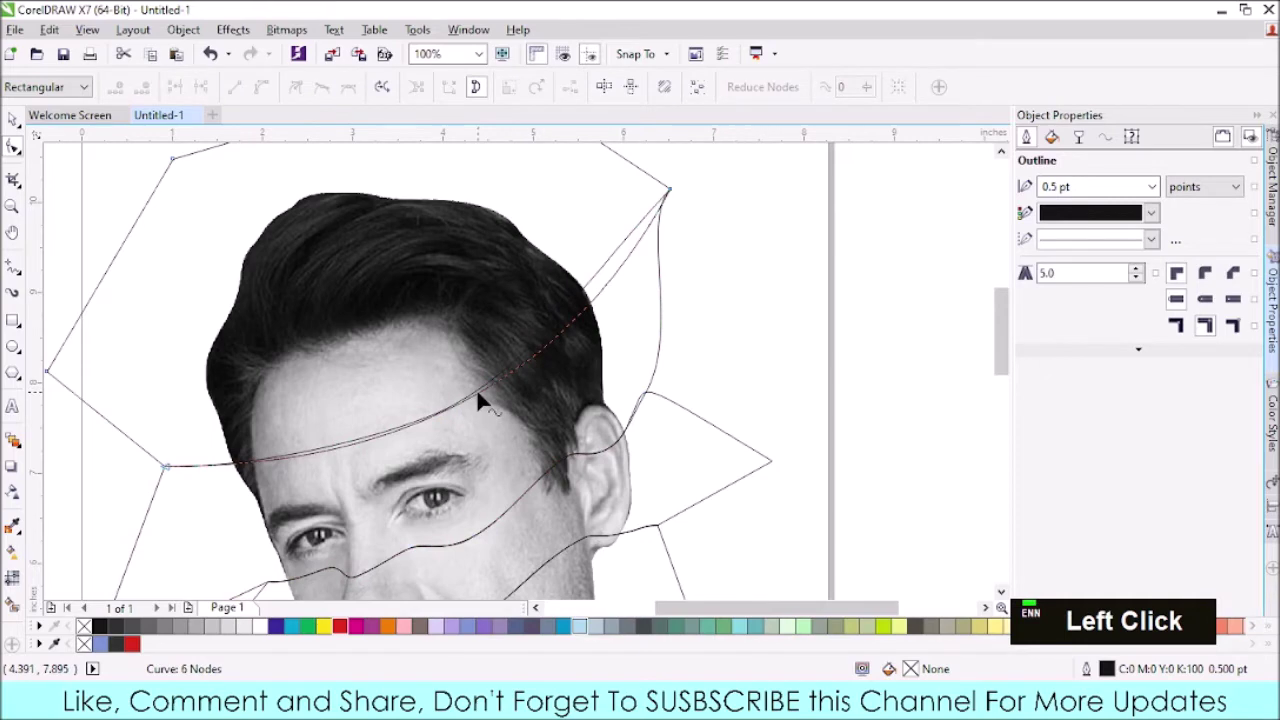
double_click(486, 400)
scroll("up", 3)
left_click(213, 489)
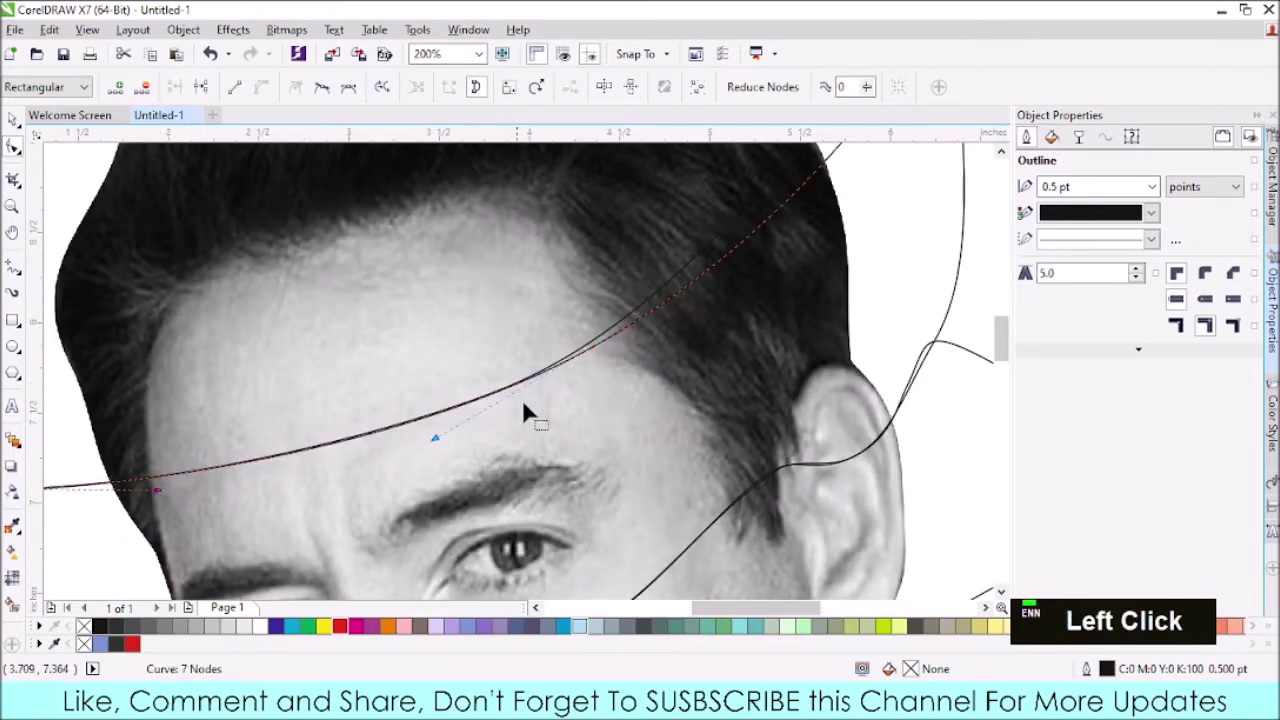
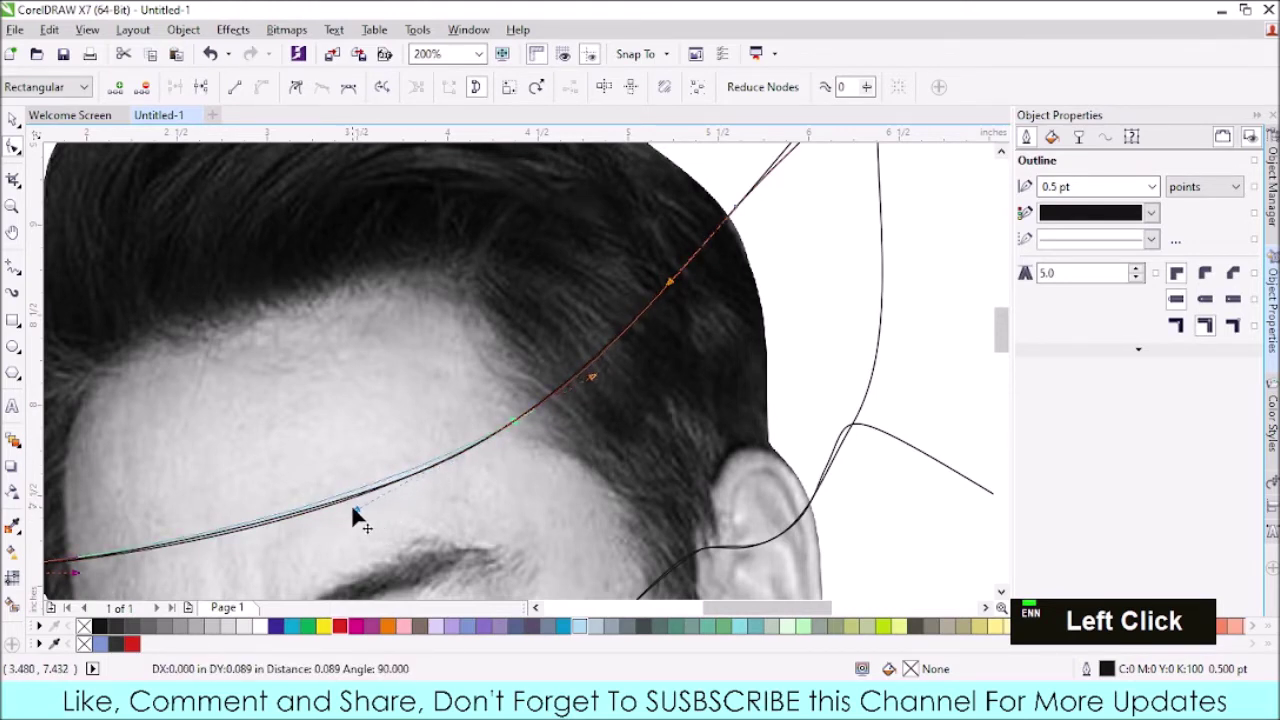
scroll("down", 3)
scroll("up", 3)
scroll("down", 3)
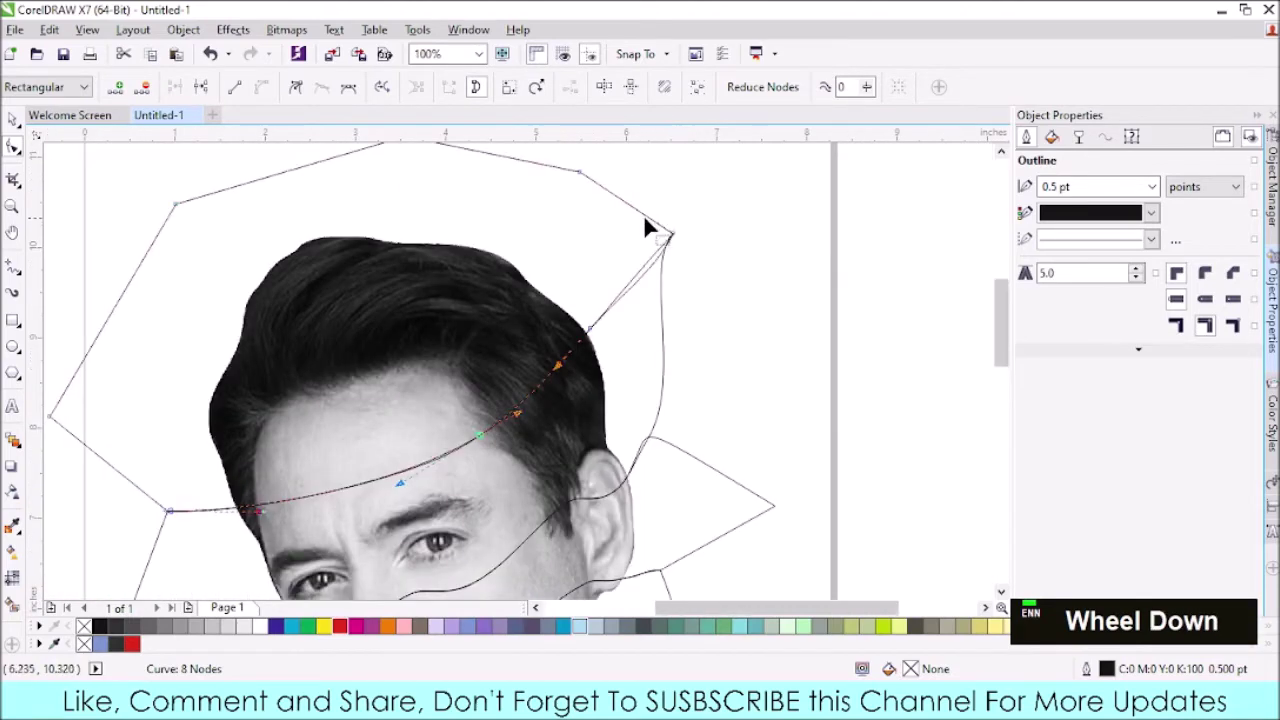
left_click(650, 229)
- Add a node near the shape's upper right to reach the cap's corner above the ear, then select the face photo
scroll("up", 3)
scroll("down", 3)
scroll("up", 3)
left_click(544, 402)
double_click(541, 411)
scroll("down", 3)
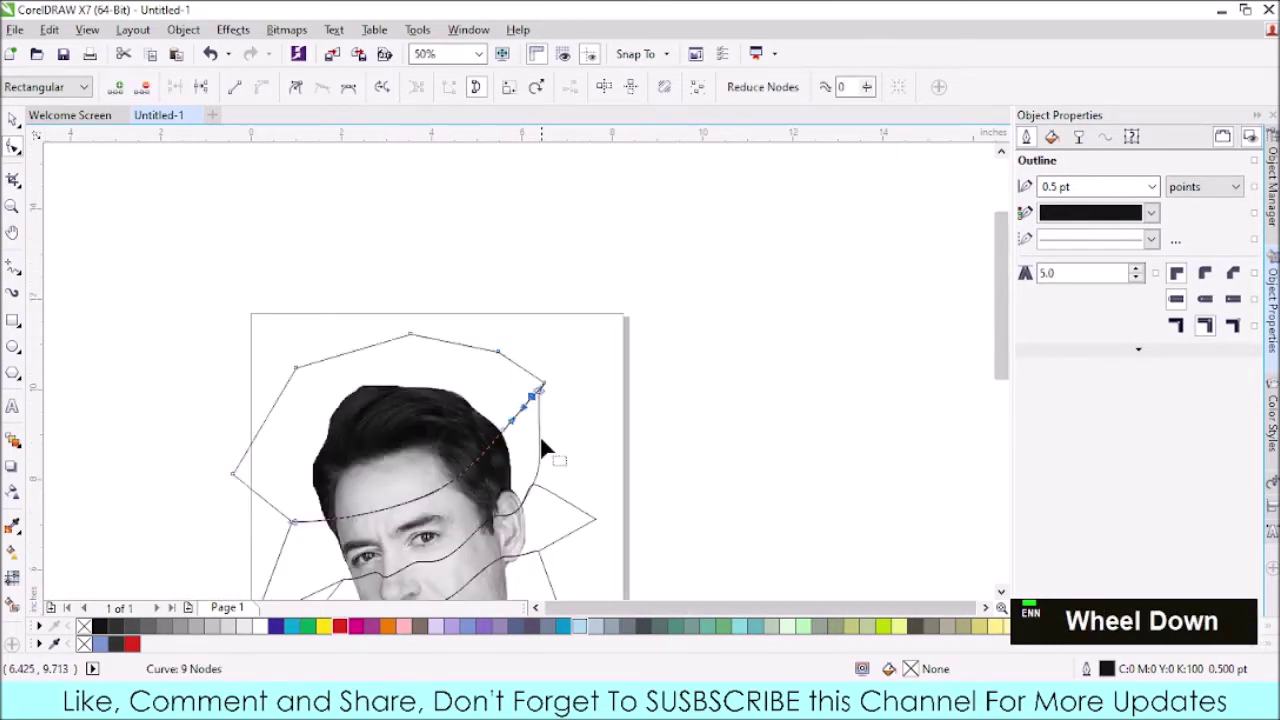
left_click(507, 485)
scroll("down", 3)
scroll("up", 3)
left_click(465, 513)
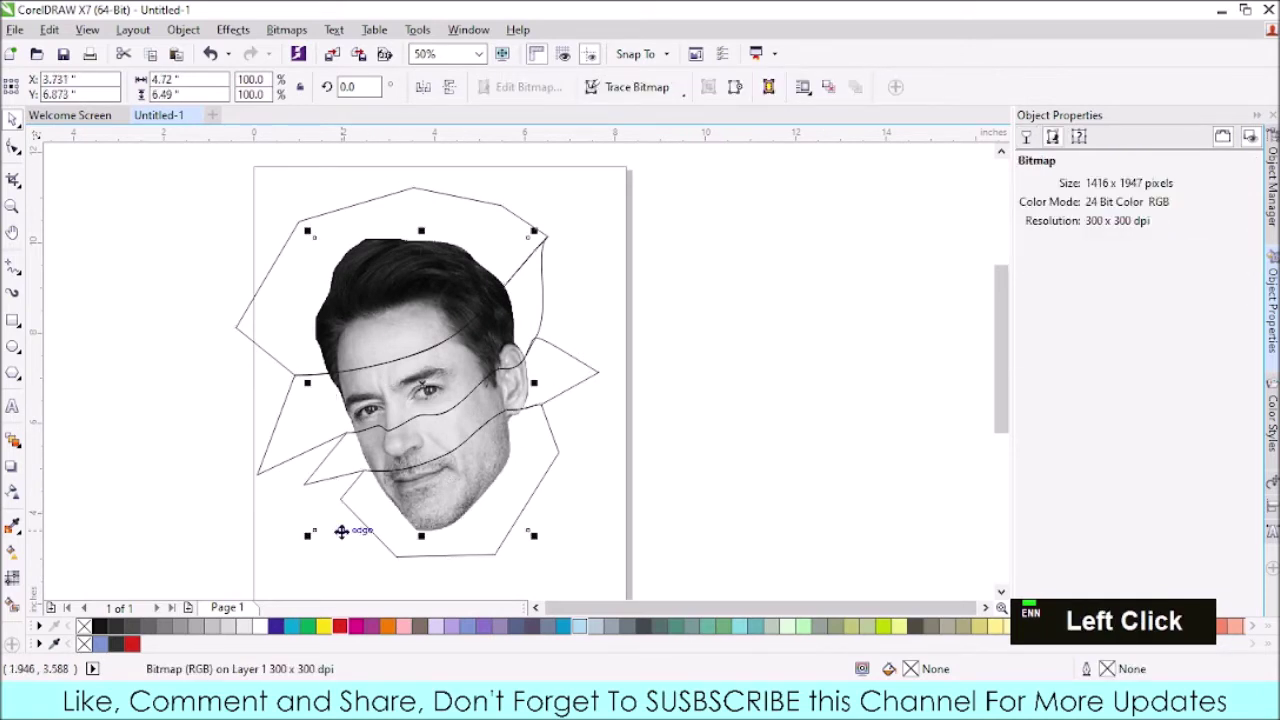
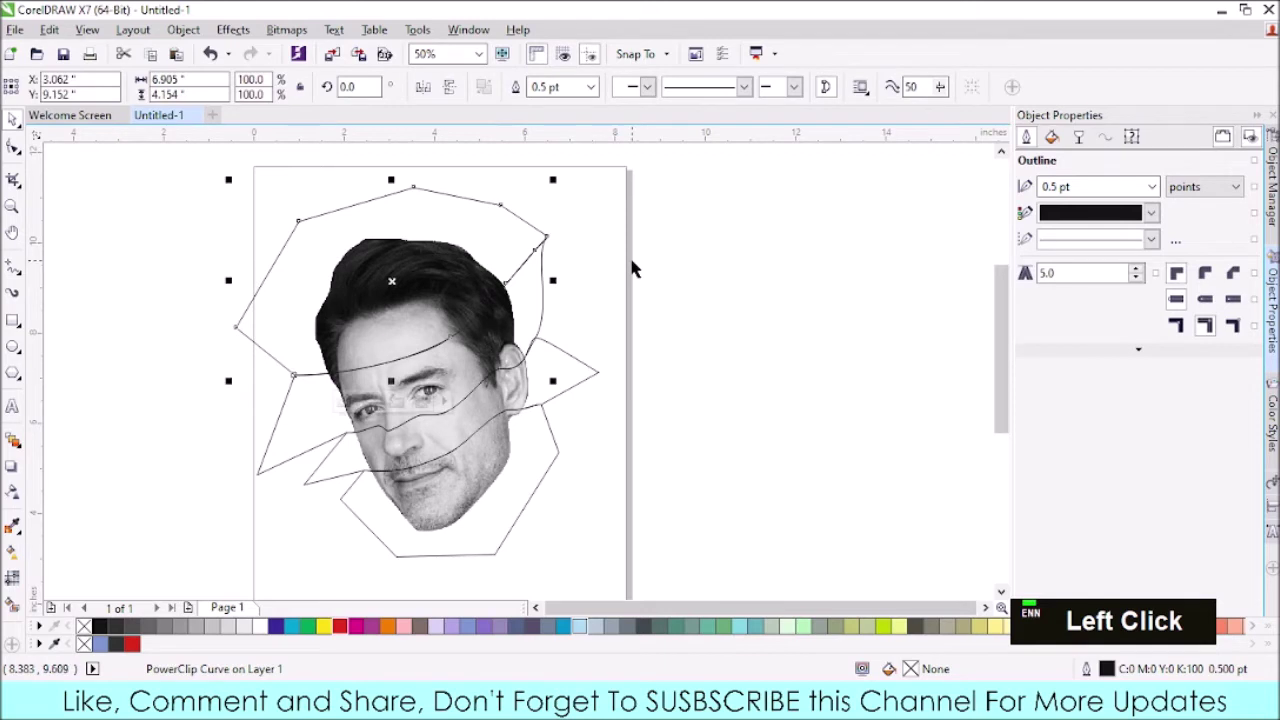
- Keep a spare face photo off the page and review the face clipped inside the wavy slice shapes
scroll("down", 3)
left_click(598, 201)
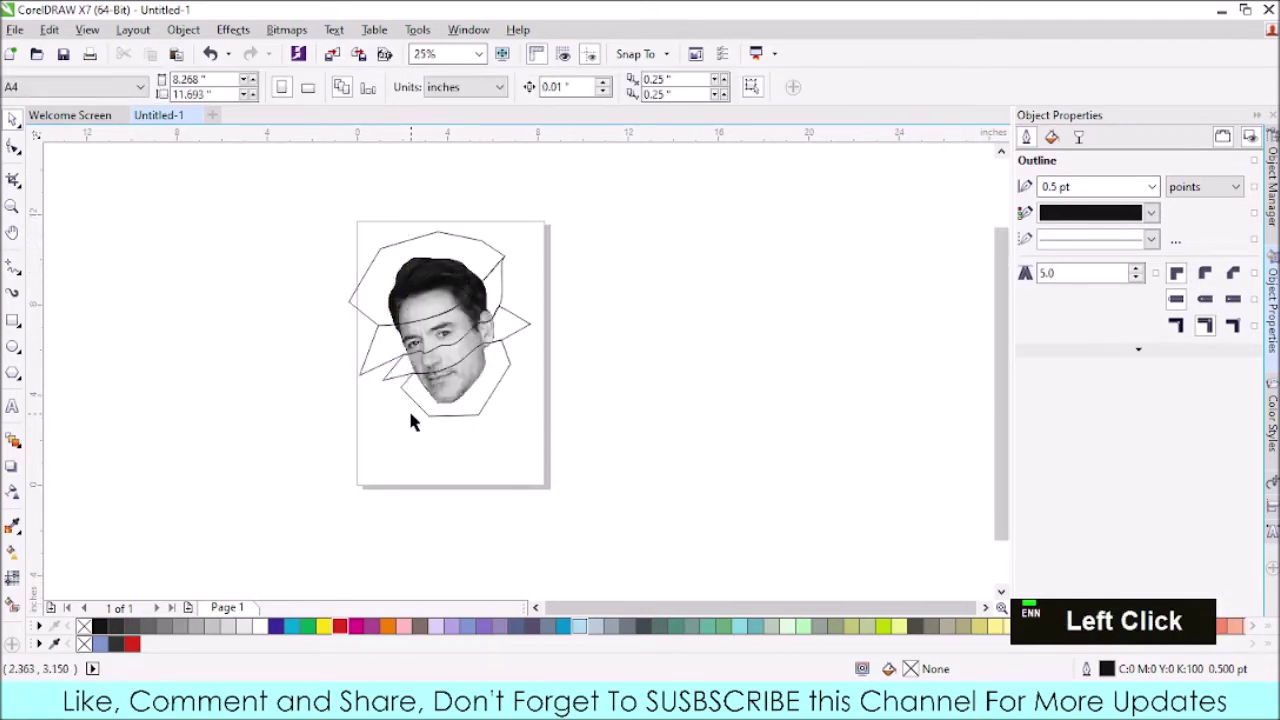
double_click(407, 409)
left_click(402, 400)
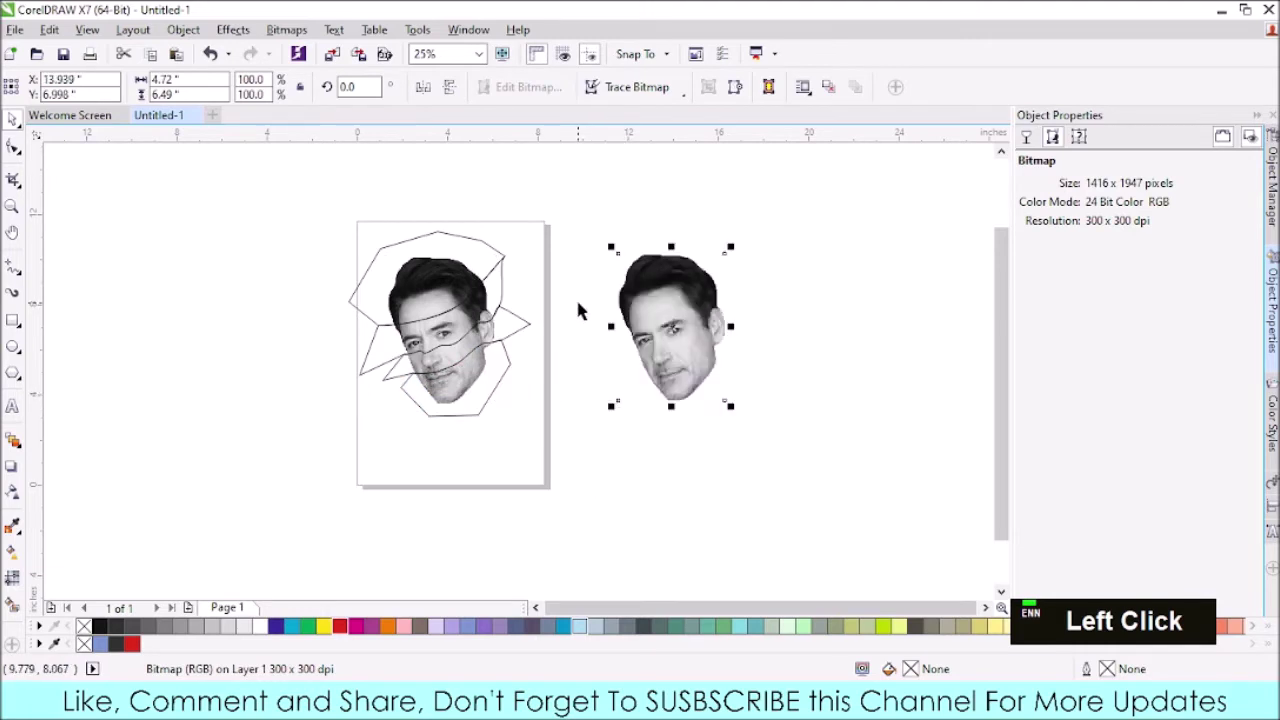
scroll("up", 3)
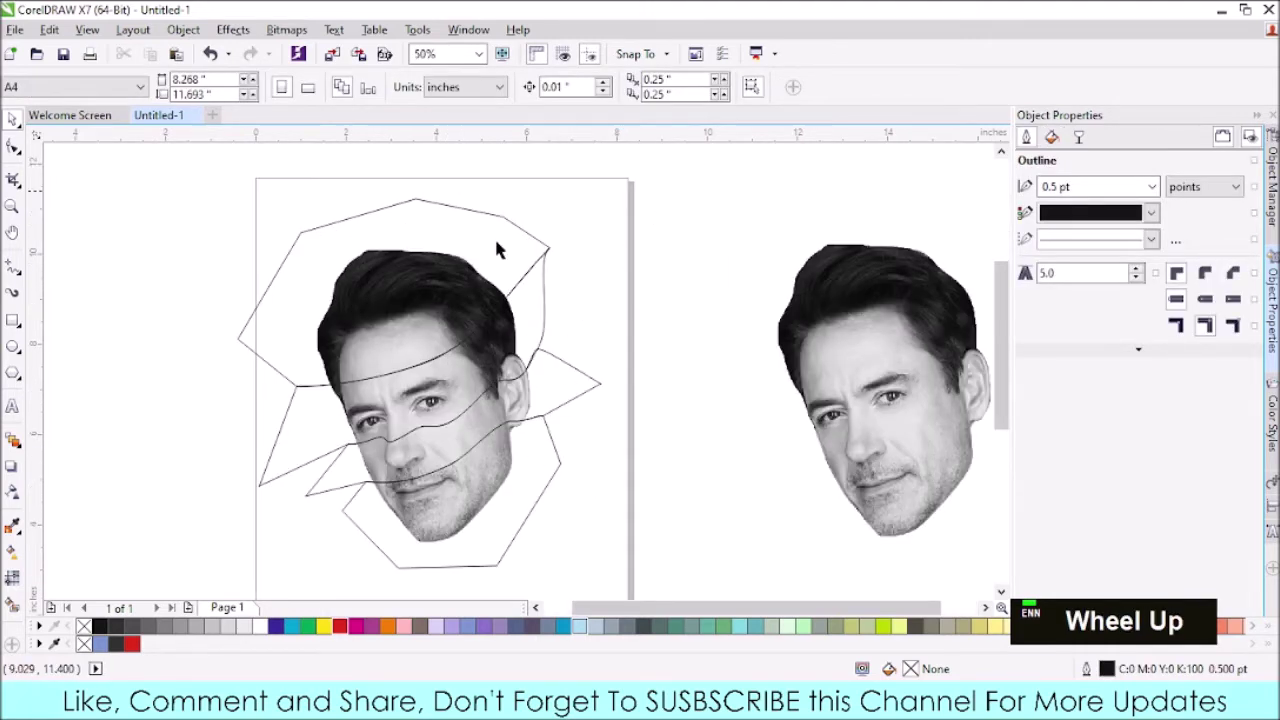
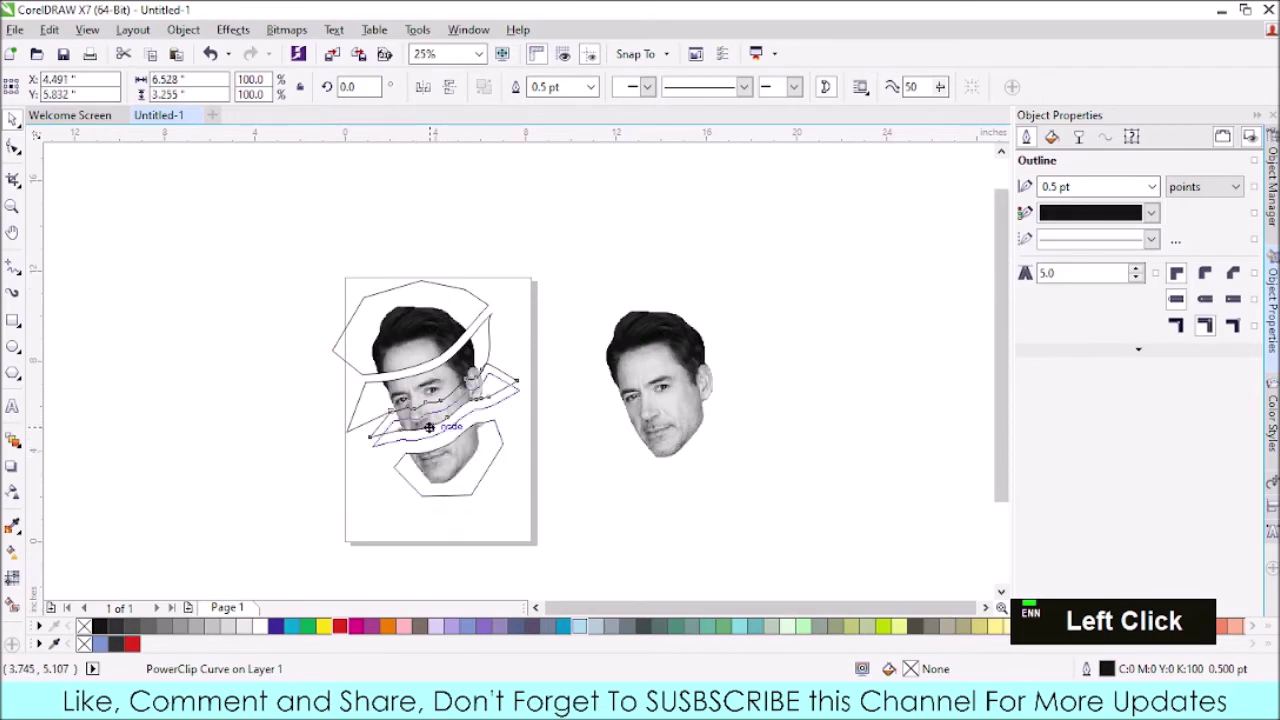
scroll("up", 3)
scroll("down", 3)
scroll("up", 3)
scroll("down", 3)
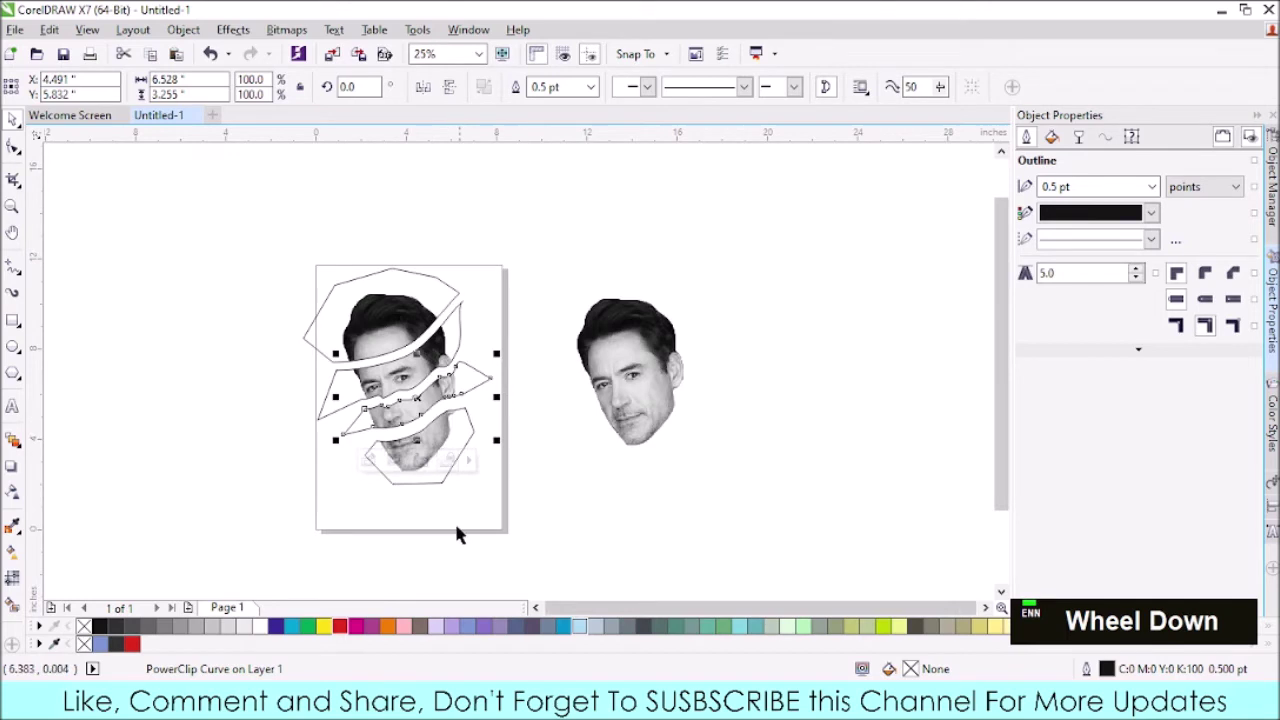
- Select the clipped slices, put the lower strip in rotation mode and turn the page to landscape
left_click(270, 209)
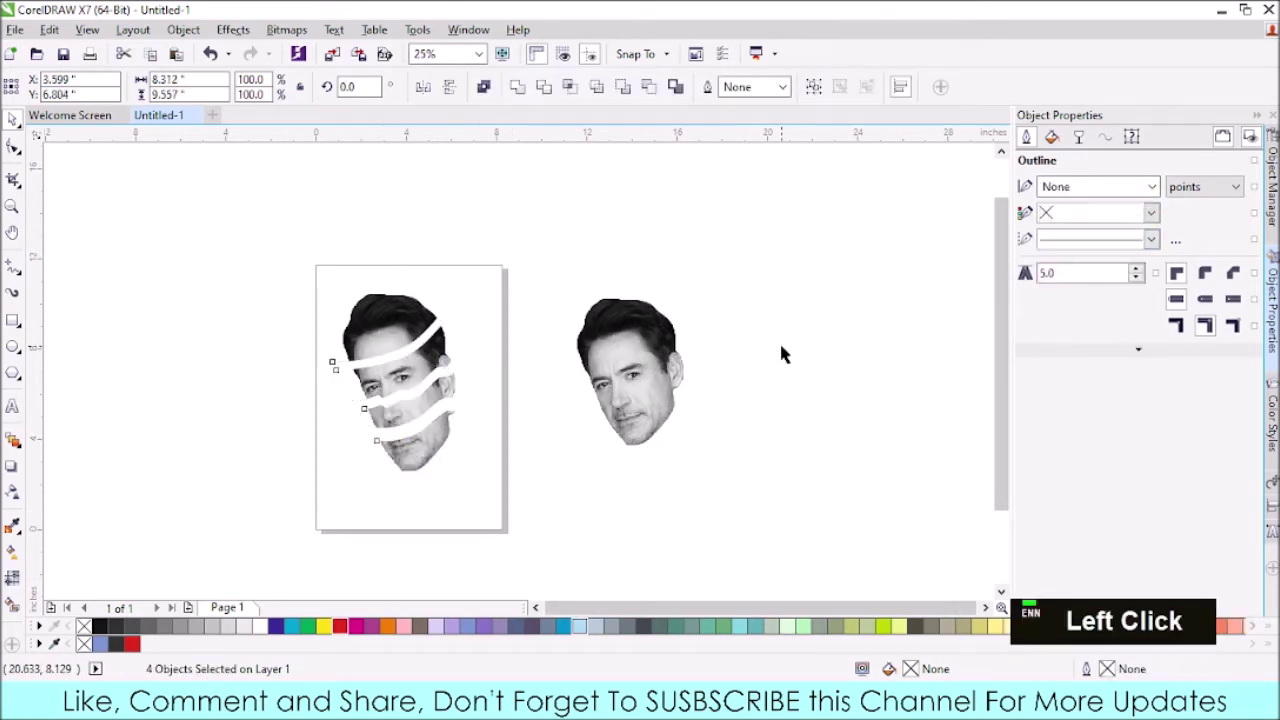
scroll("up", 3)
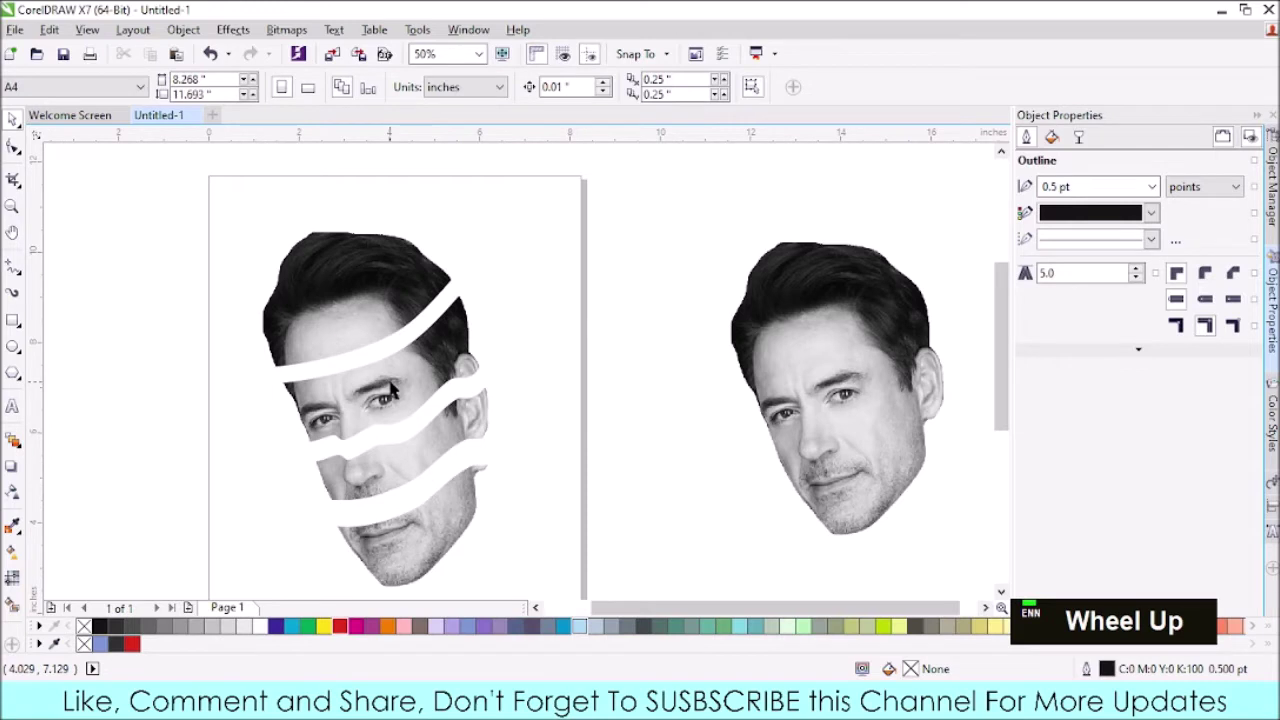
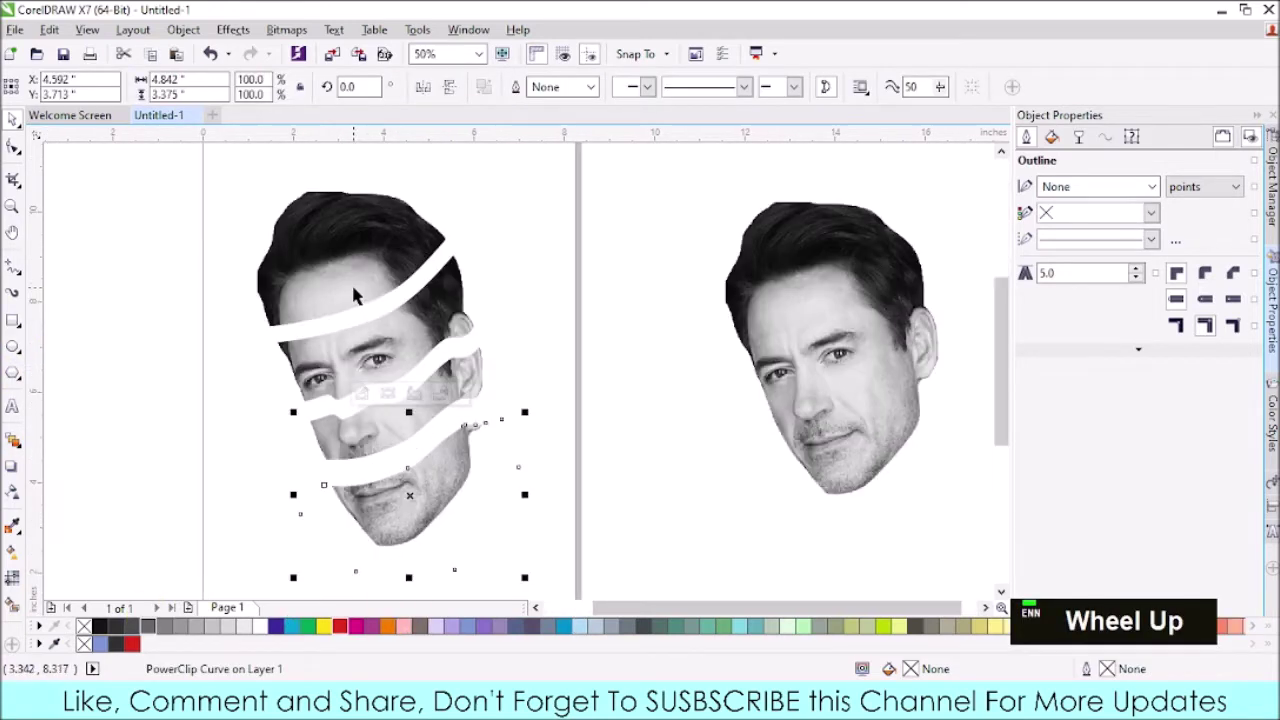
left_click(459, 307)
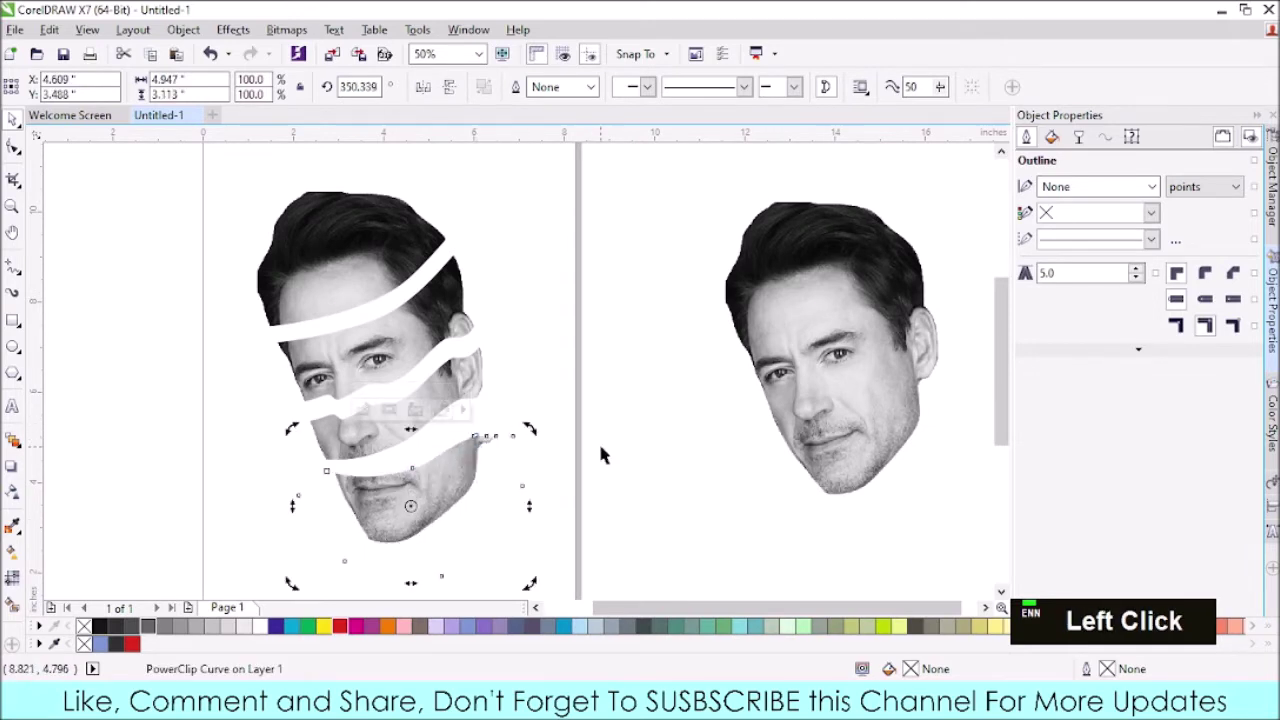
scroll("down", 3)
left_click(266, 230)
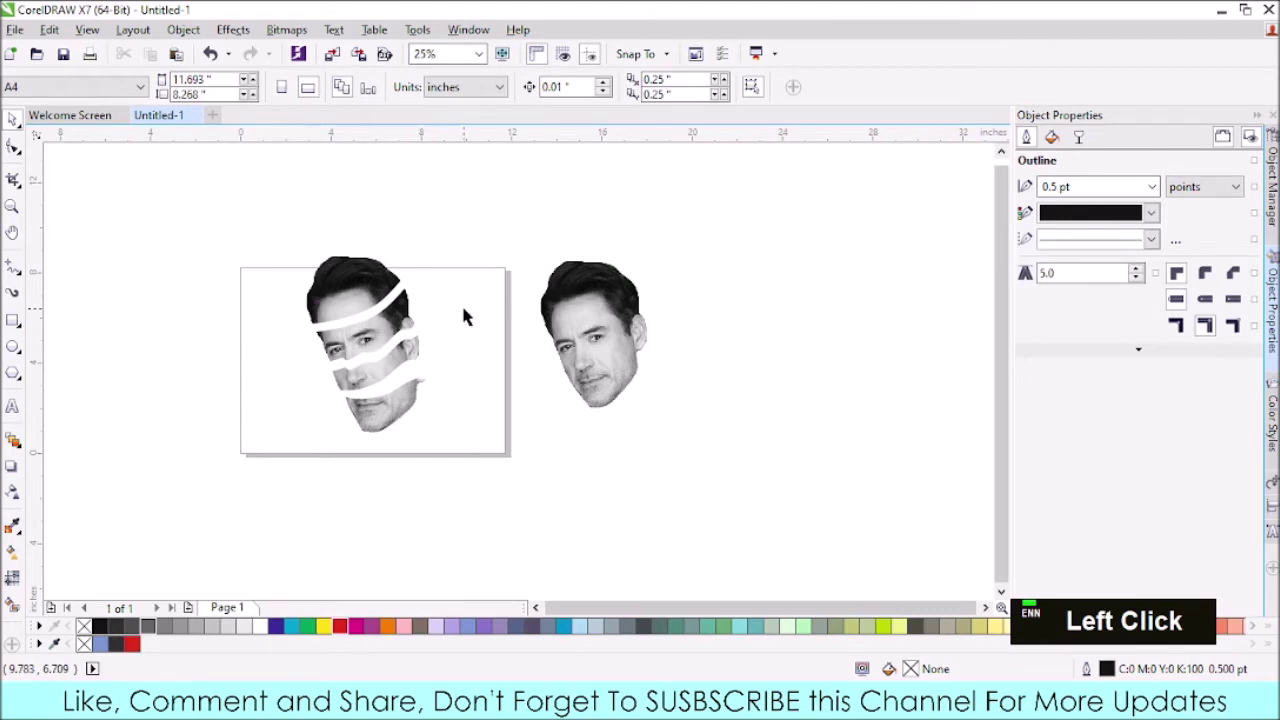
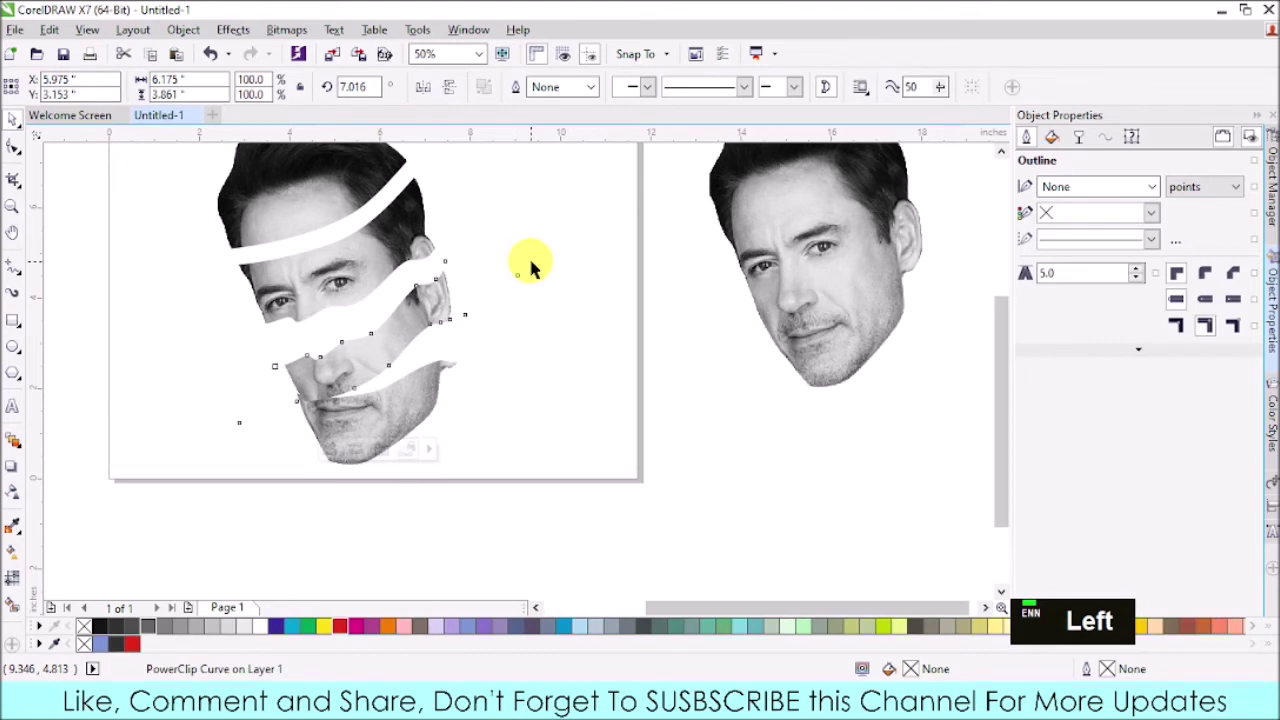
- Nudge the middle strip up and to the right with the arrow keys to open gaps between the slices
key("Up")
key("Left")
key("Up")
key("Up")
key("Up")
key("Left")
key("Up")
key("Up")
key("Up")
key("Up")
key("Up")
key("Up")
key("Up")
key("Up")
key("Right")
key("Right")
key("Right")
key("Right")
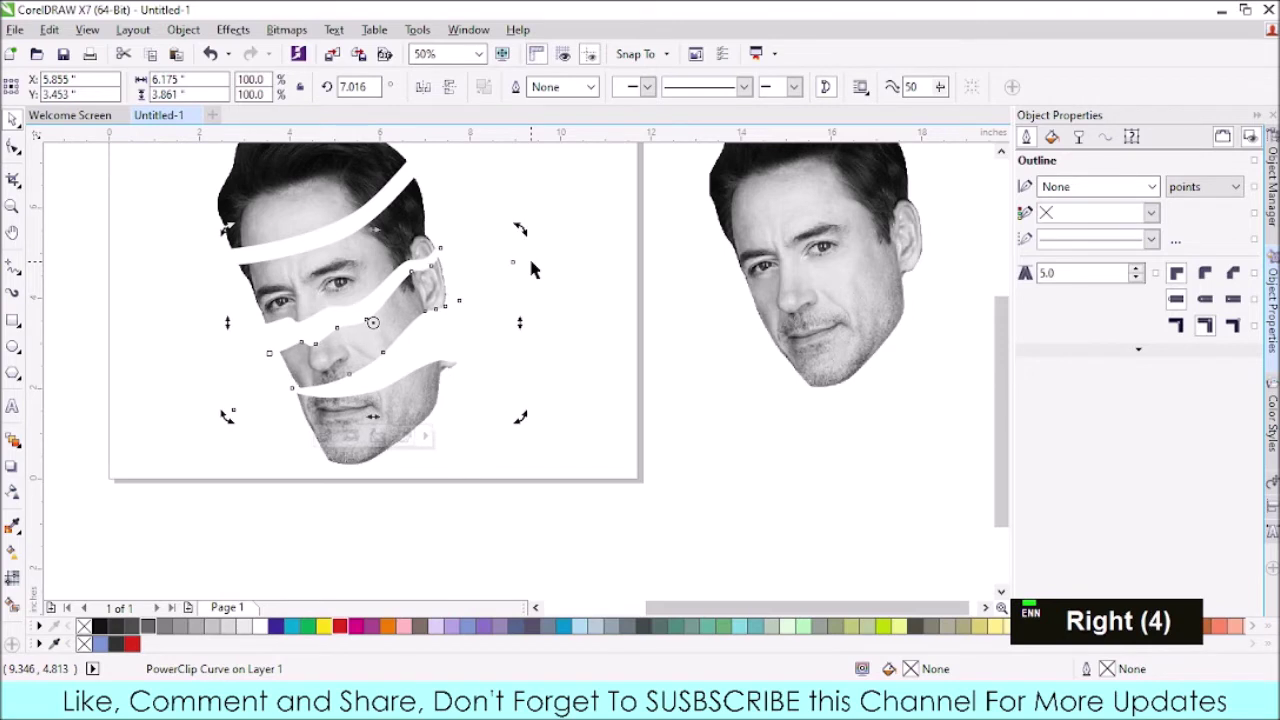
key("Right")
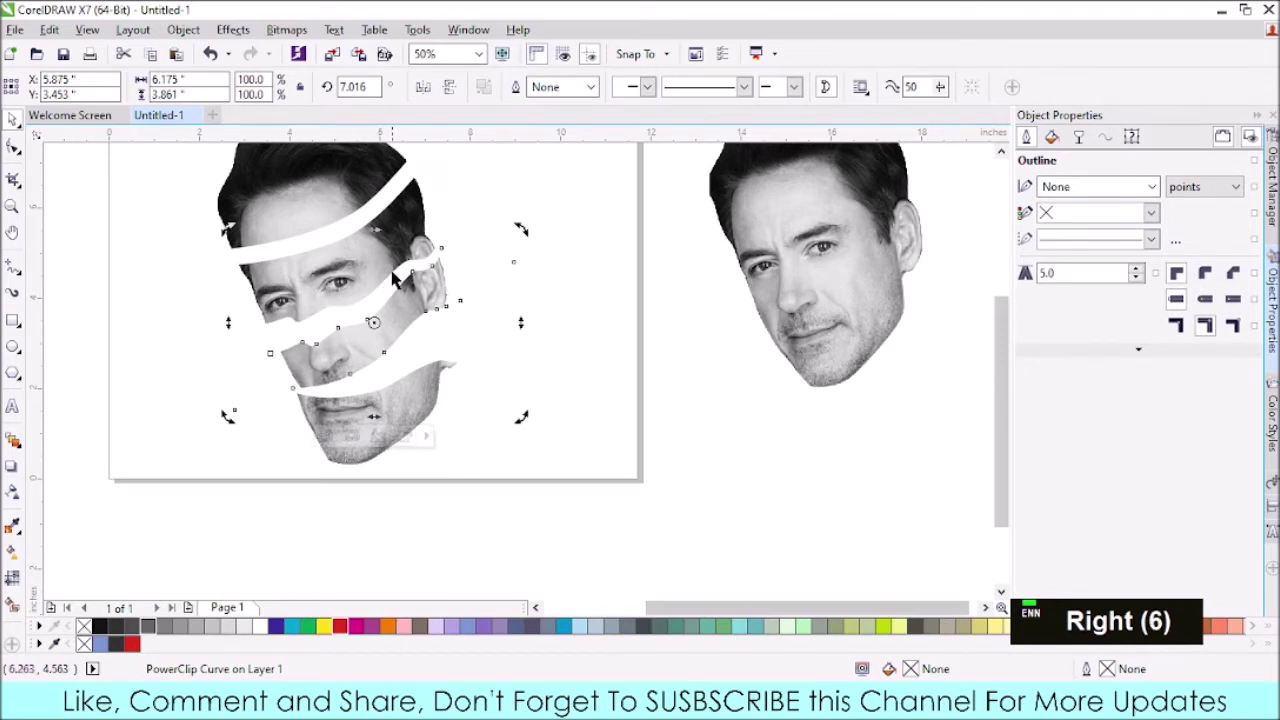
- Tilt the upper hair strip in rotation mode and nudge it down so it staggers away from the rest
left_click(329, 270)
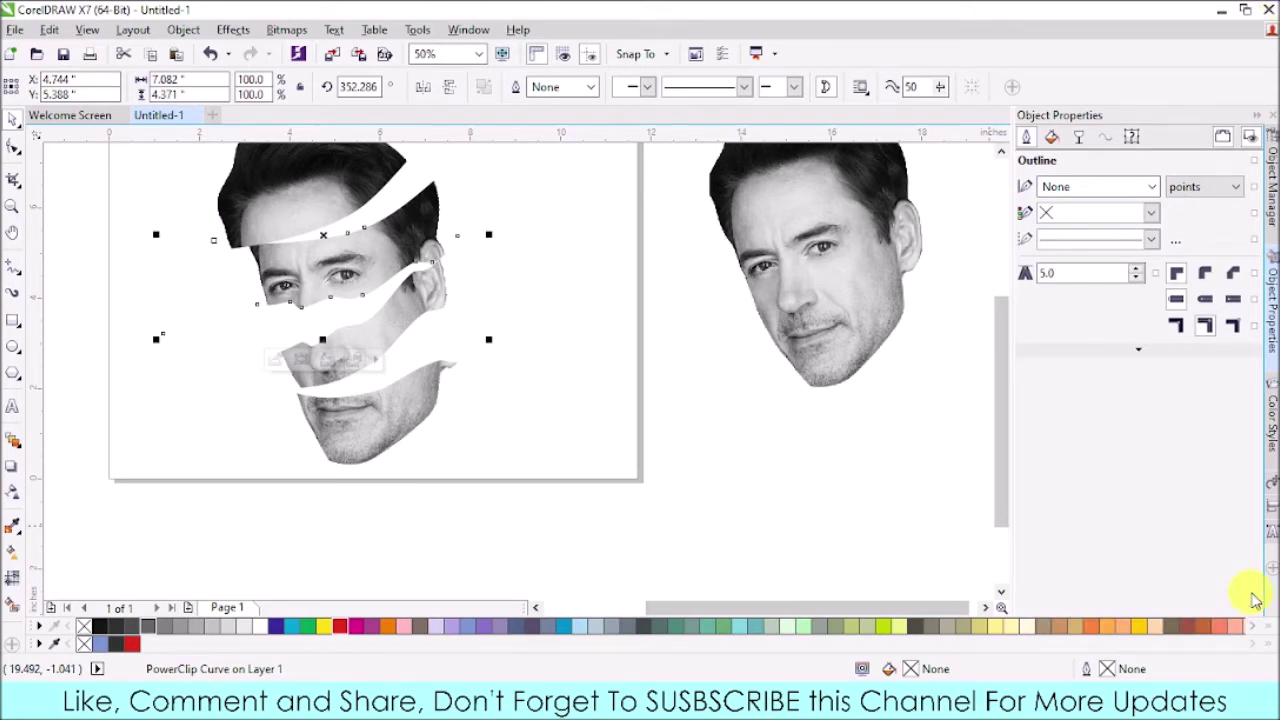
left_click(904, 194)
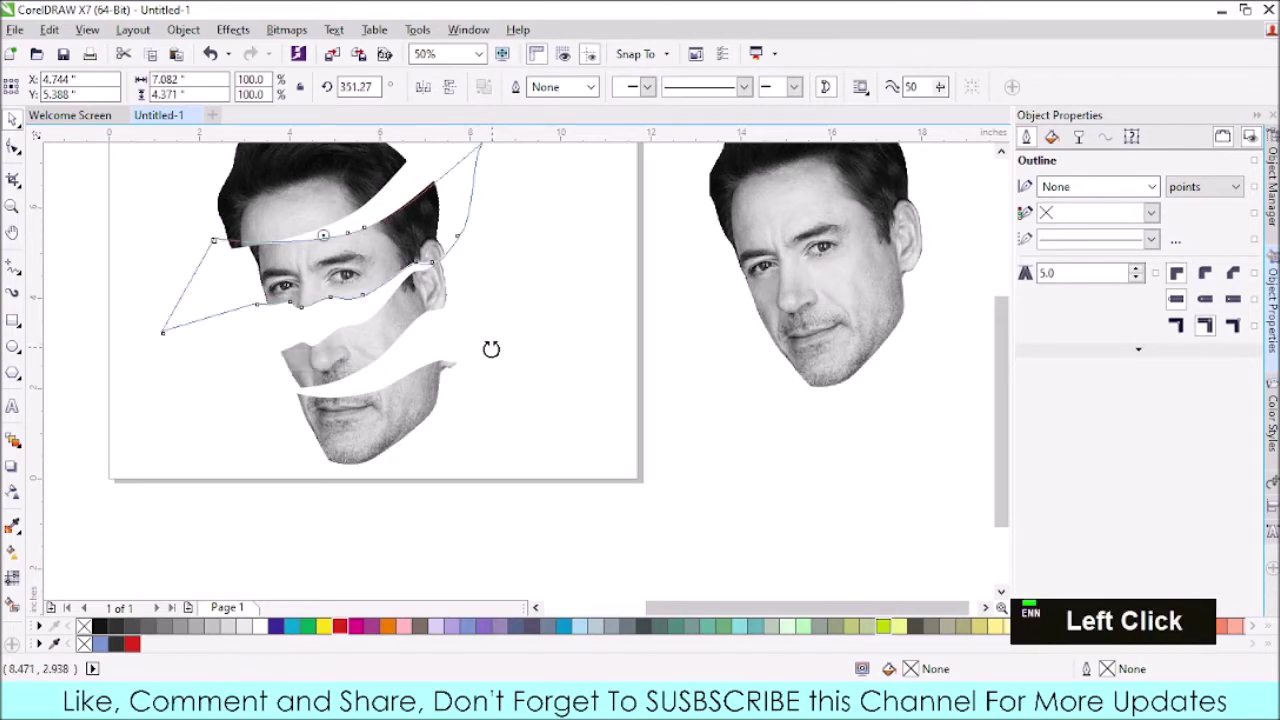
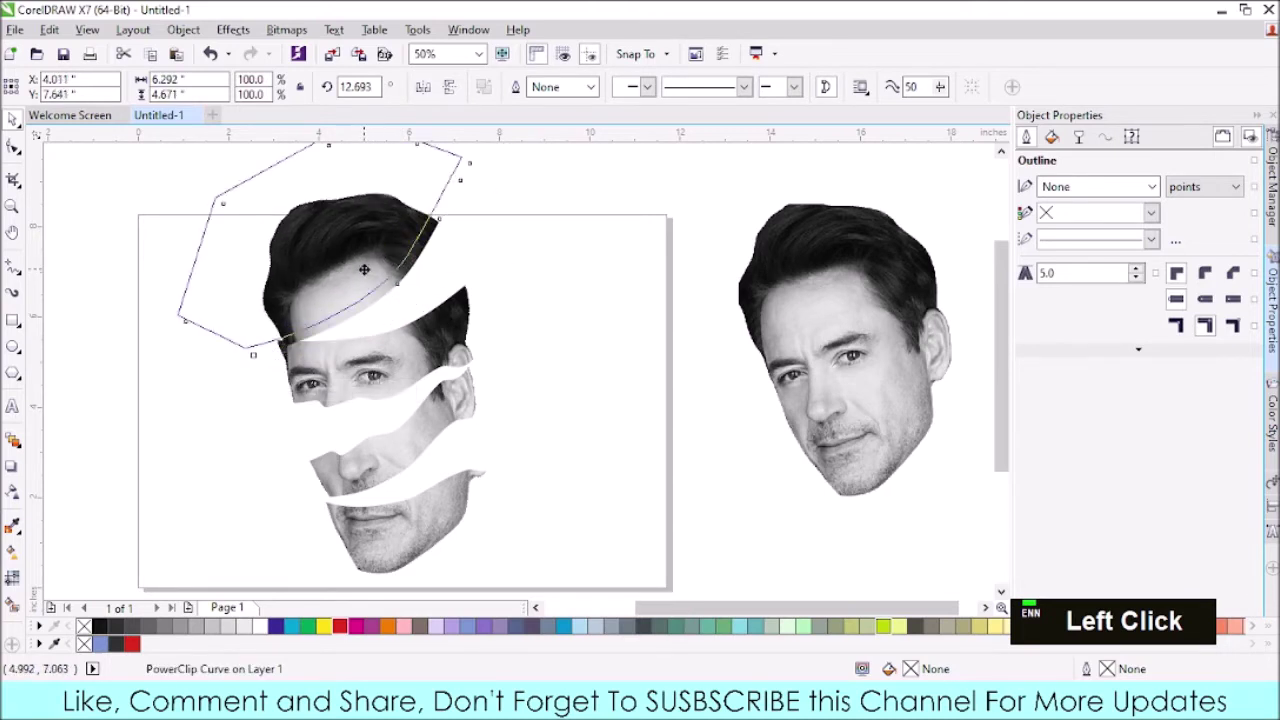
key("Down")
key("Down")
key("Down")
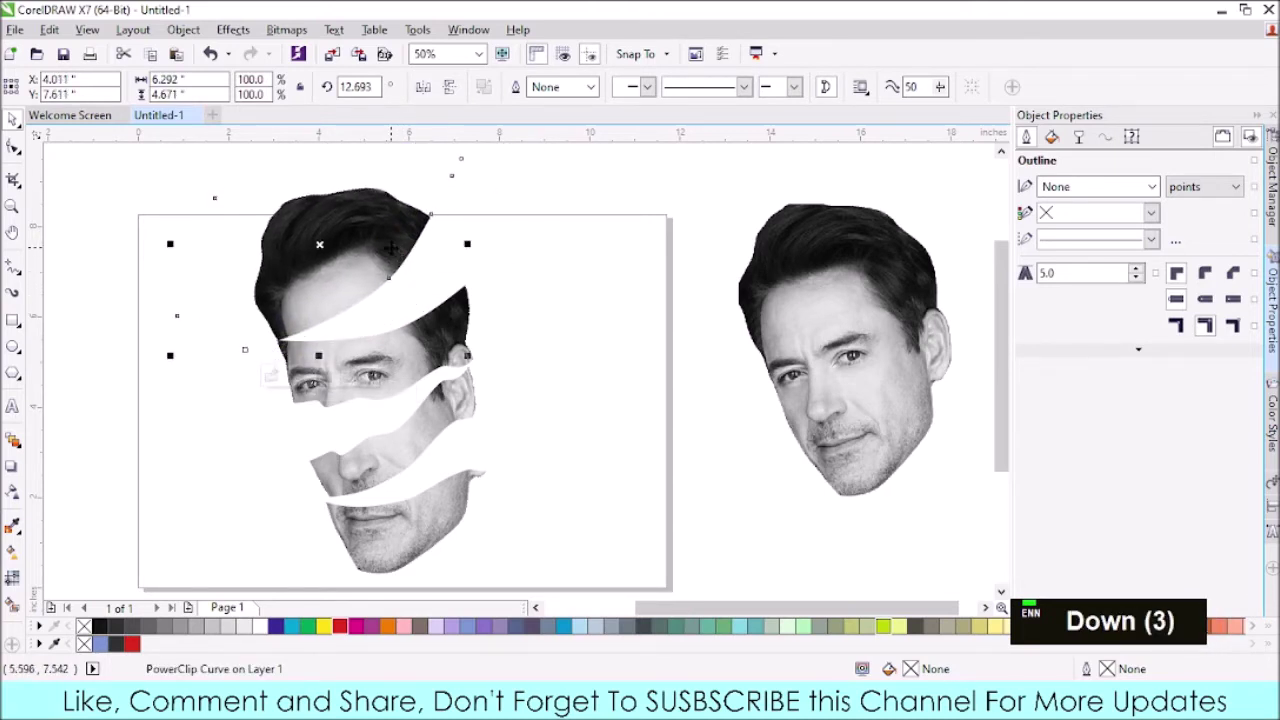
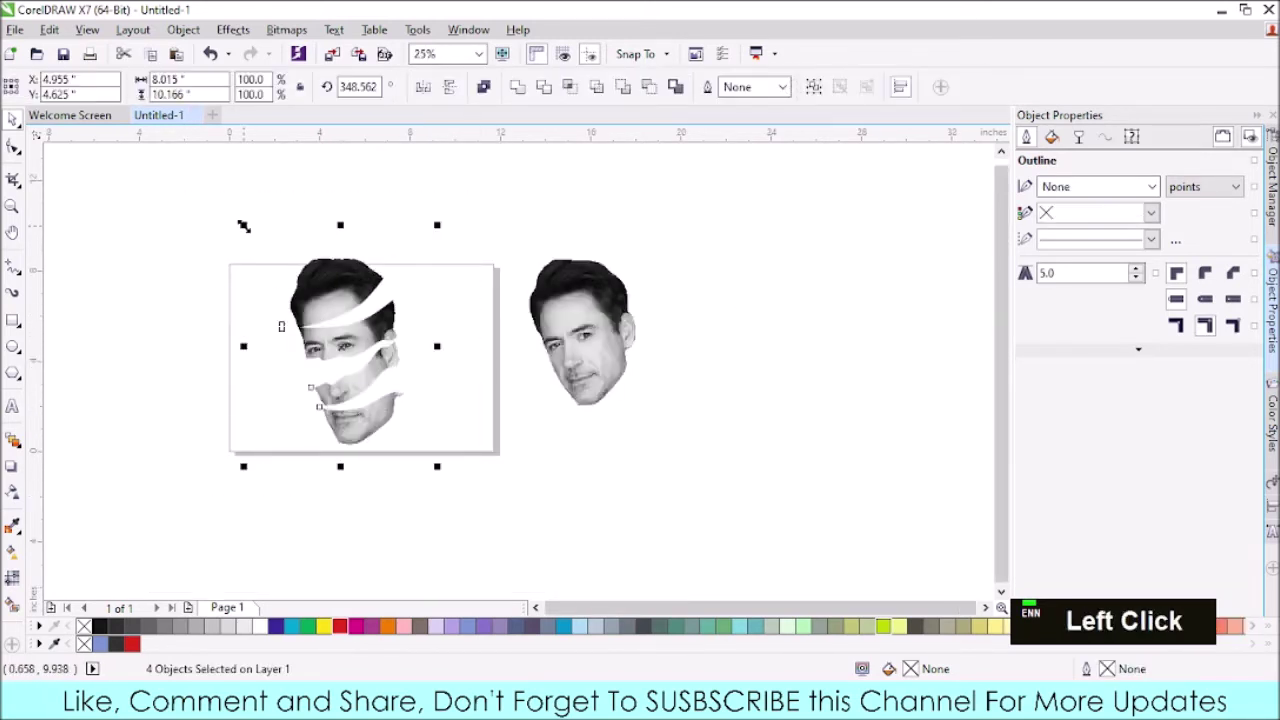
- Scroll the view over the grouped face slices before drawing the lower ribbon
scroll("up", 3)
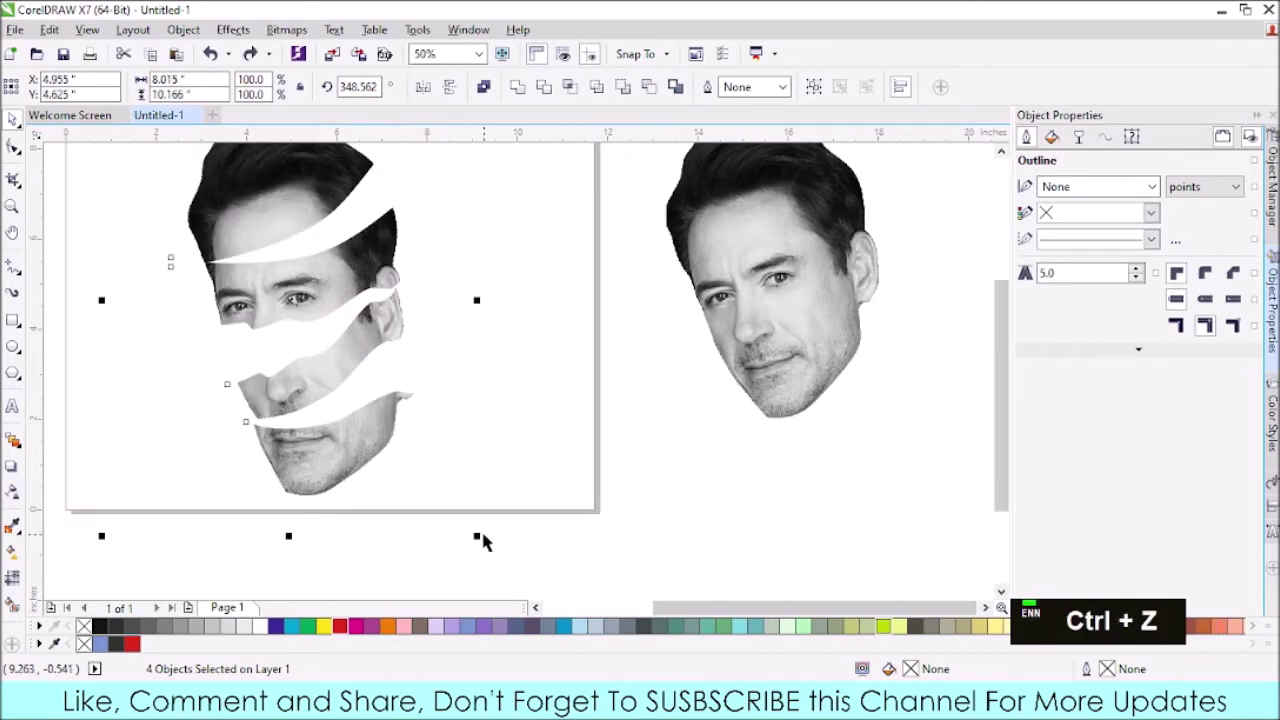
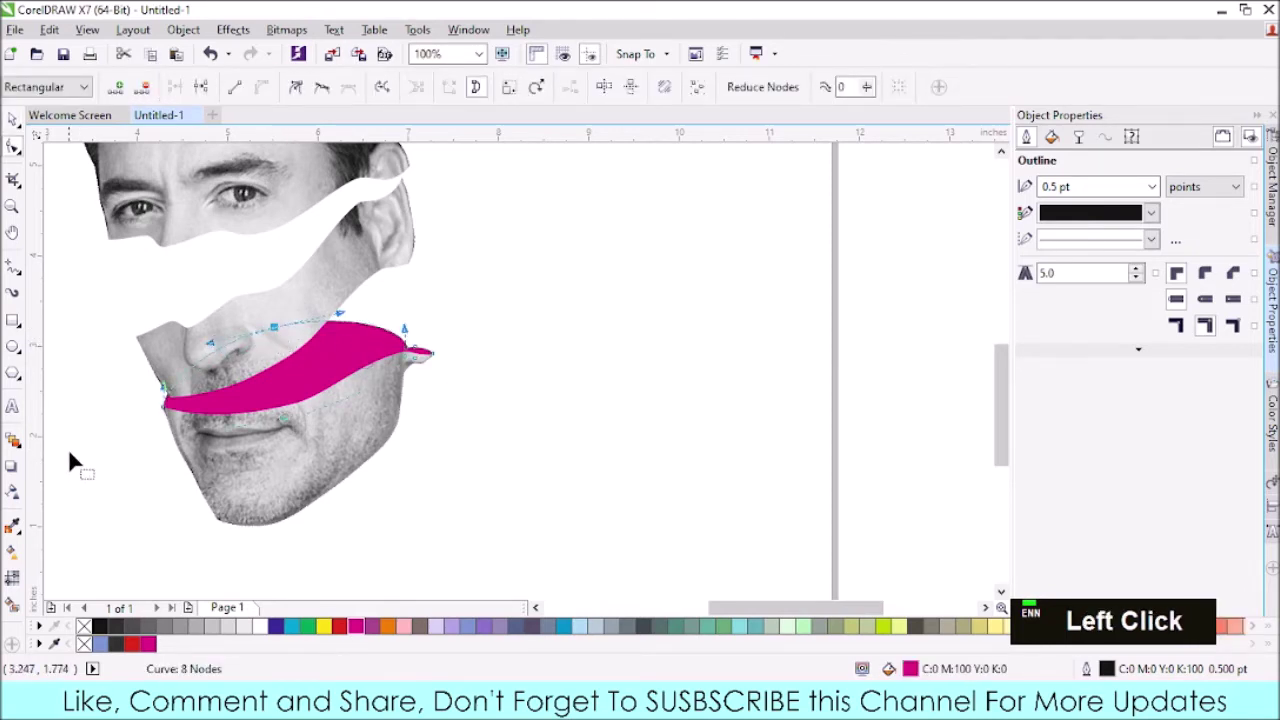
- Deselect the magenta ribbon and move the view to the middle gap near the ear
scroll("up", 3)
left_click(158, 355)
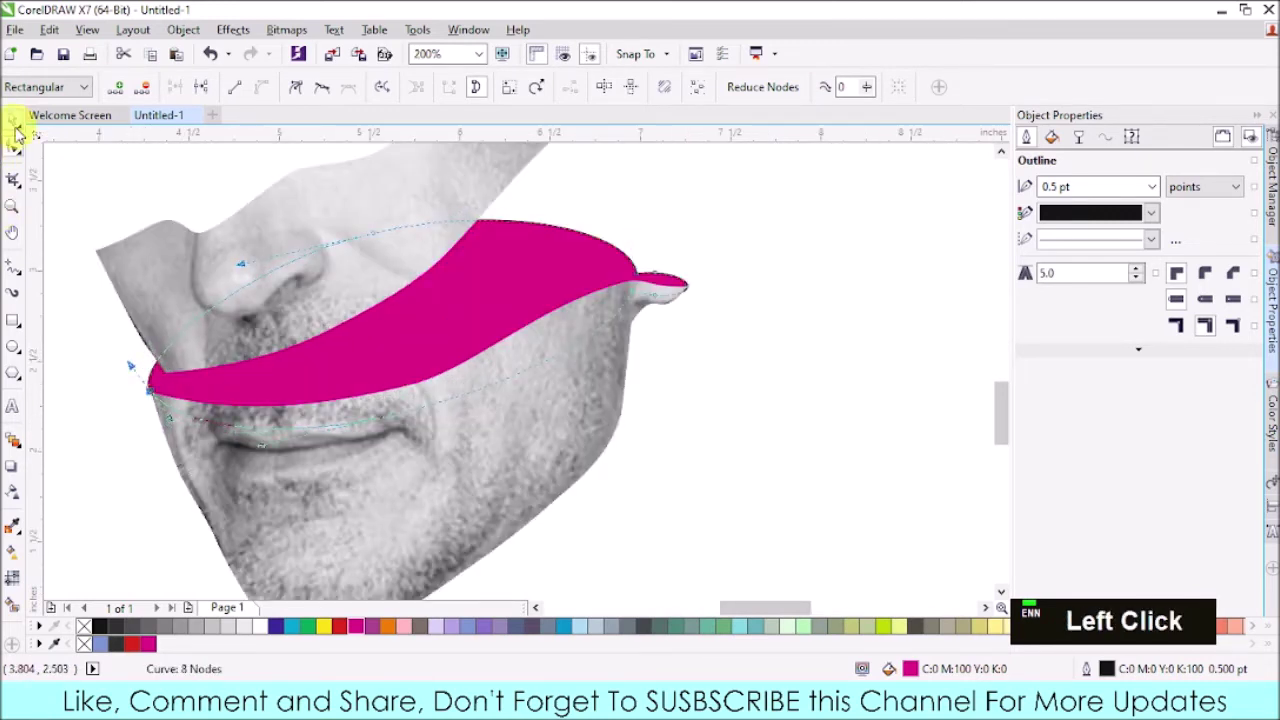
scroll("down", 3)
left_click(540, 449)
scroll("down", 3)
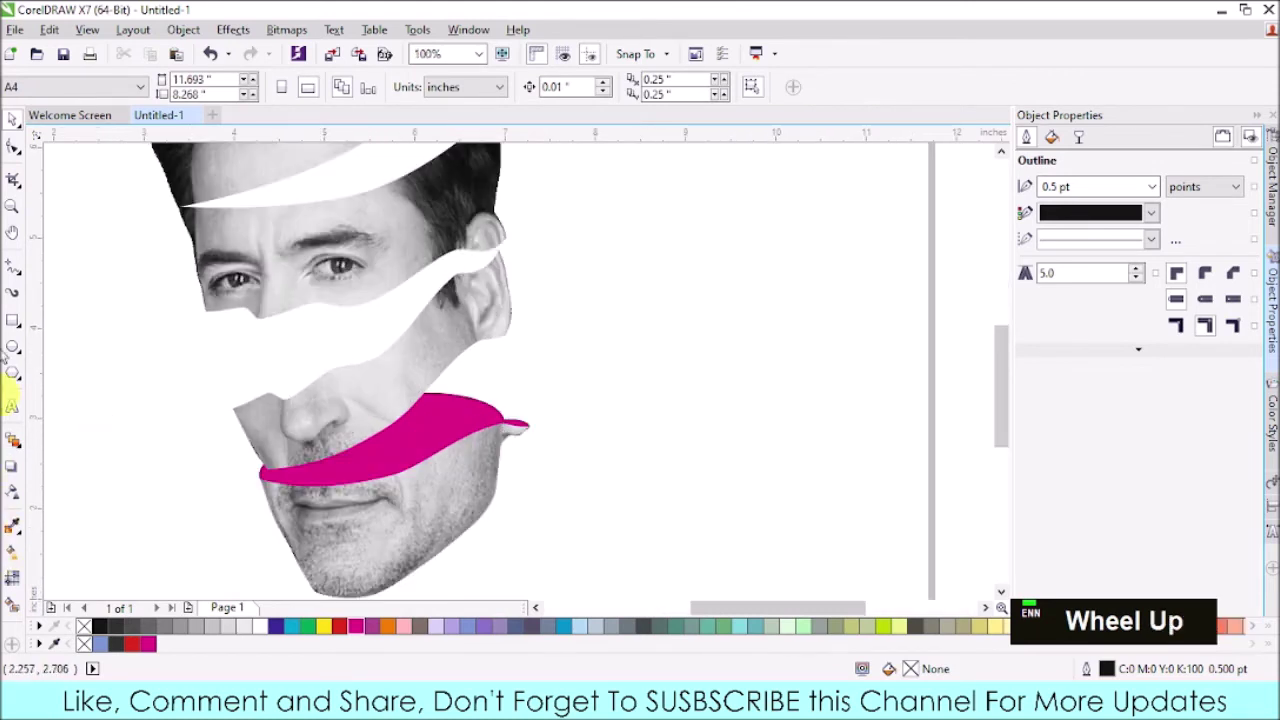
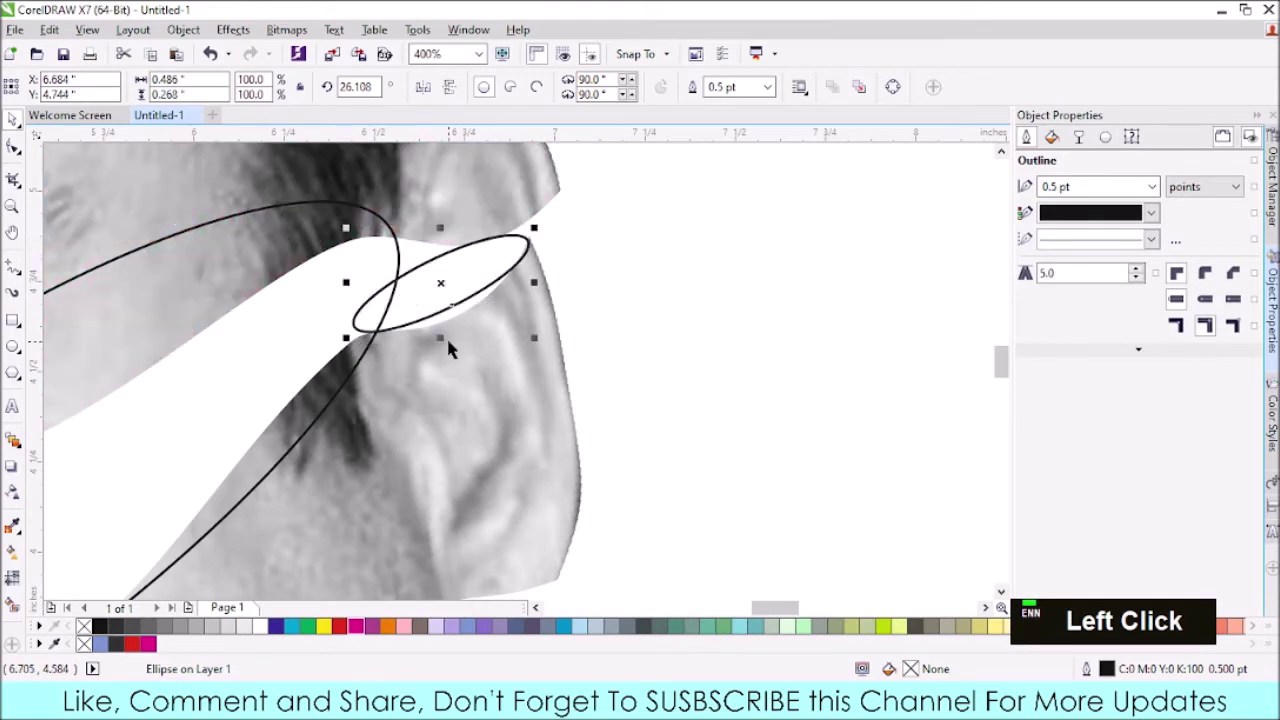
- Trim the two ellipses into a ribbon shape in the middle gap and colour it red
scroll("down", 3)
left_click(376, 358)
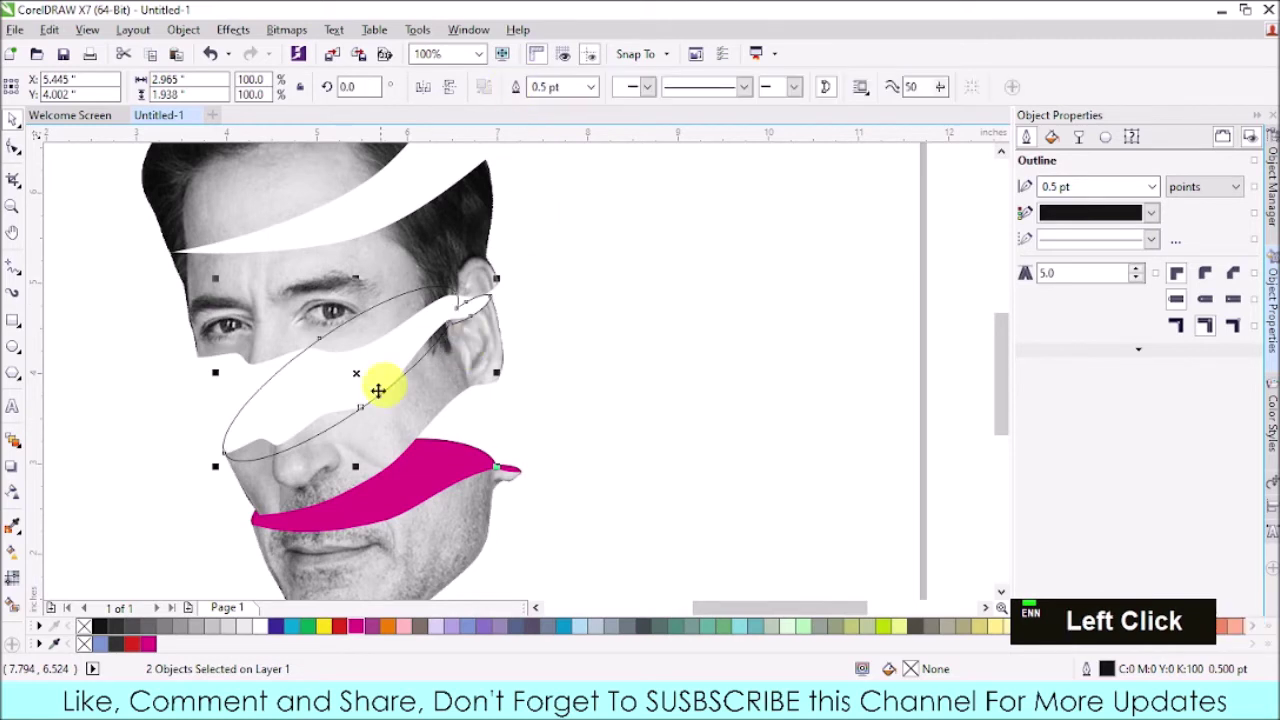
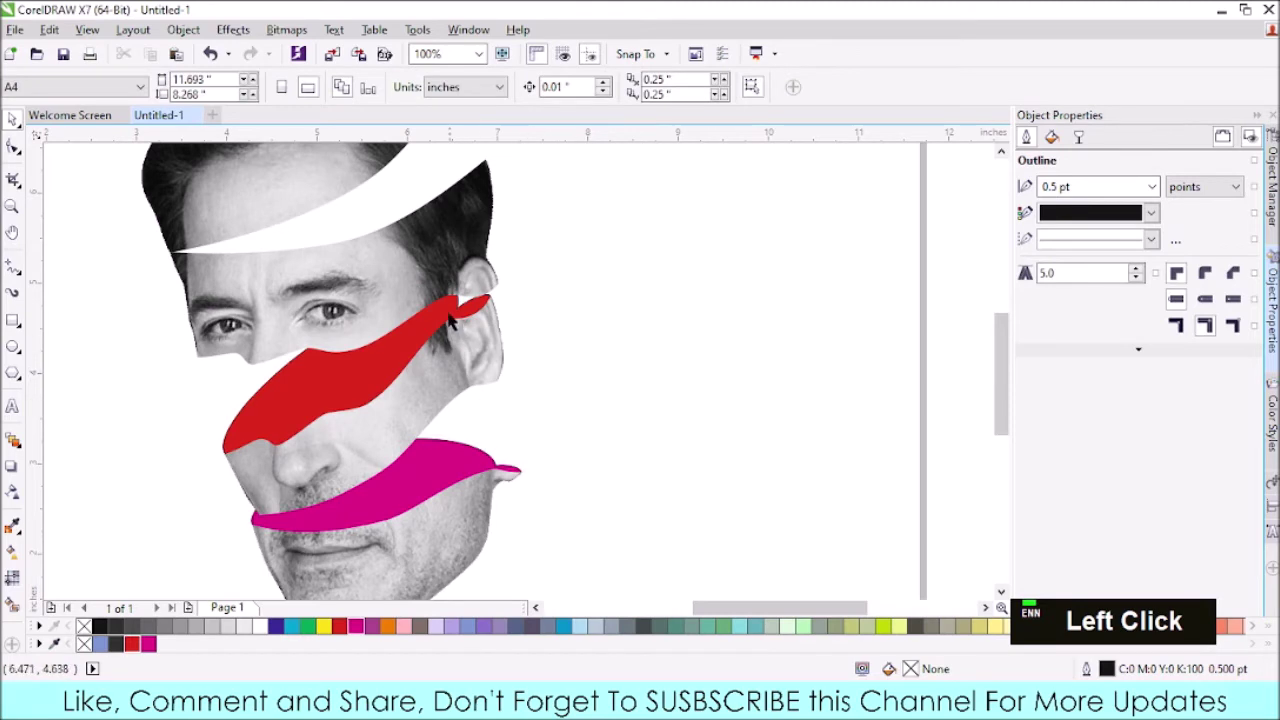
left_click(375, 312)
scroll("down", 3)
left_click(585, 188)
double_click(592, 195)
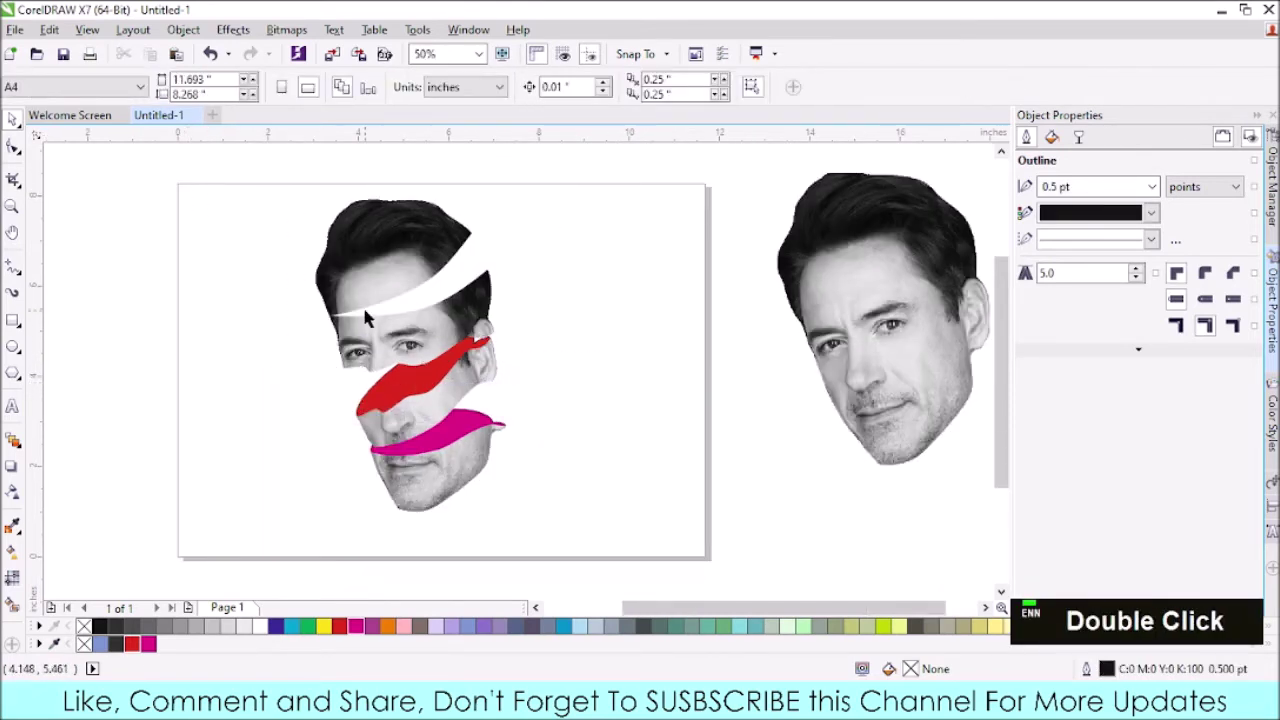
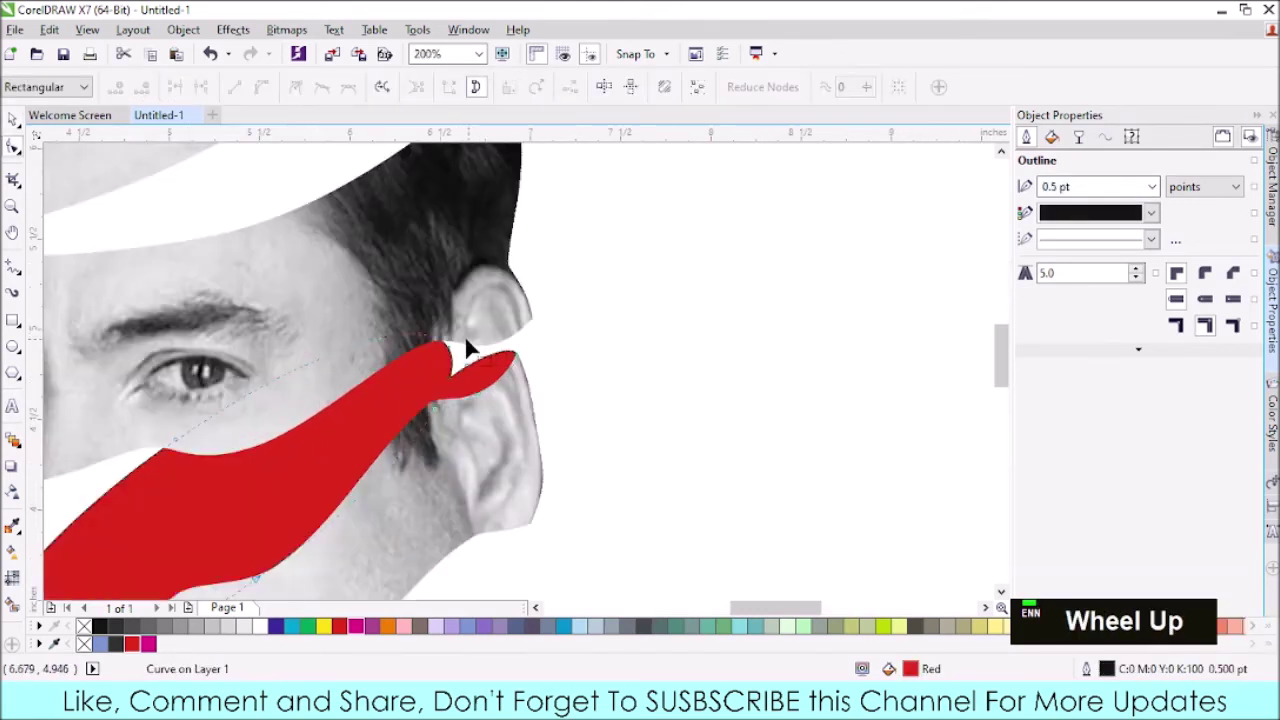
- Reshape the red ribbon's forked tip beside the ear by editing its nodes
left_click(455, 355)
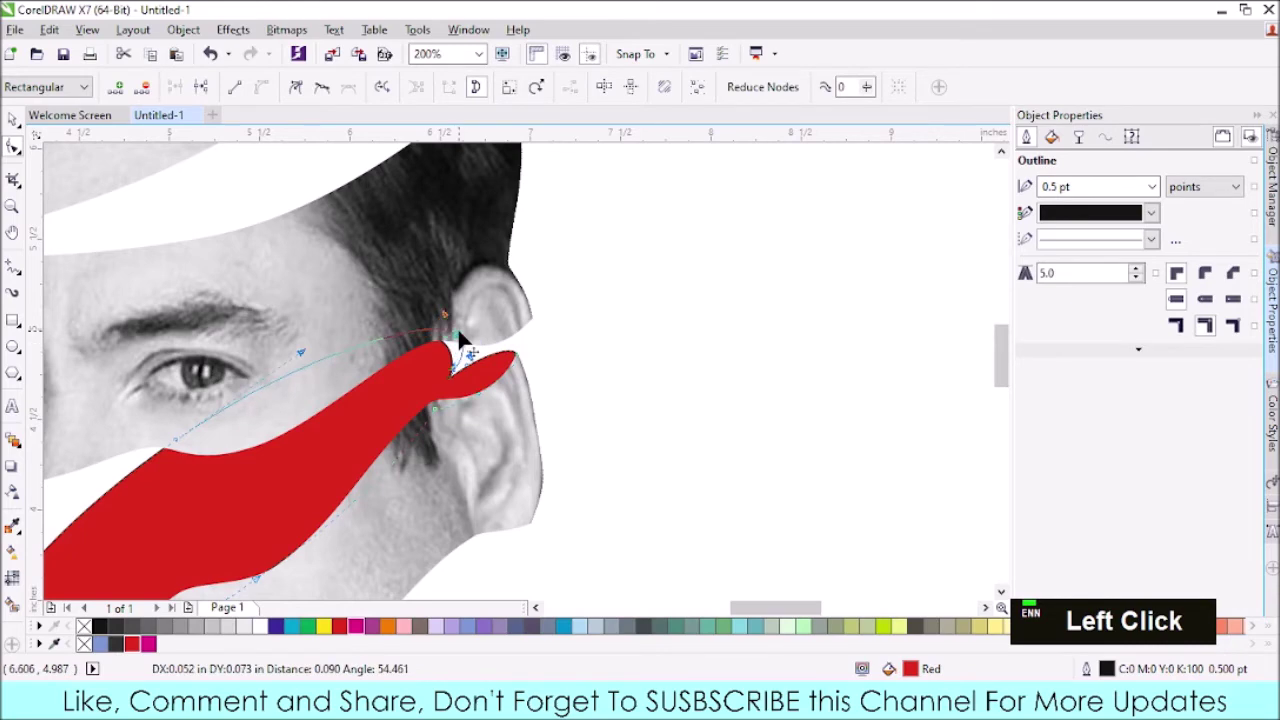
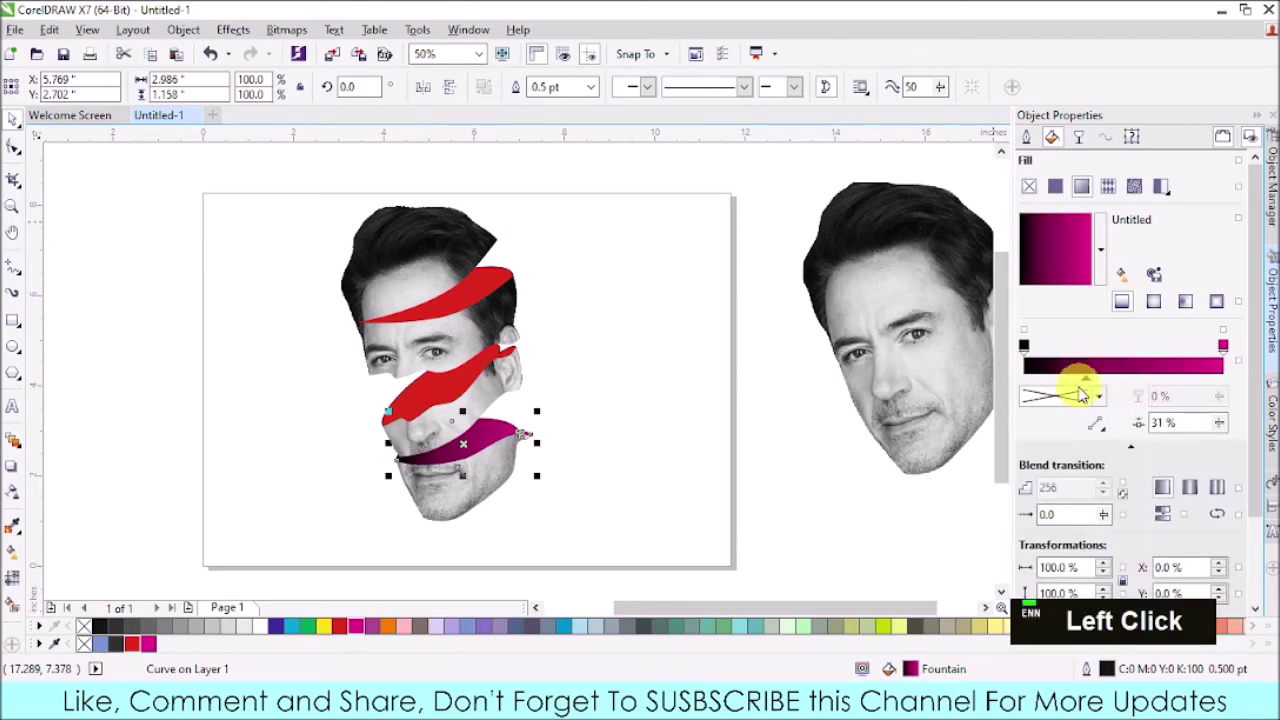
- Apply a red-to-black Fountain fill to the middle ribbon, darkening toward the ear
left_click(763, 430)
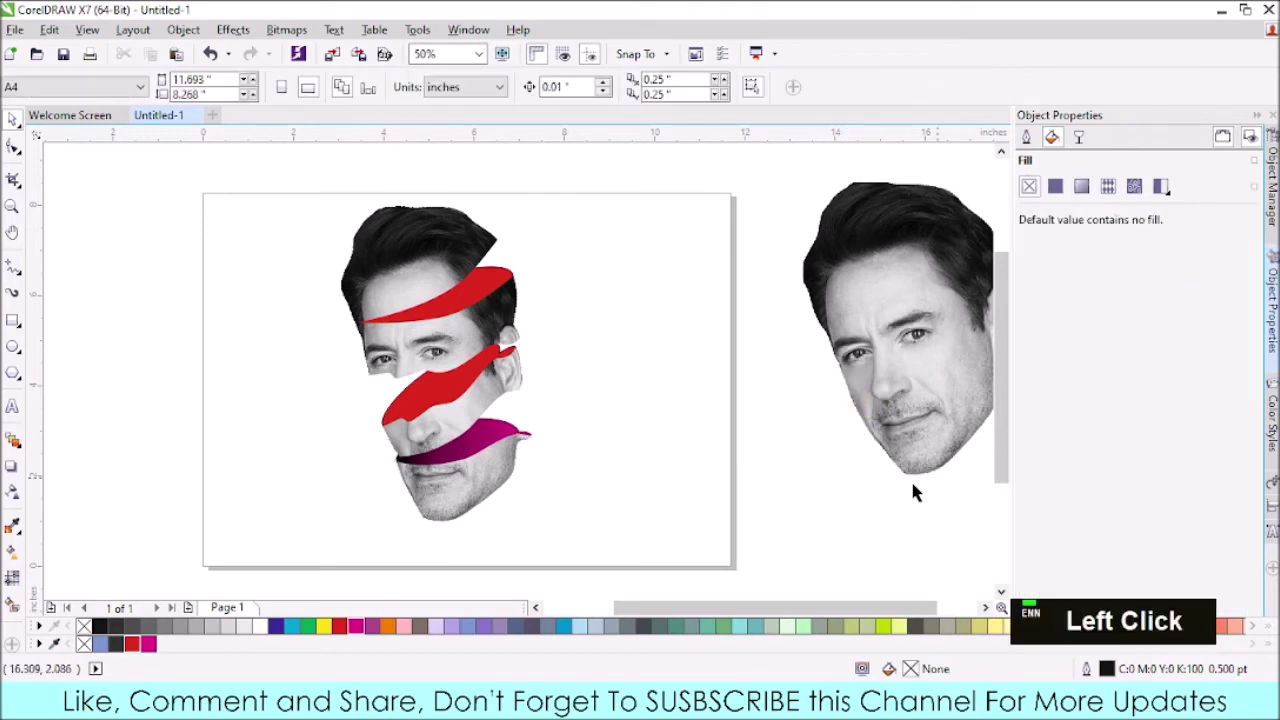
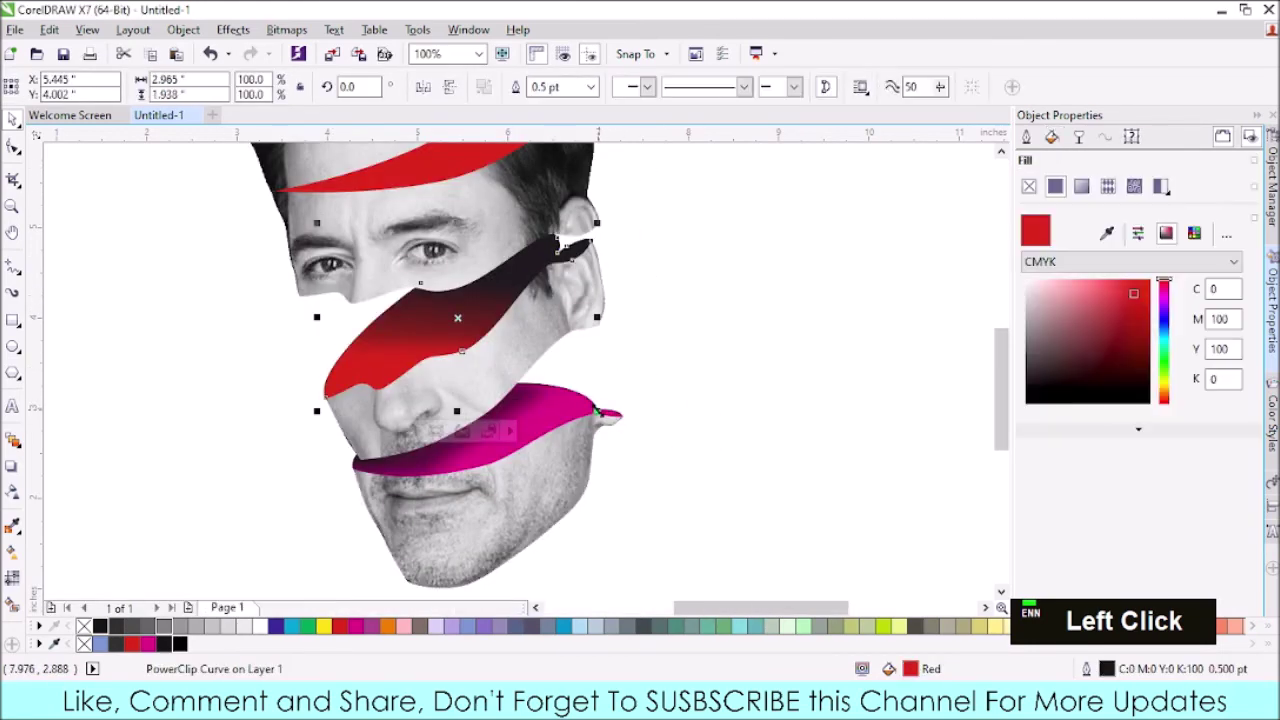
scroll("down", 3)
- Copy the blurred dark shadow patch for reuse over the top ribbon
left_click(716, 350)
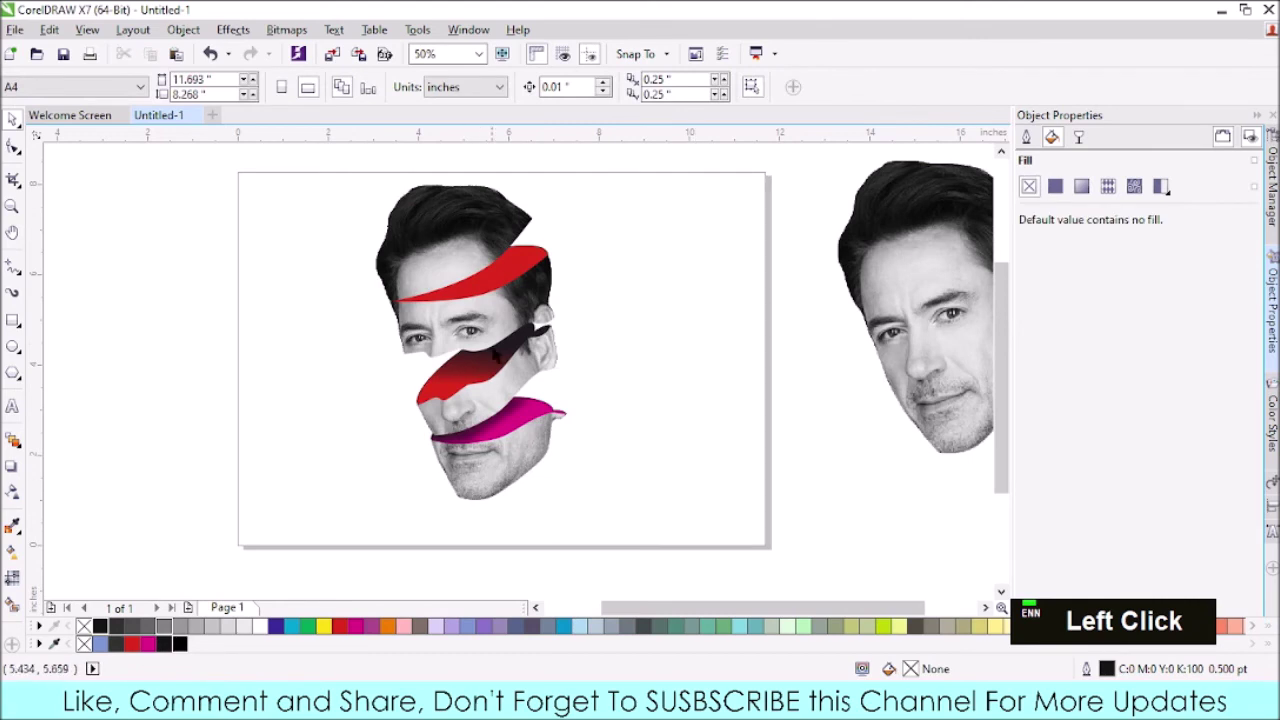
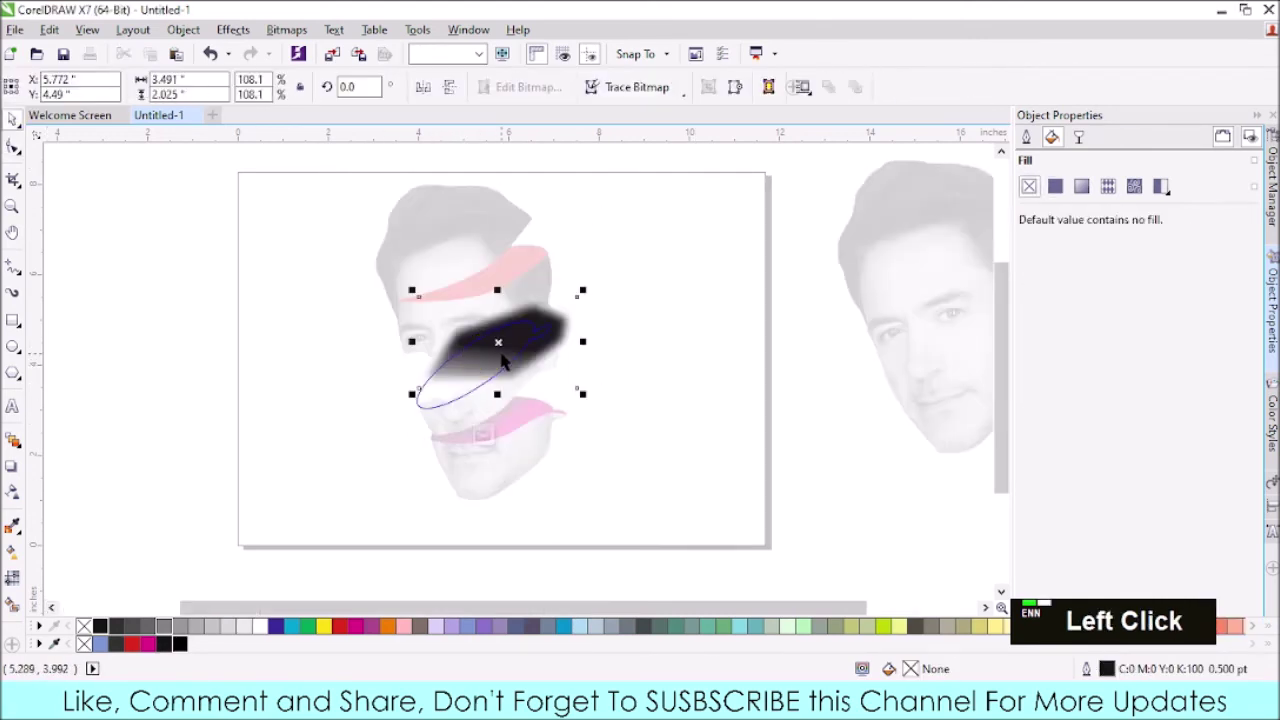
key("ctrl+c")
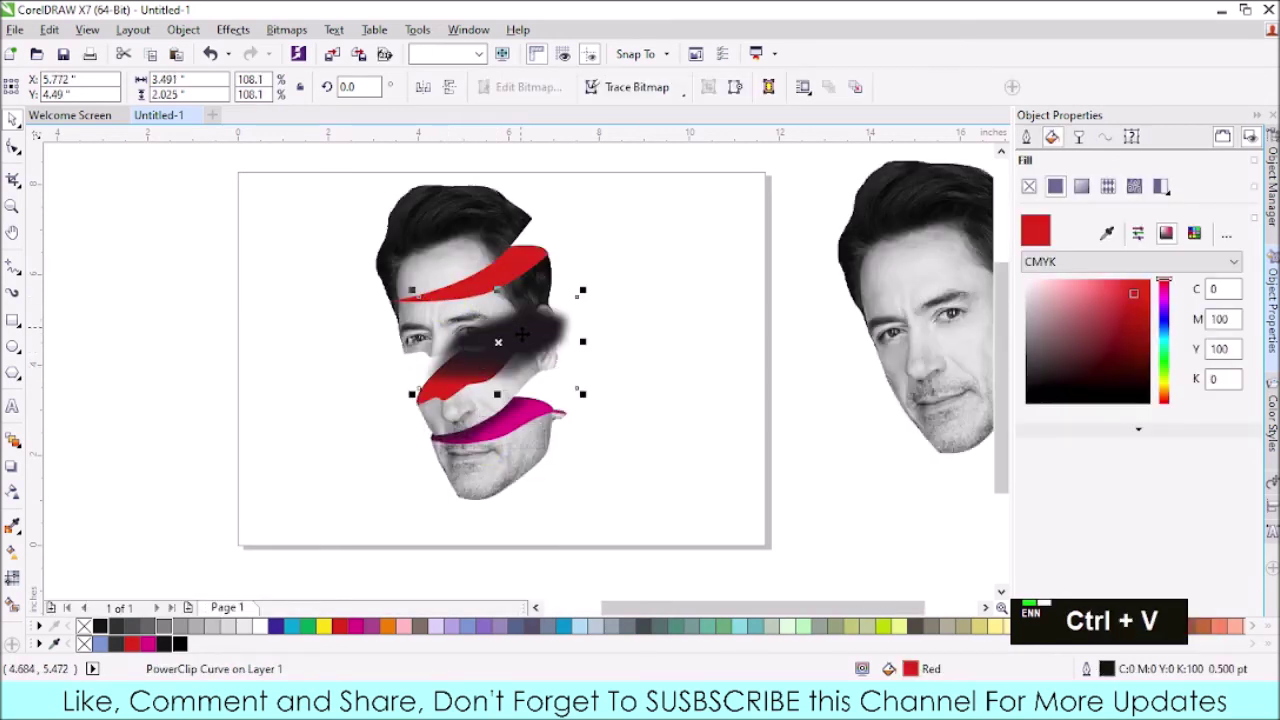
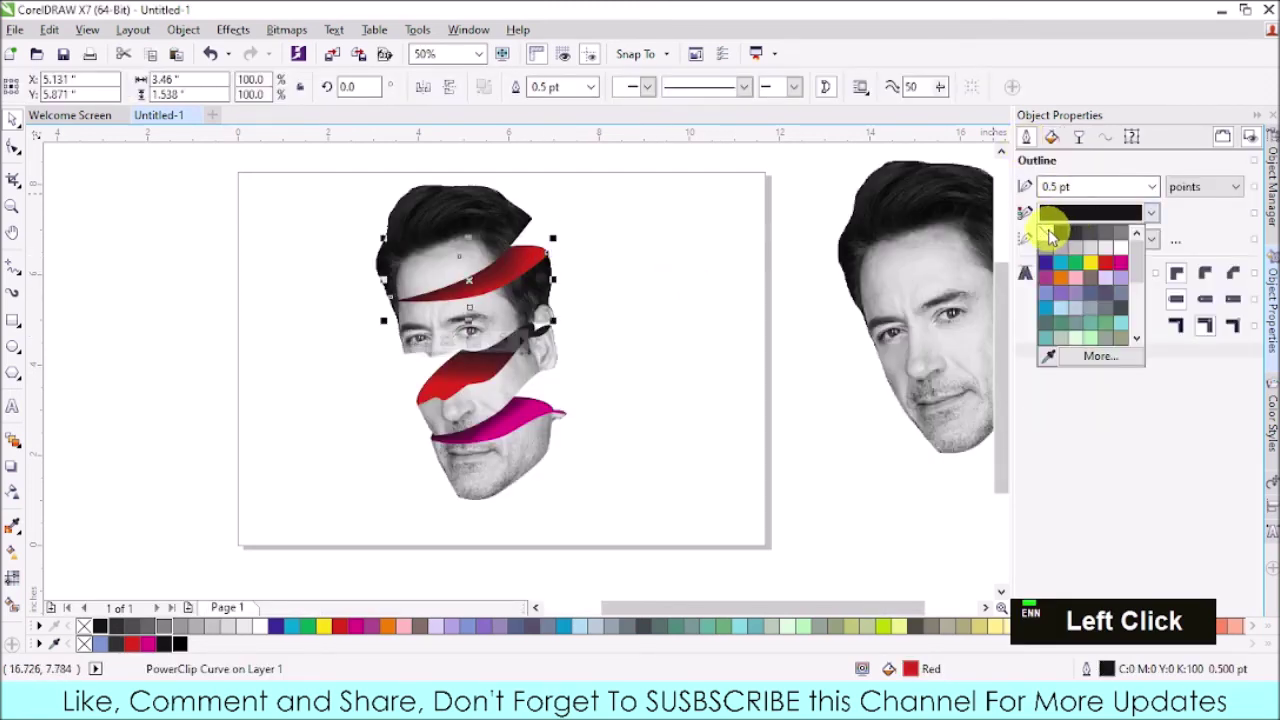
- Place the soft dark shadow over the top red ribbon near the ear
left_click(565, 412)
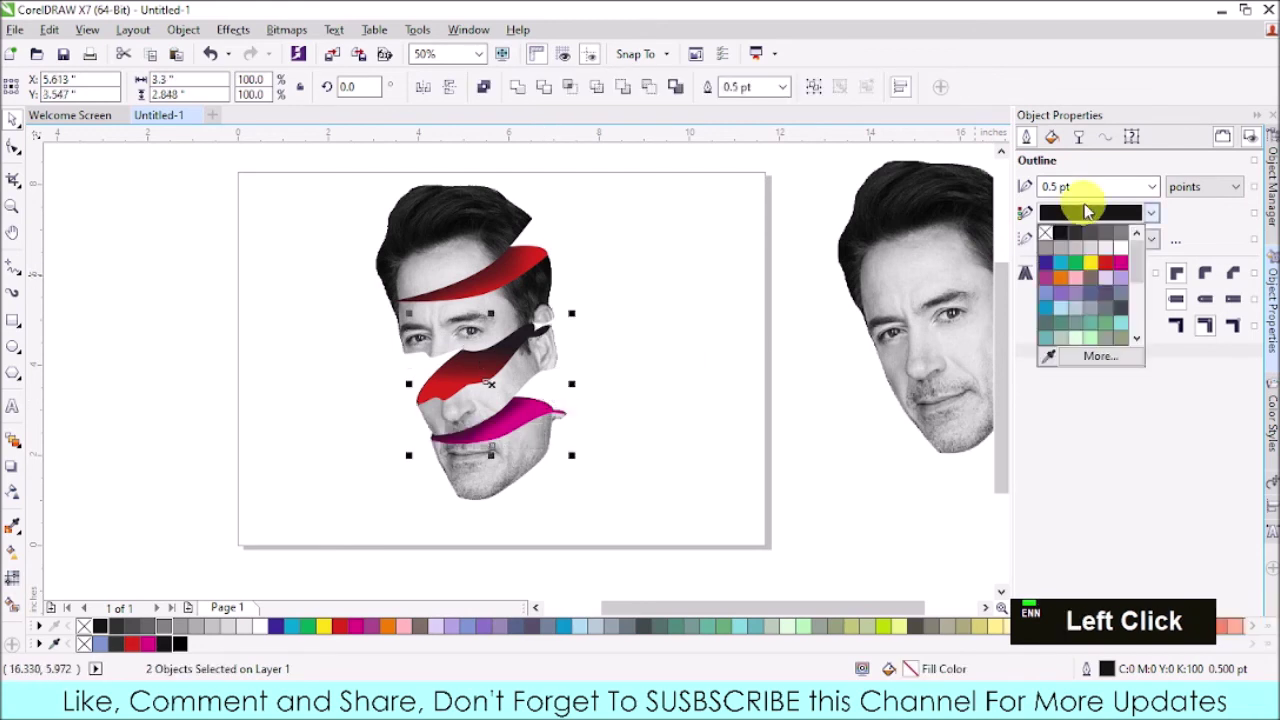
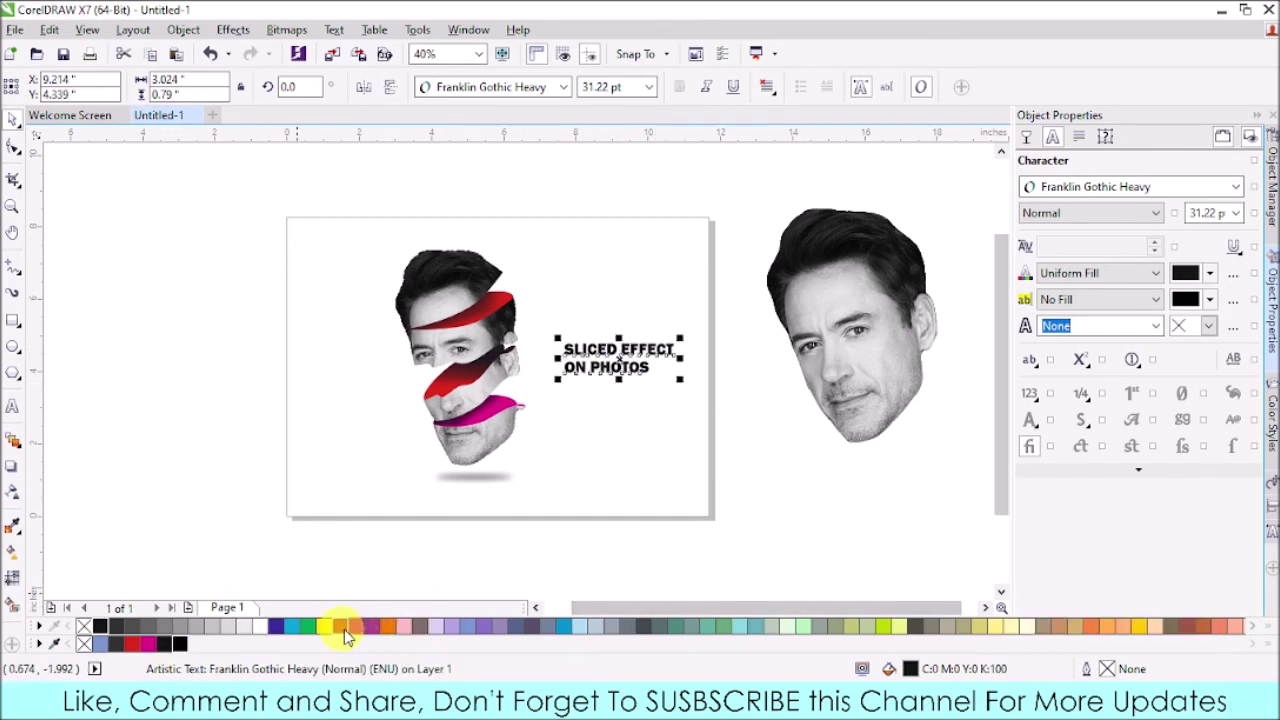
- Colour the heading navy (C100 M100 Y11 K53), remove the spare face copy and review the poster
left_click(923, 288)
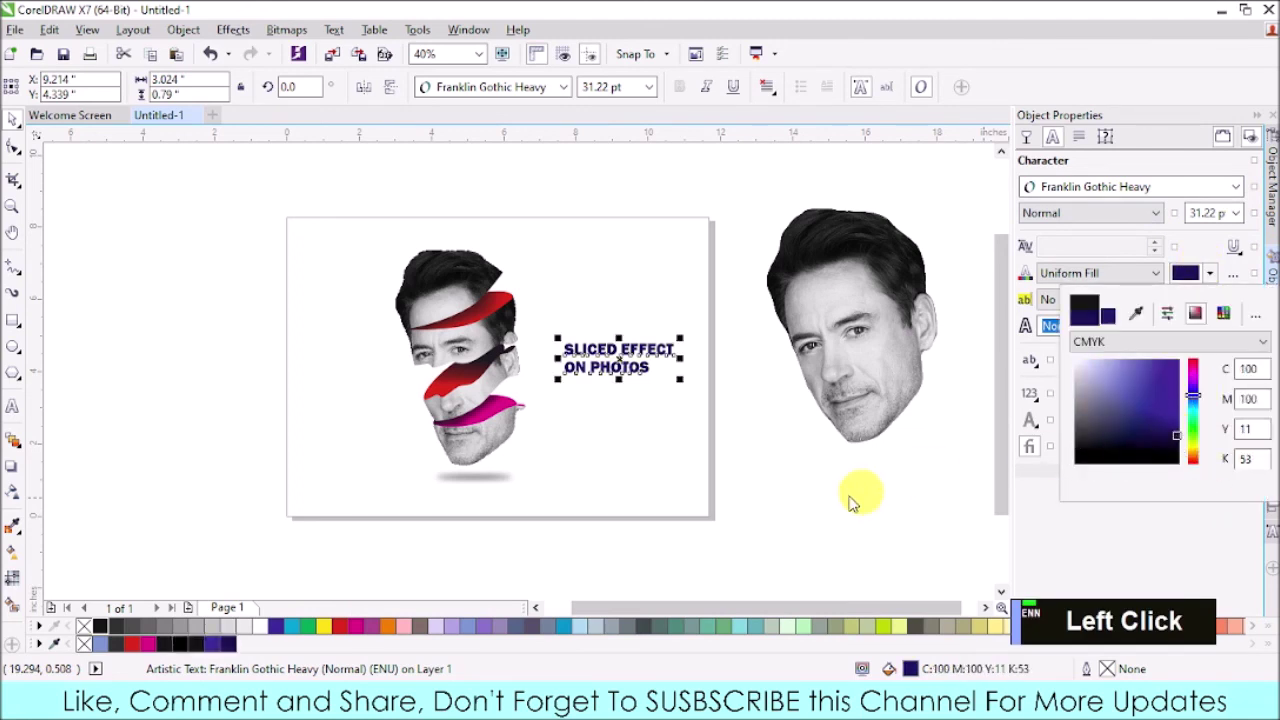
key("Delete")
scroll("up", 3)
scroll("down", 3)
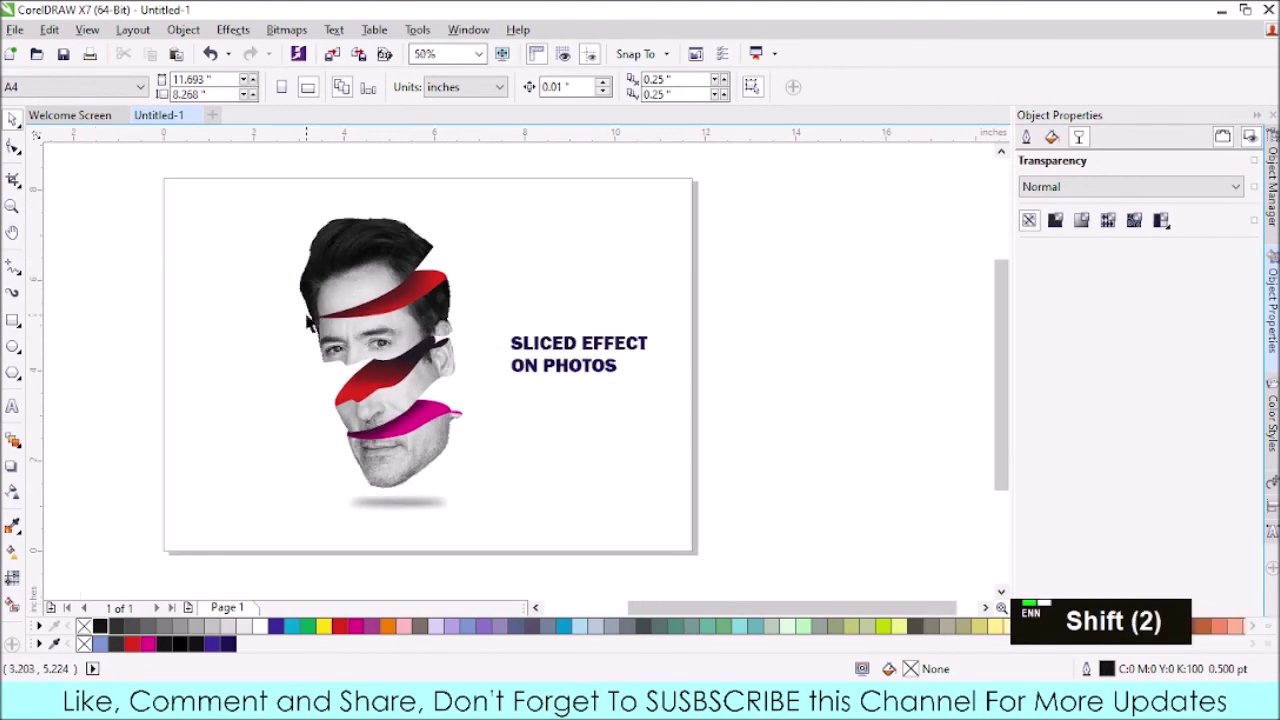